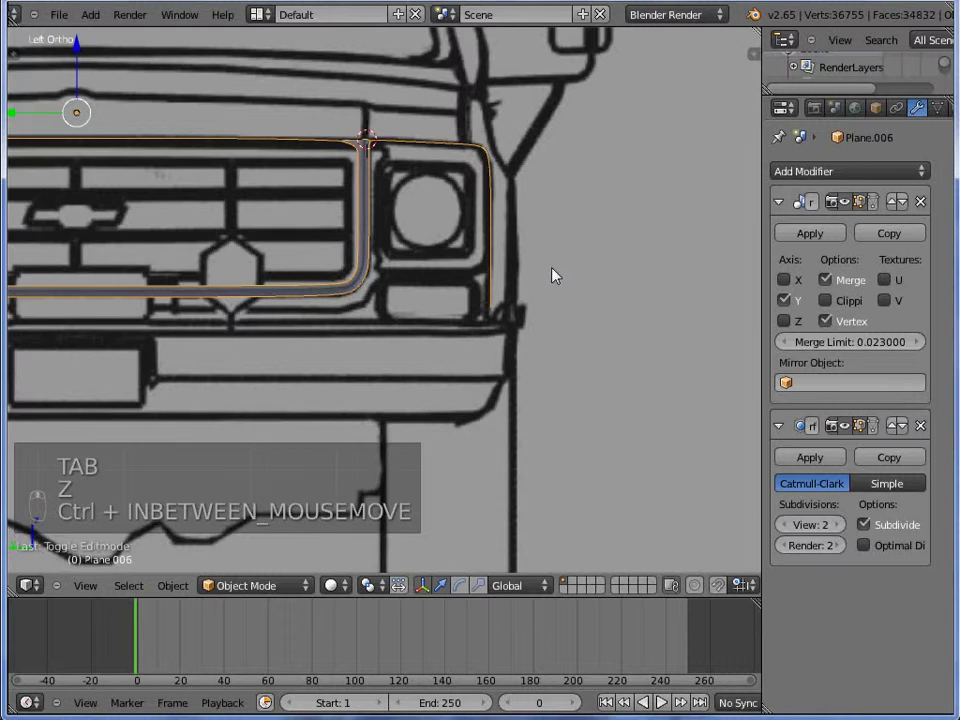
- Enter Edit Mode in wireframe and extrude the grille frame's edge vertices toward the top bar
{"action": "middle_click", "coordinate": [384, 274]}
{"action": "key", "text": "Tab"}
{"action": "key", "text": "z"}
{"action": "key", "text": "z"}
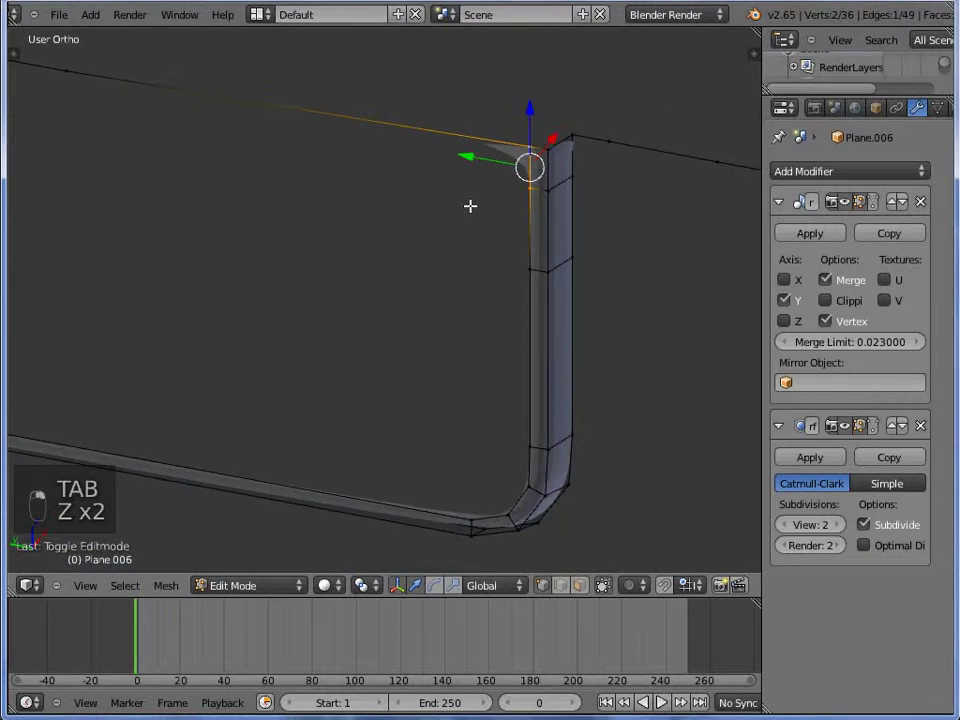
{"action": "key", "text": "e"}
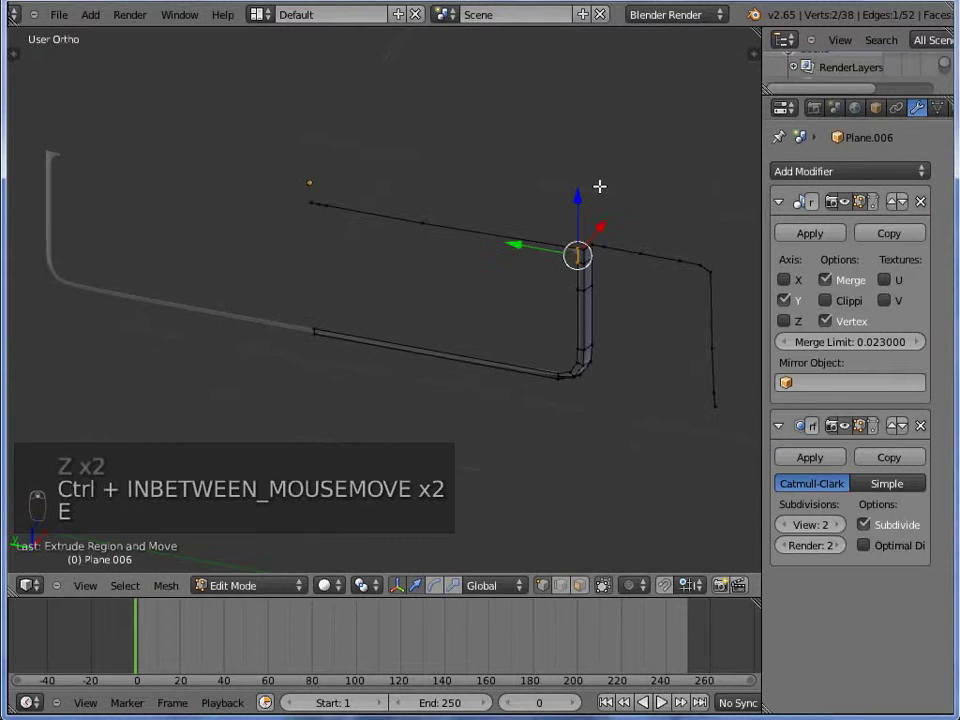
{"action": "key", "text": "KP_1"}
- Check the new top-bar vertices against the blueprint from Front and Left ortho views
{"action": "key", "text": "z"}
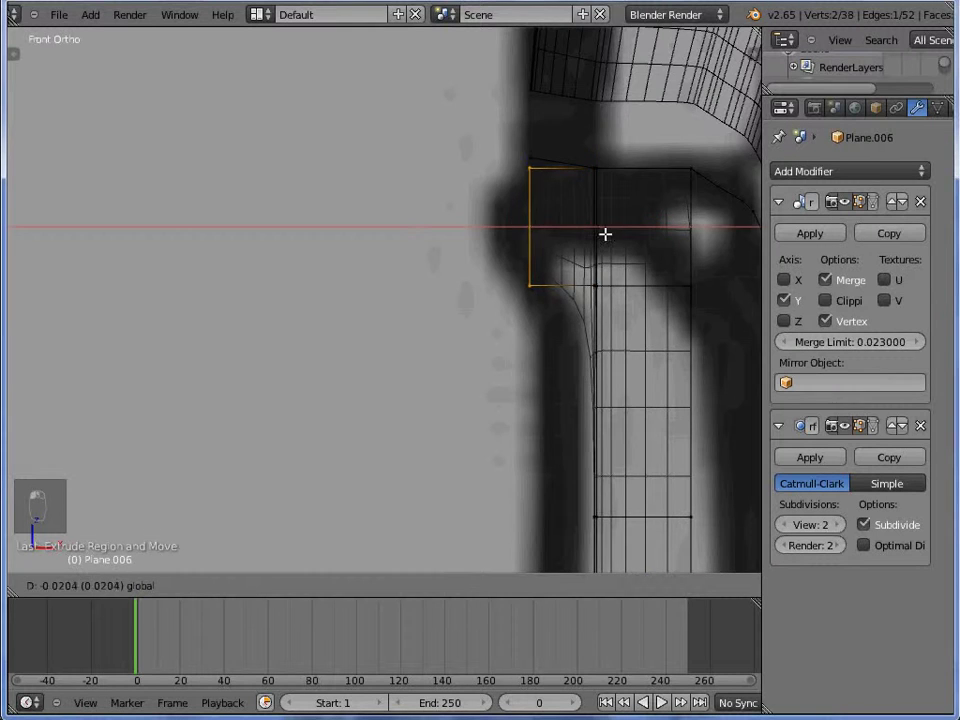
{"action": "key", "text": "KP_1"}
{"action": "key", "text": "KP_1"}
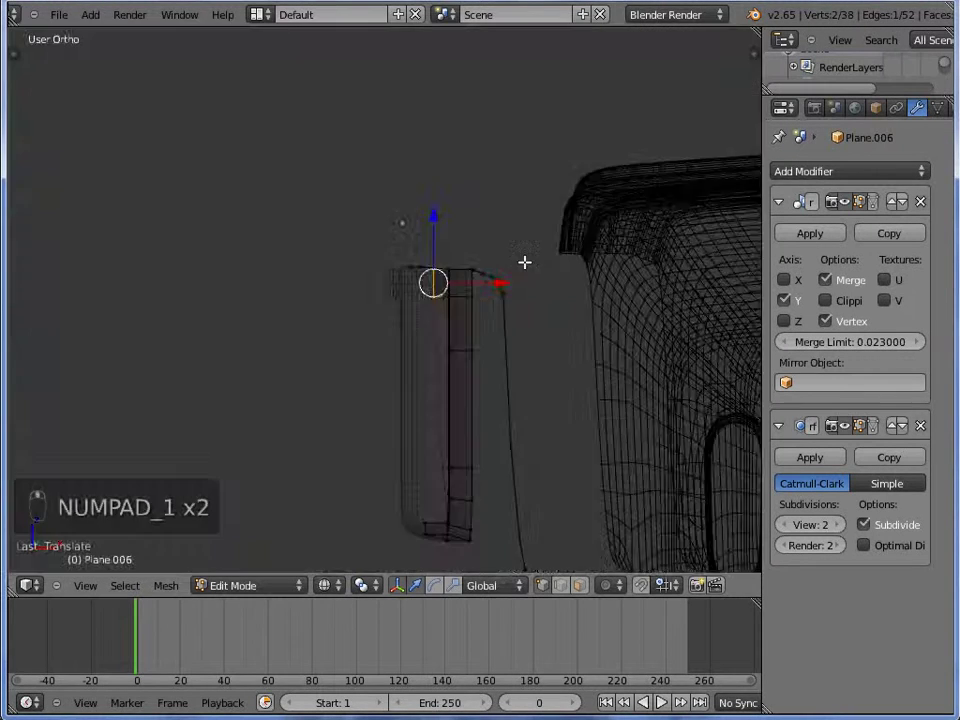
{"action": "key", "text": "KP_1"}
{"action": "key", "text": "KP_3"}
{"action": "key", "text": "ctrl+KP_3"}
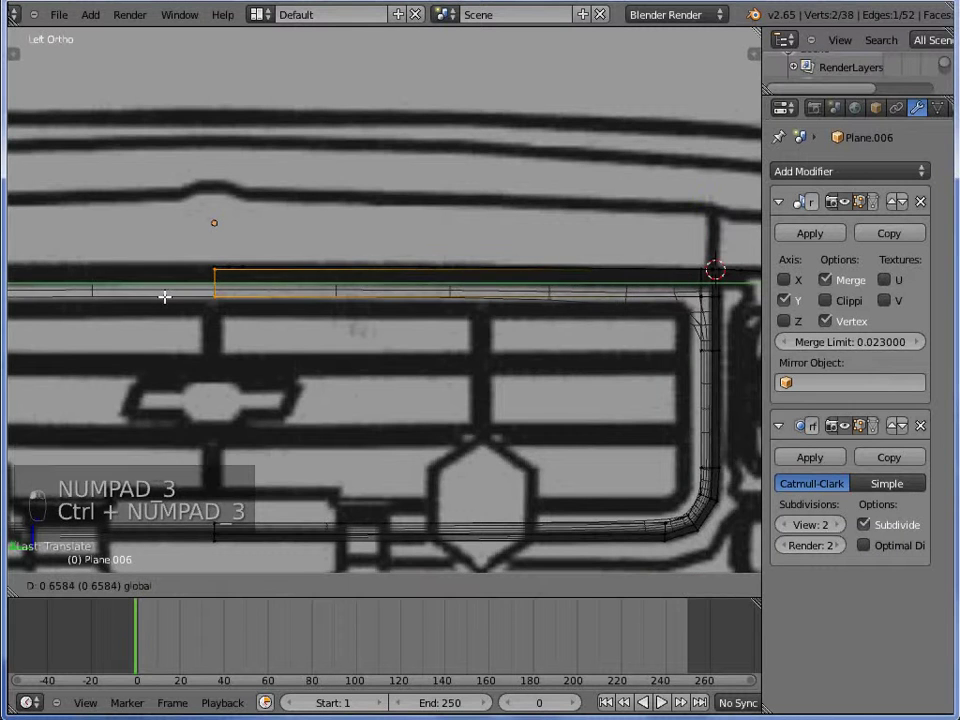
- Add a loop cut across the top of the grille frame strip
{"action": "key", "text": "z"}
{"action": "key", "text": "w"}
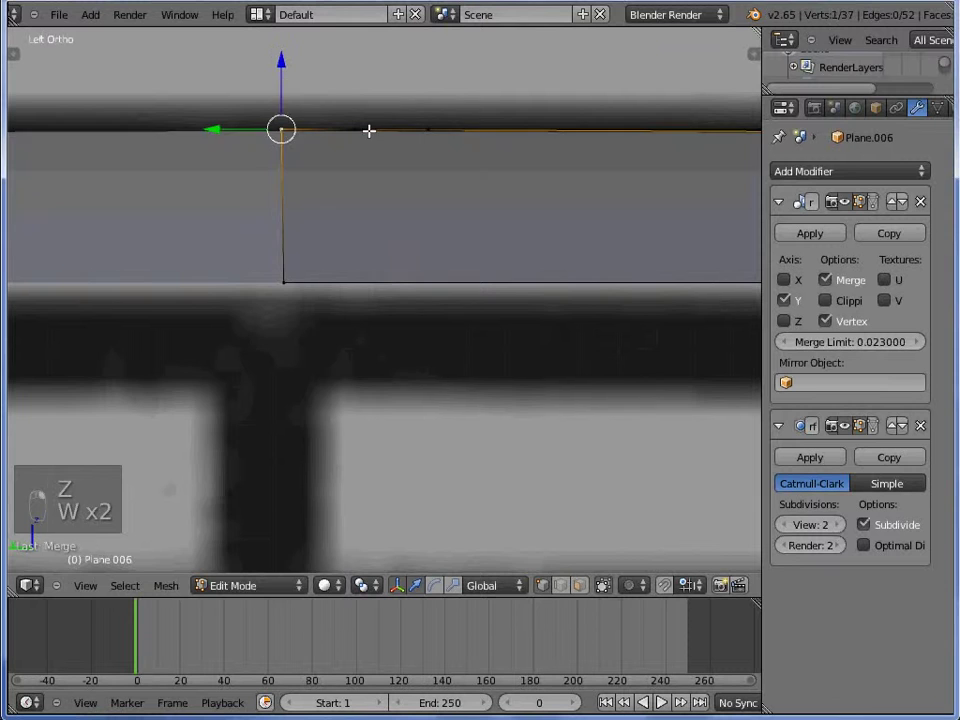
{"action": "key", "text": "Tab"}
{"action": "key", "text": "Tab"}
{"action": "key", "text": "z"}
{"action": "key", "text": "a"}
{"action": "key", "text": "a"}
{"action": "key", "text": "ctrl+r"}
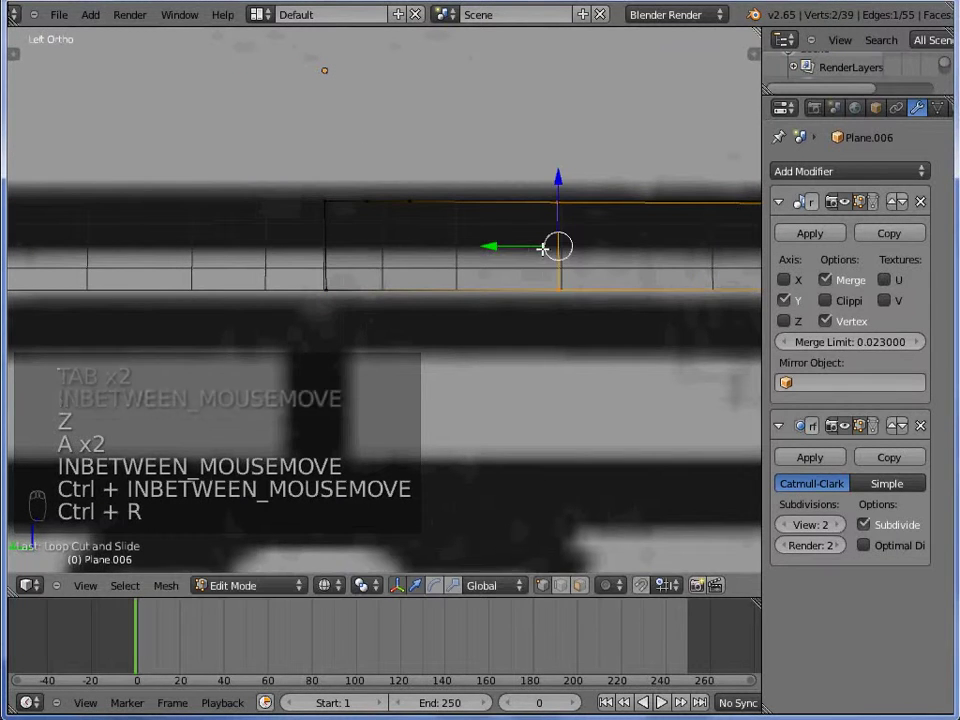
{"action": "key", "text": "z"}
{"action": "left_click", "coordinate": [392, 253]}
- Insert another edge loop along the top bar, undoing a misplaced cut first
{"action": "key", "text": "z"}
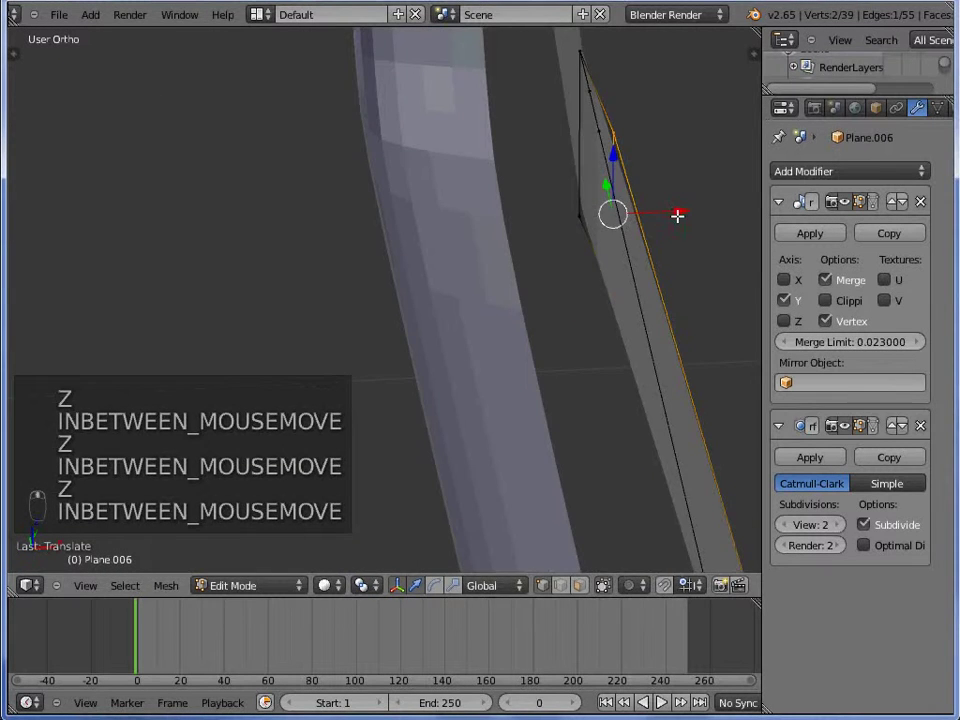
{"action": "key", "text": "z"}
{"action": "key", "text": "w"}
{"action": "left_click", "coordinate": [612, 173]}
{"action": "key", "text": "a"}
{"action": "key", "text": "ctrl+r"}
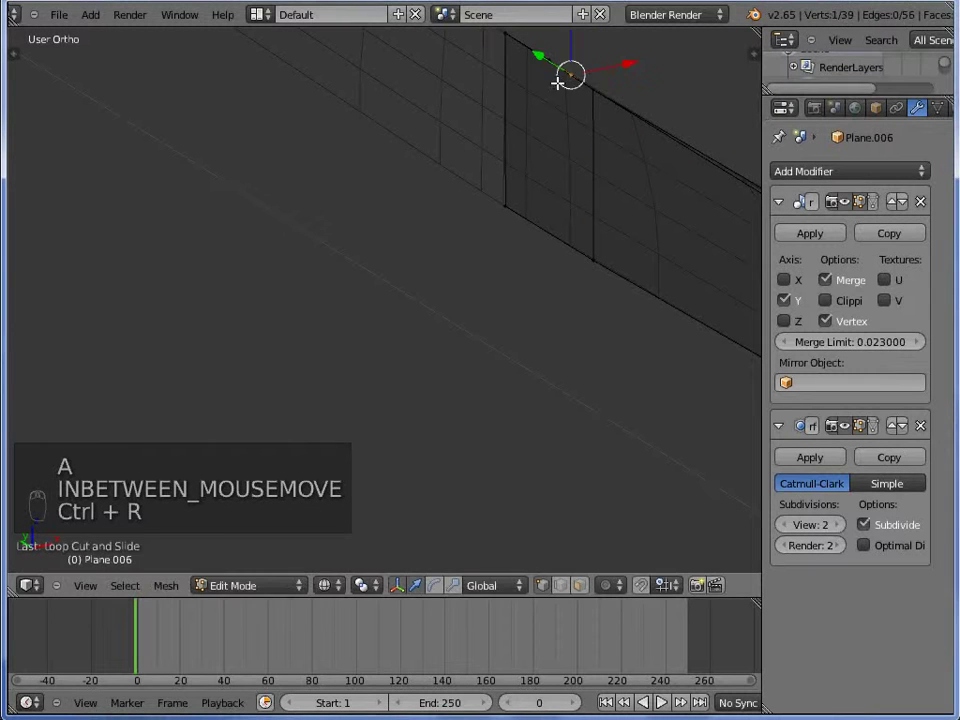
{"action": "key", "text": "ctrl+z"}
{"action": "key", "text": "ctrl+t"}
{"action": "key", "text": "ctrl+r"}
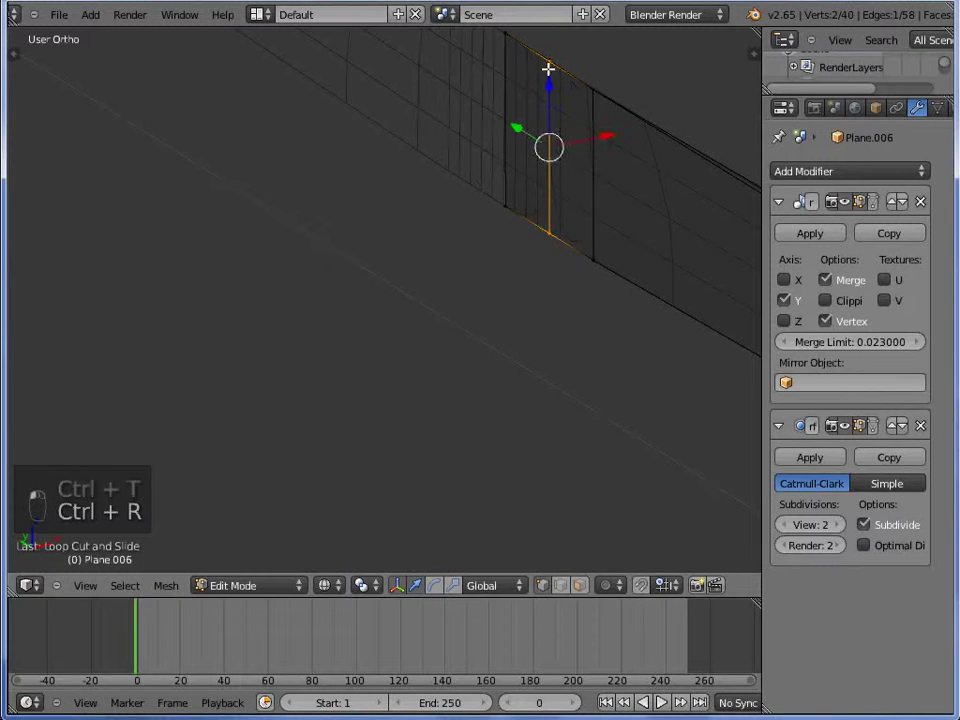
{"action": "key", "text": "w"}
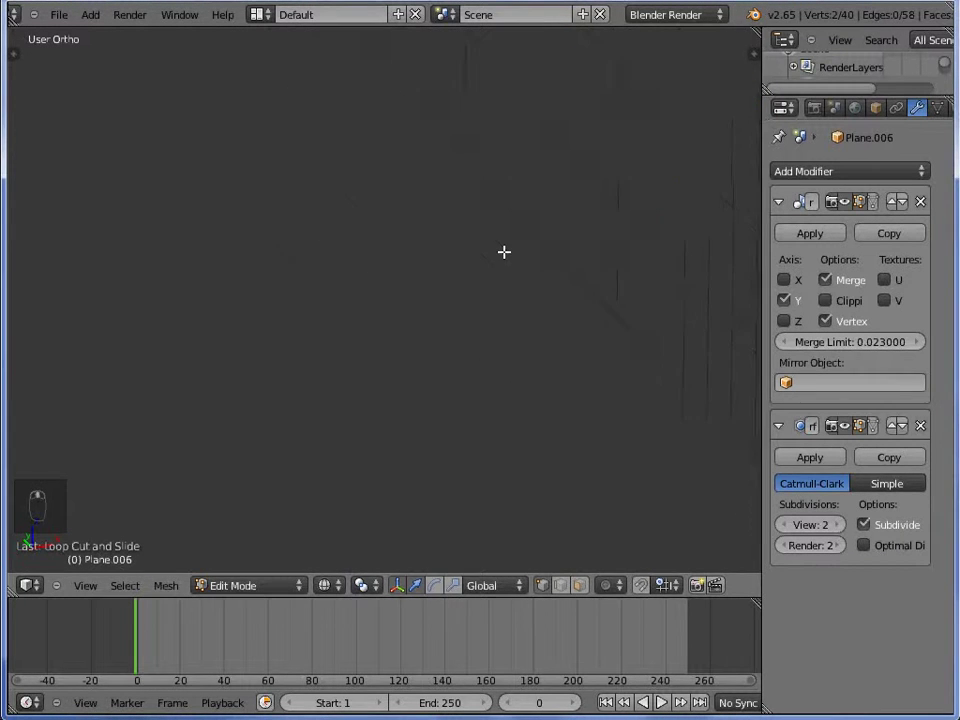
- Move the new top-edge vertices onto the truck's front outline
{"action": "key", "text": "g"}
{"action": "key", "text": "w"}
{"action": "key", "text": "a"}
{"action": "key", "text": "a"}
{"action": "key", "text": "g"}
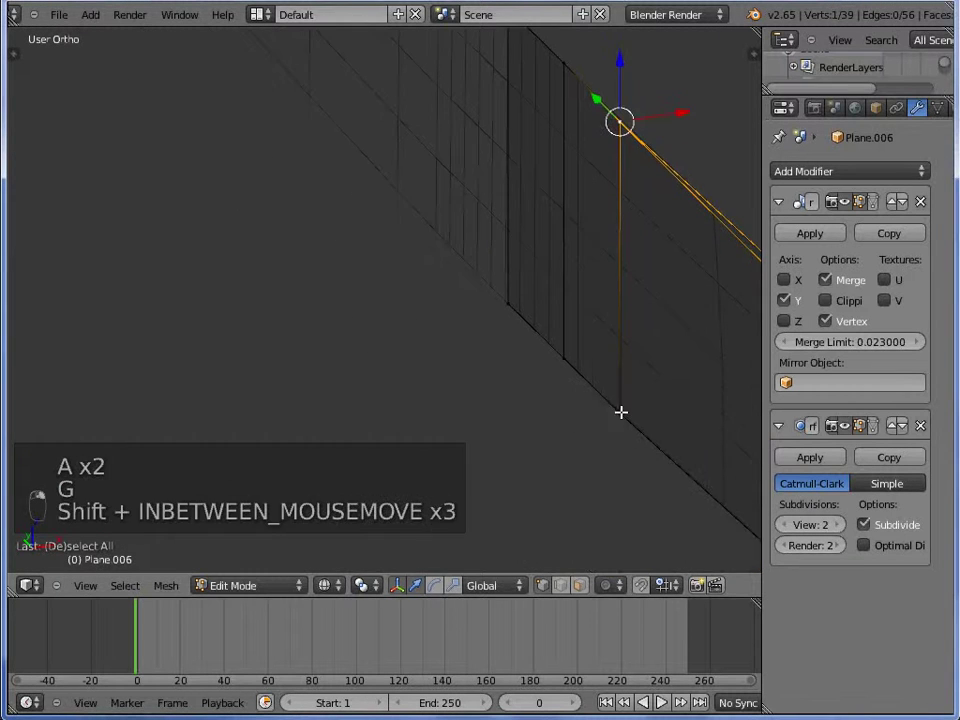
{"action": "key", "text": "g"}
{"action": "key", "text": "g"}
{"action": "key", "text": "g"}
- Add a final loop cut on the top bar and return to Object Mode to see the smoothed frame
{"action": "key", "text": "Tab"}
{"action": "key", "text": "z"}
{"action": "key", "text": "Tab"}
{"action": "key", "text": "ctrl+r"}
{"action": "key", "text": "z"}
{"action": "key", "text": "ctrl+r"}
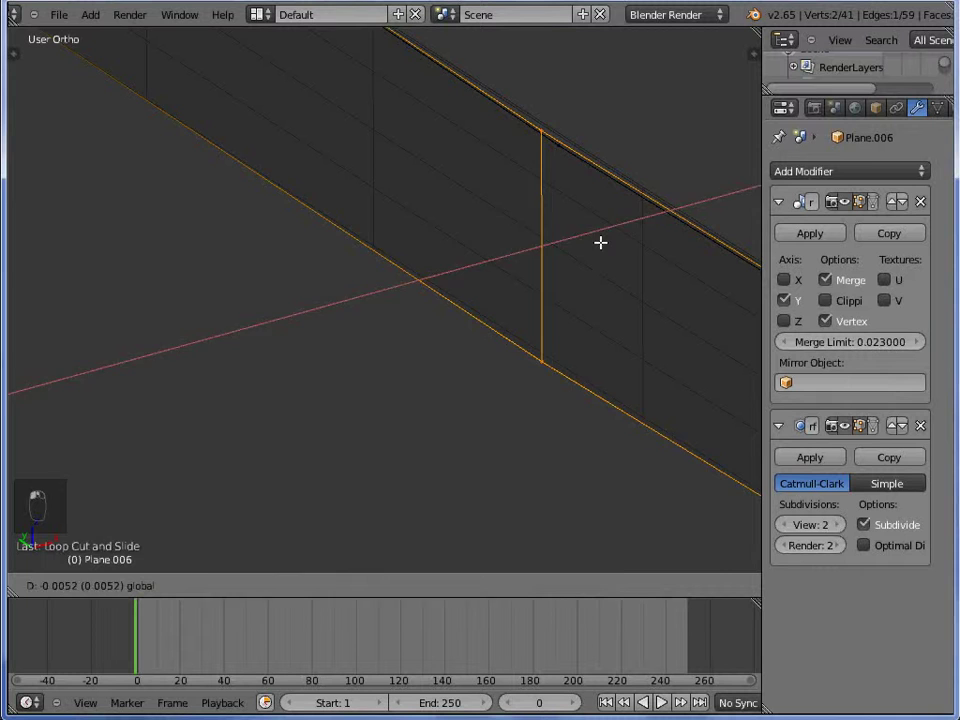
{"action": "key", "text": "shift+w"}
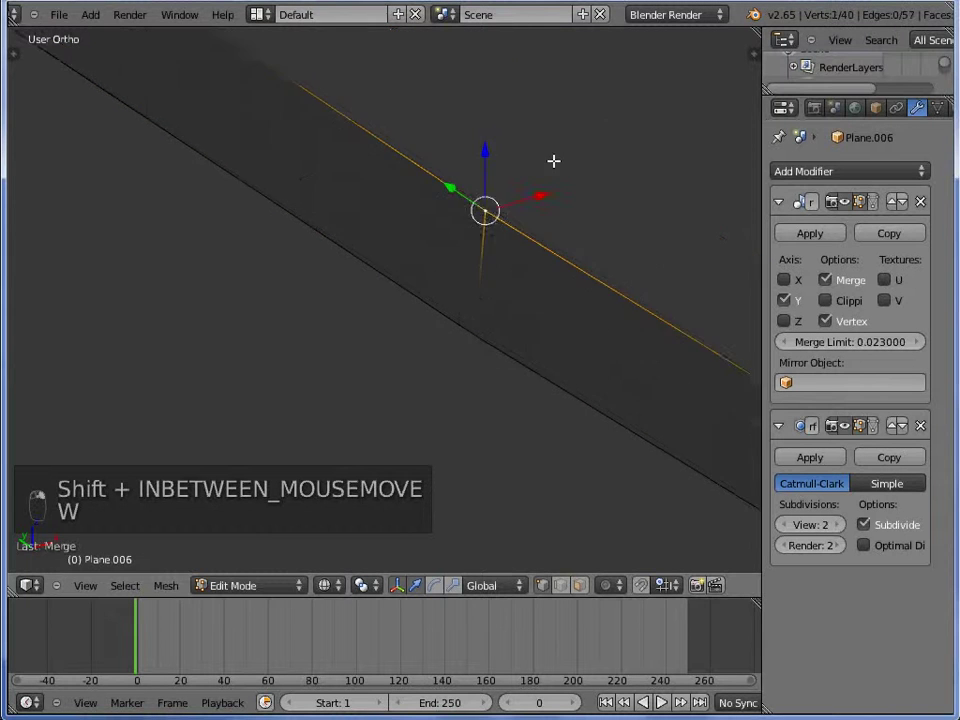
{"action": "key", "text": "Tab"}
- Line up Front and Left ortho views and add a loop cut where the top bar meets the headlight
{"action": "key", "text": "z"}
{"action": "key", "text": "KP_1"}
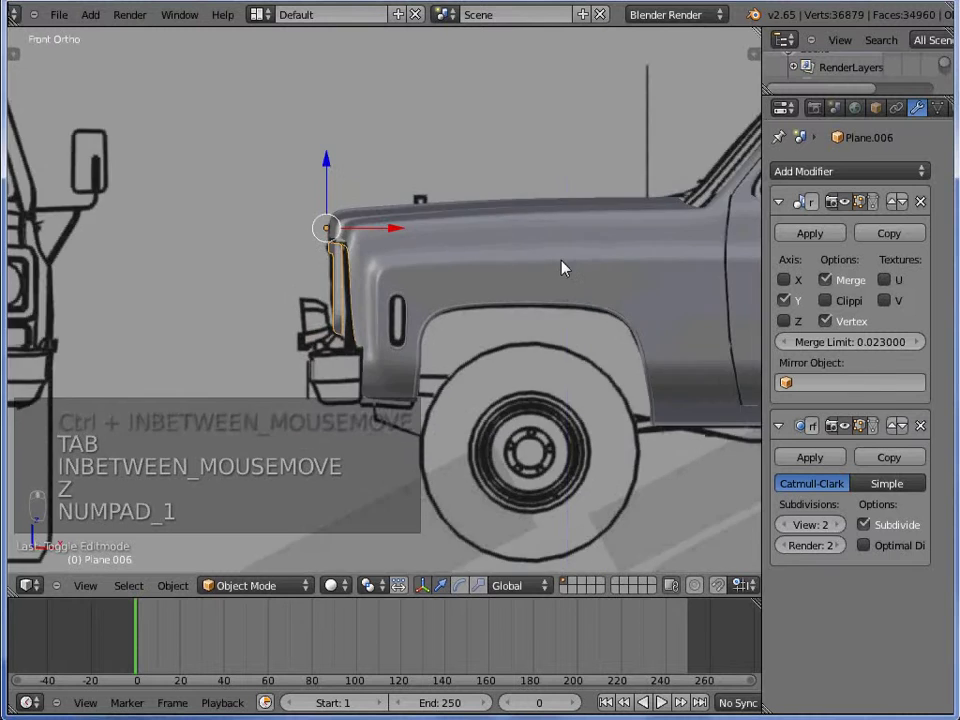
{"action": "key", "text": "ctrl+KP_3"}
{"action": "key", "text": "Tab"}
{"action": "key", "text": "z"}
{"action": "key", "text": "a"}
{"action": "key", "text": "a"}
{"action": "key", "text": "z"}
{"action": "key", "text": "ctrl+r"}
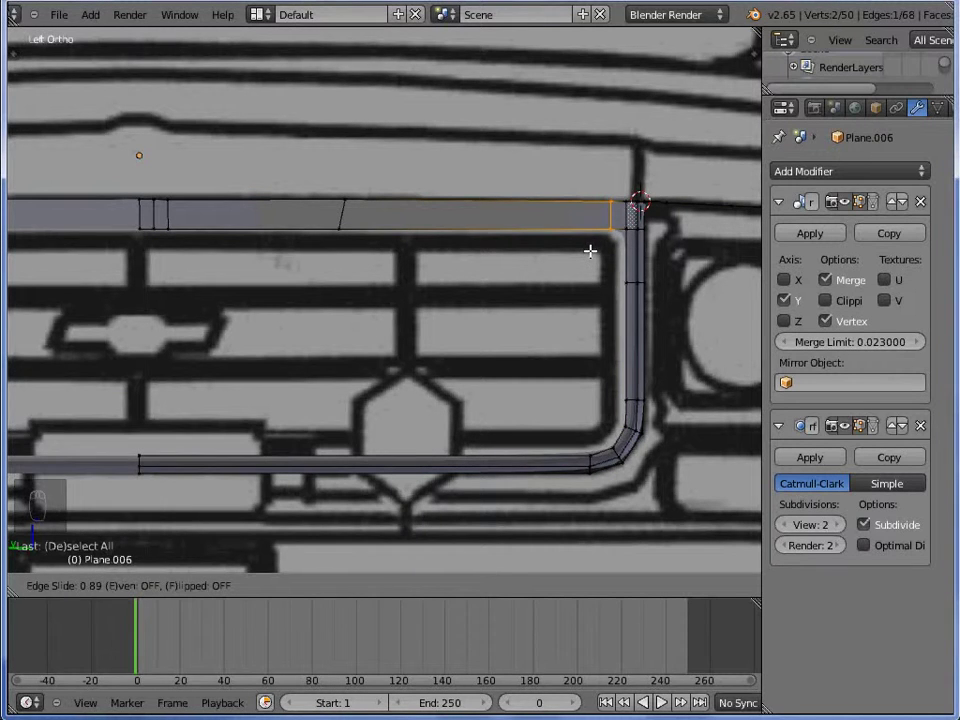
{"action": "left_click", "coordinate": [614, 120]}
- Extrude the top bar across to the headlight surround and merge the meeting vertices At Last
{"action": "key", "text": "z"}
{"action": "key", "text": "c"}
{"action": "key", "text": "z"}
{"action": "key", "text": "e"}
{"action": "key", "text": "z"}
{"action": "key", "text": "c"}
{"action": "key", "text": "z"}
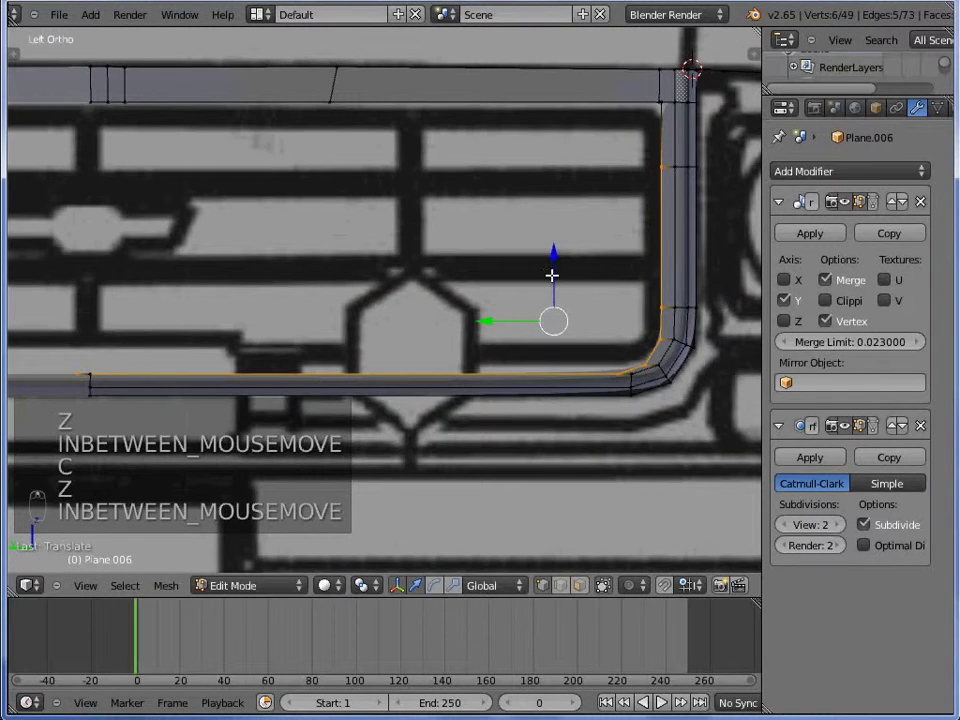
{"action": "key", "text": "z"}
{"action": "key", "text": "w"}
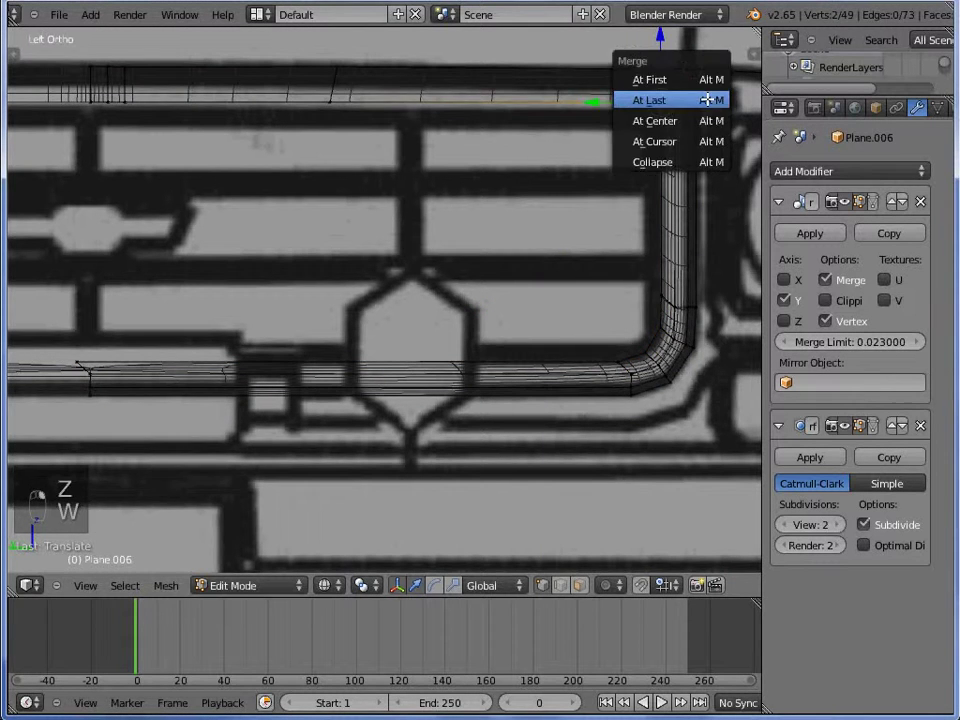
{"action": "key", "text": "a"}
{"action": "key", "text": "z"}
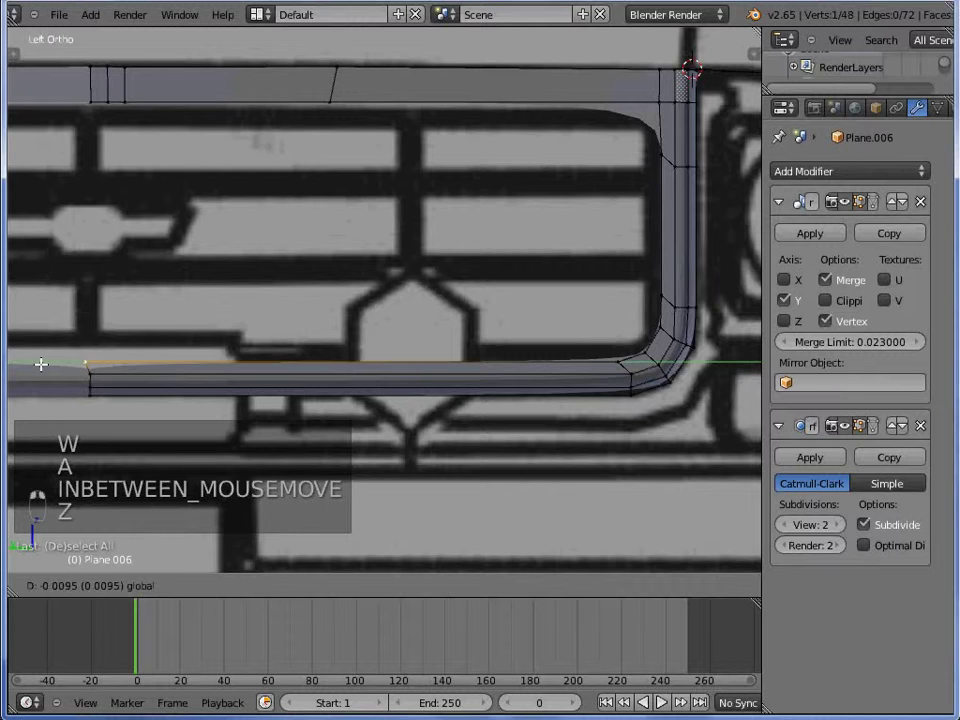
- Add supporting loop cuts around the join and check the smoothed frame in Object Mode
{"action": "key", "text": "Tab"}
{"action": "key", "text": "Tab"}
{"action": "key", "text": "z"}
{"action": "key", "text": "a"}
{"action": "key", "text": "ctrl+r"}
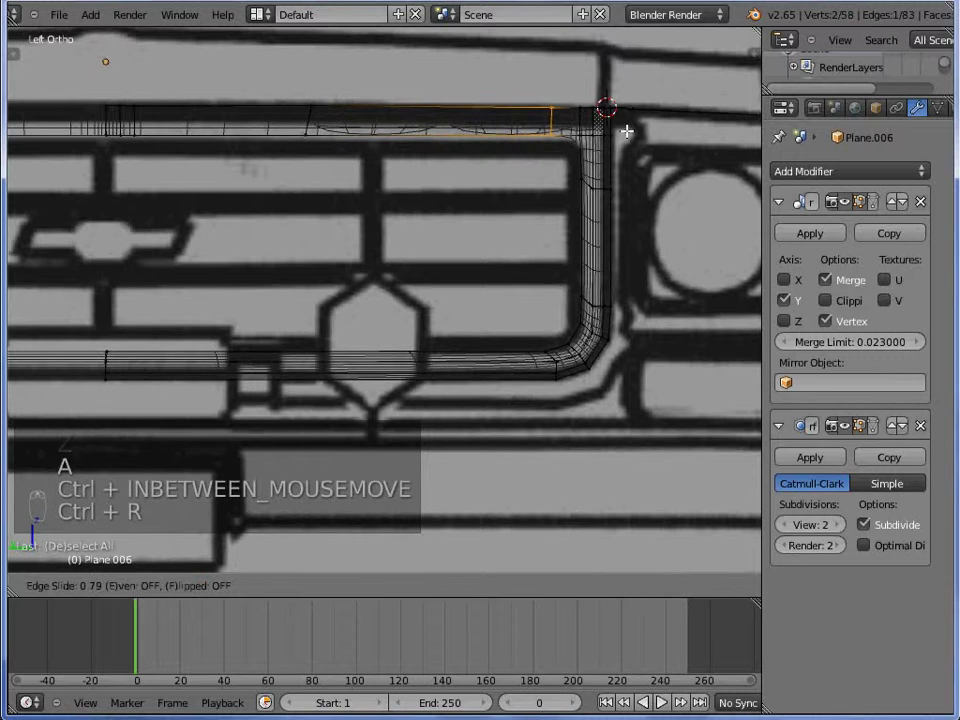
{"action": "key", "text": "ctrl+r"}
{"action": "key", "text": "Tab"}
{"action": "key", "text": "z"}
{"action": "key", "text": "Tab"}
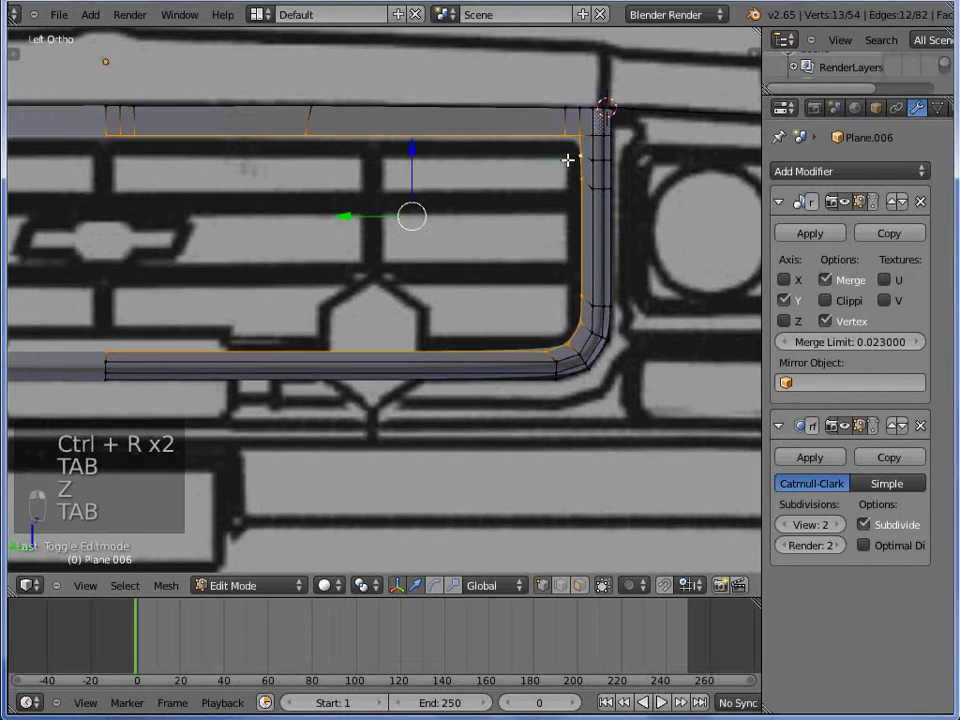
{"action": "key", "text": "Tab"}
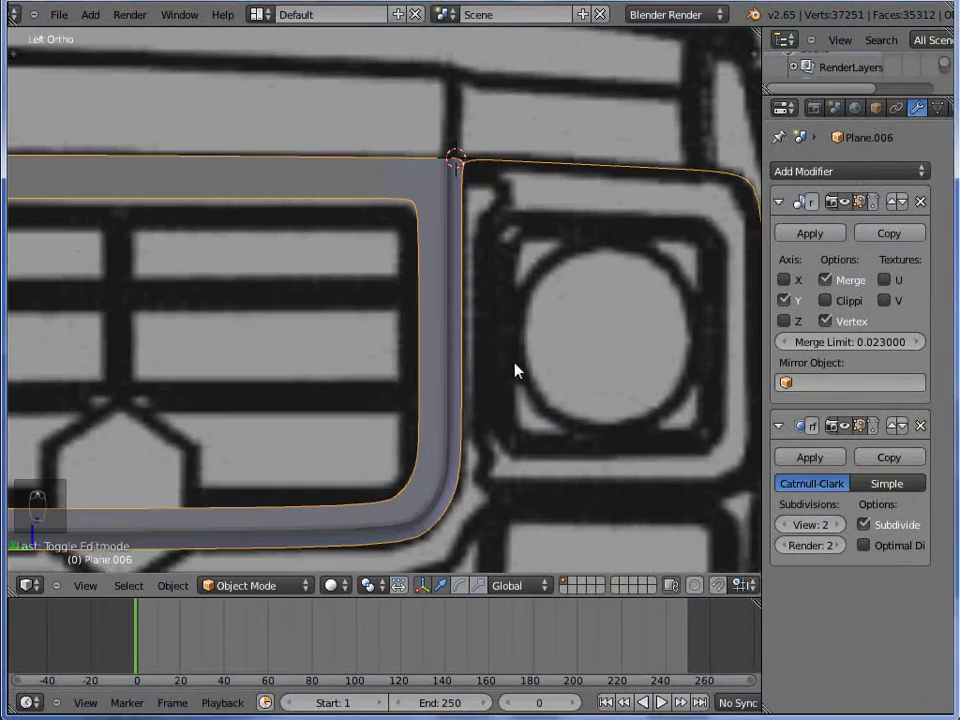
- Select the top bar's end vertices over the headlight and check them from Left ortho view
{"action": "key", "text": "Tab"}
{"action": "key", "text": "z"}
{"action": "key", "text": "a"}
{"action": "key", "text": "a"}
{"action": "key", "text": "z"}
{"action": "key", "text": "z"}
{"action": "key", "text": "c"}
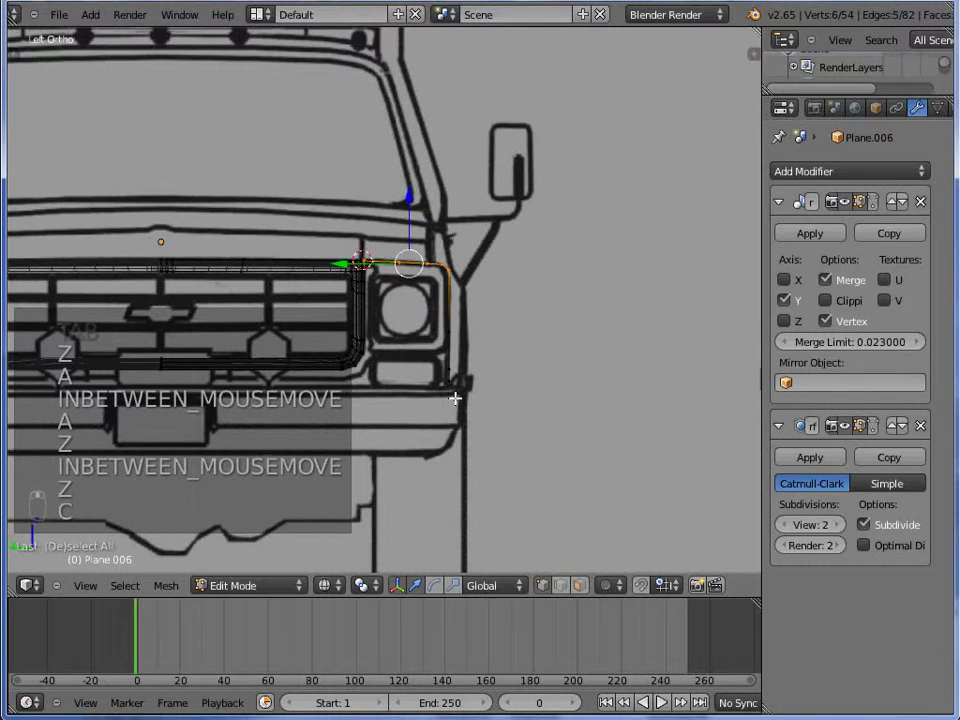
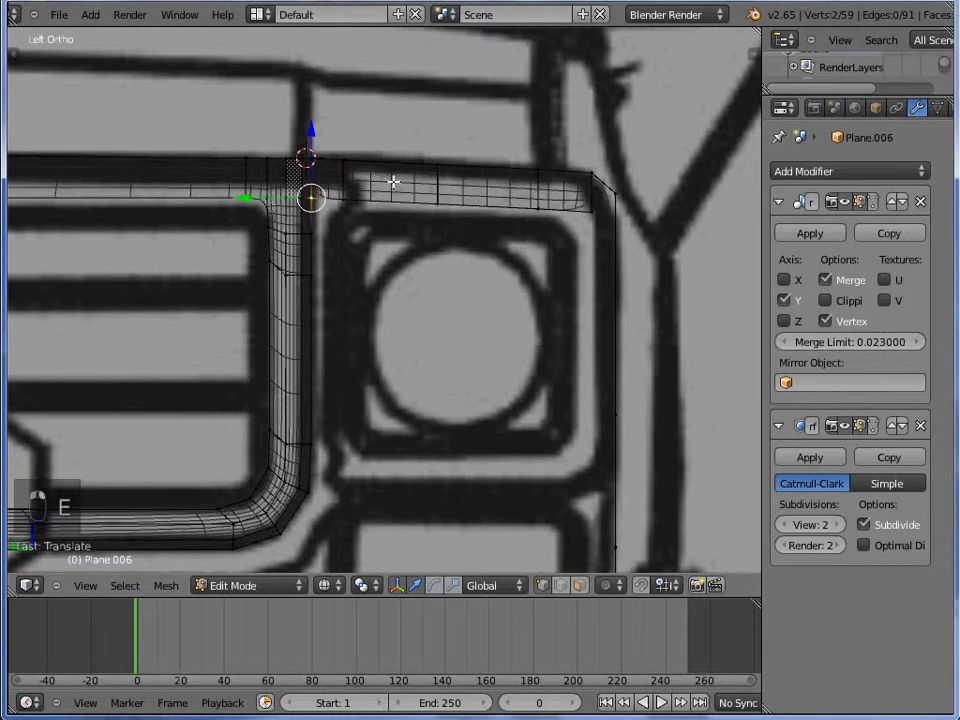
{"action": "key", "text": "w"}
{"action": "key", "text": "Tab"}
{"action": "key", "text": "z"}
{"action": "key", "text": "ctrl+KP_3"}
- Extrude the top bar to the headlight's outer corner and down its outer side along the blueprint
{"action": "key", "text": "Tab"}
{"action": "key", "text": "z"}
{"action": "key", "text": "g"}
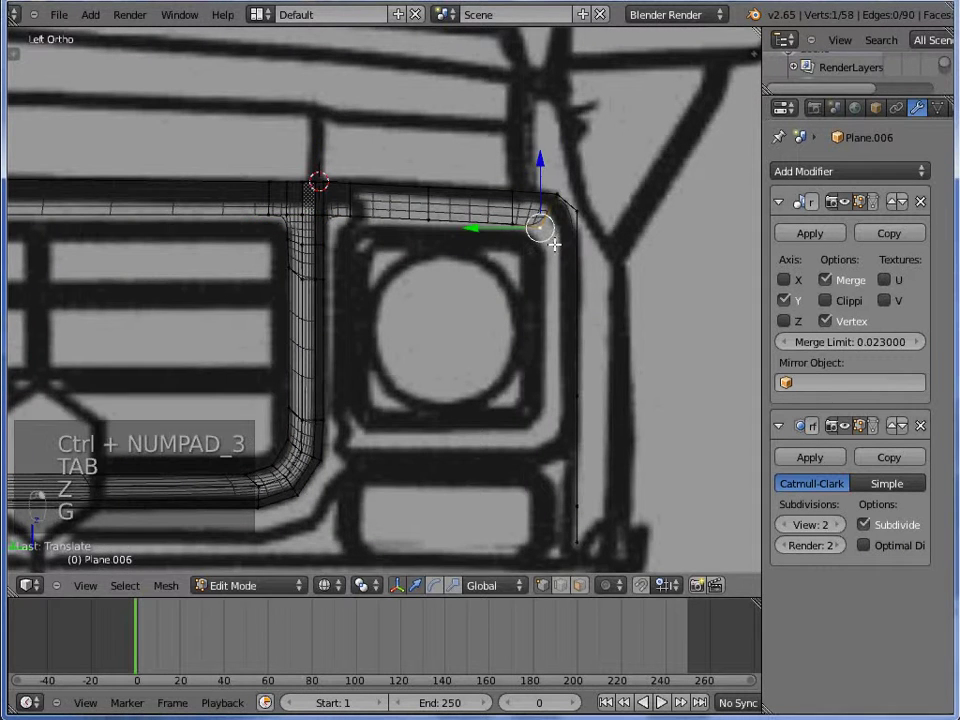
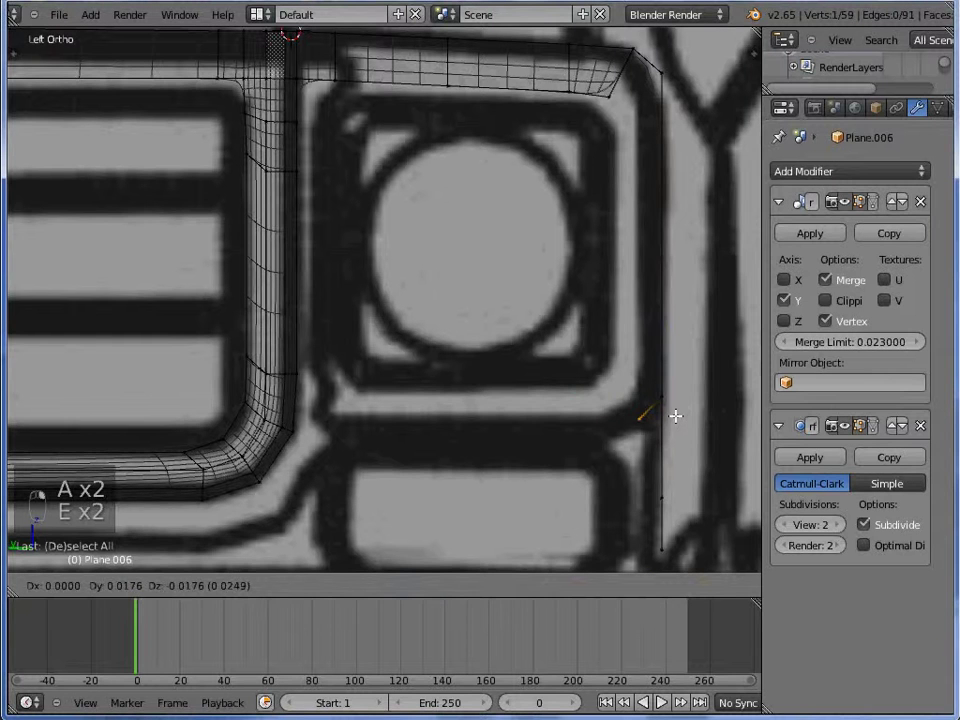
{"action": "key", "text": "e"}
{"action": "key", "text": "e"}
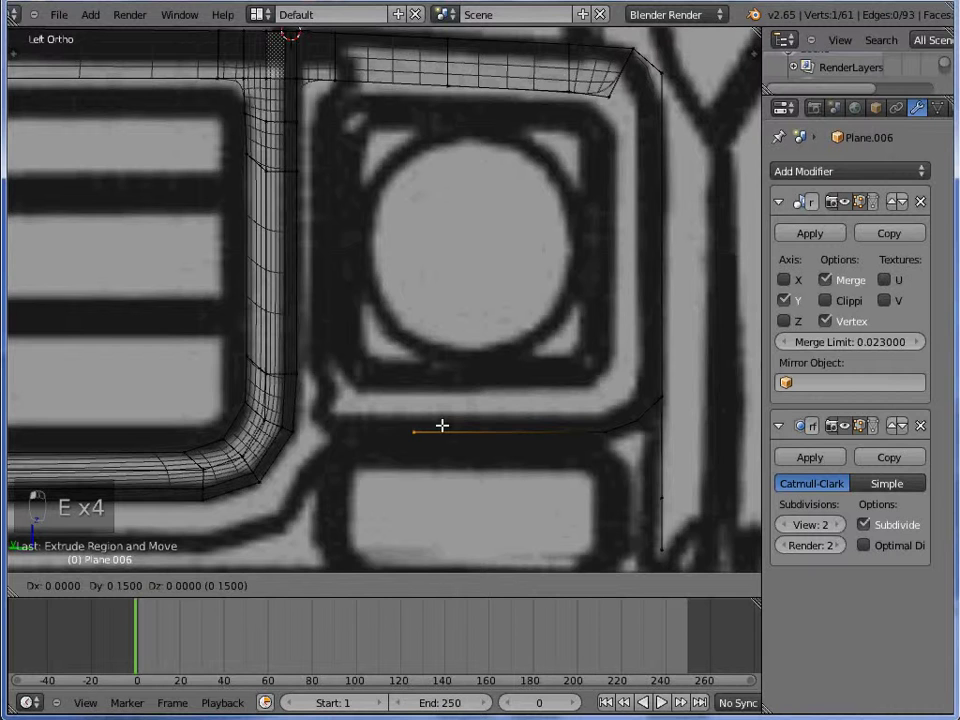
{"action": "key", "text": "e"}
{"action": "key", "text": "shift+e"}
{"action": "key", "text": "w"}
{"action": "key", "text": "z"}
{"action": "key", "text": "Tab"}
- Box-select surround vertices in wireframe and extrude, scale and move them to start the vertical bar
{"action": "middle_click", "coordinate": [377, 429]}
{"action": "key", "text": "Tab"}
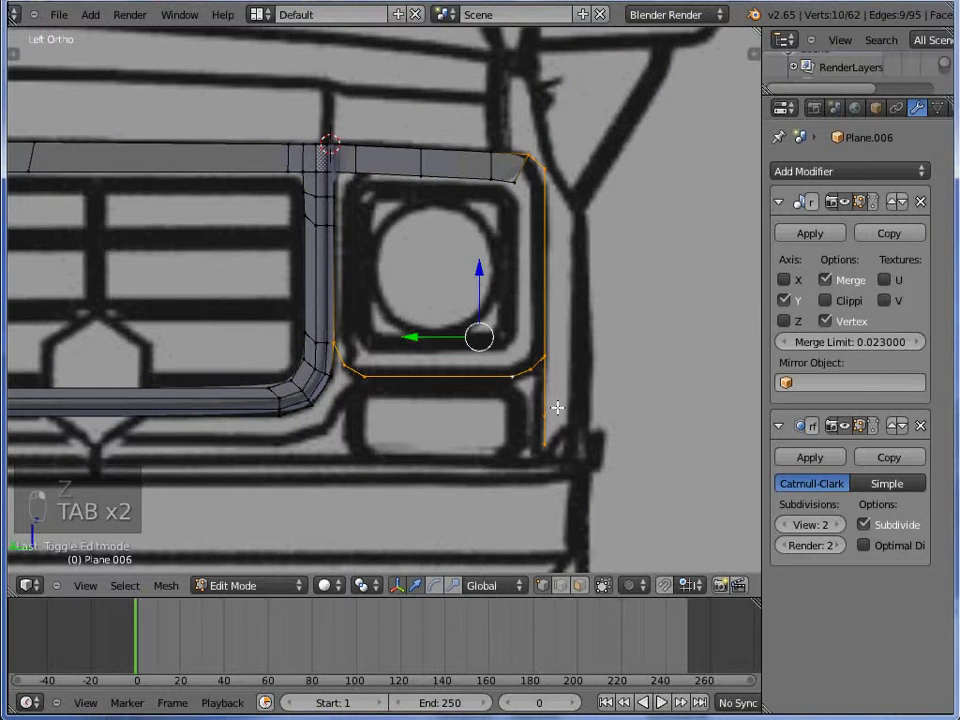
{"action": "key", "text": "z"}
{"action": "key", "text": "c"}
{"action": "key", "text": "z"}
{"action": "left_click_drag", "start_coordinate": [447, 387], "coordinate": [486, 245]}
{"action": "key", "text": "e"}
{"action": "key", "text": "s"}
{"action": "key", "text": "g"}
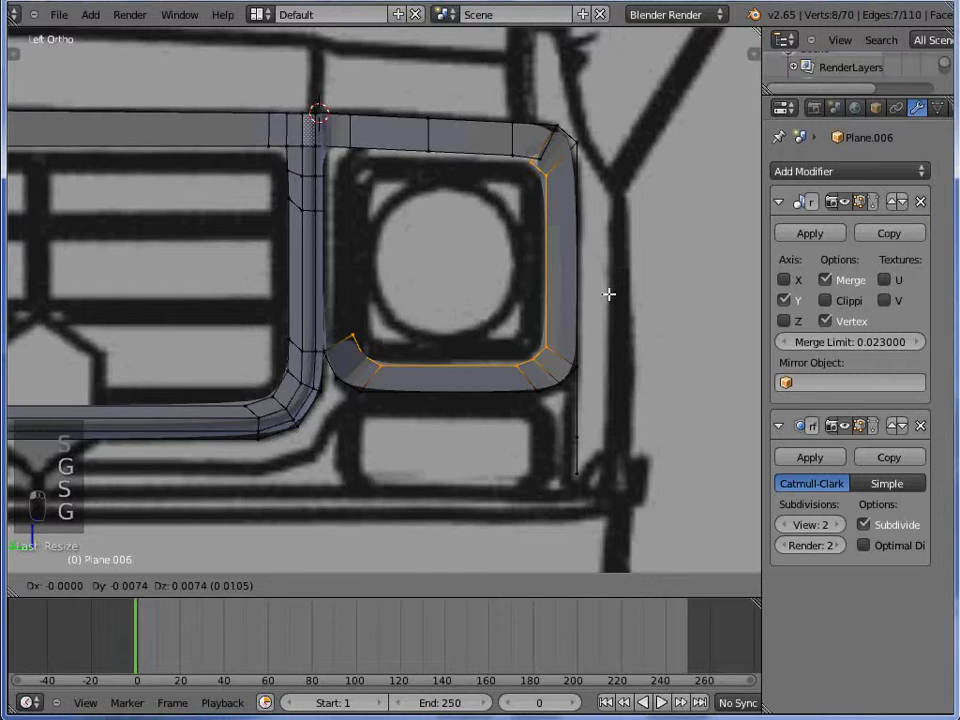
{"action": "key", "text": "z"}
{"action": "key", "text": "z"}
{"action": "key", "text": "z"}
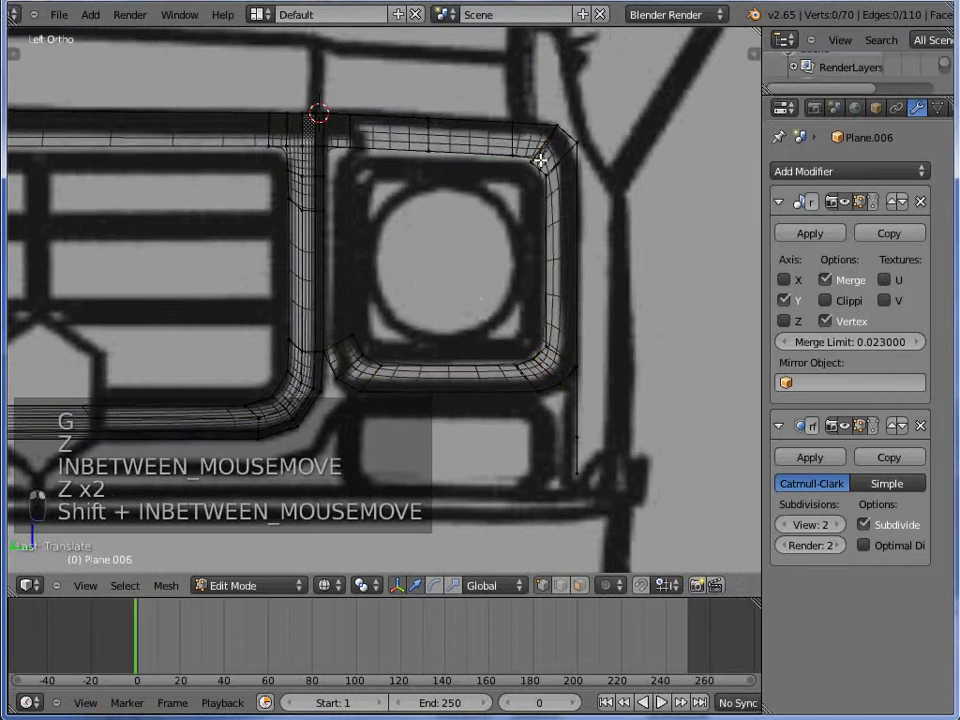
{"action": "key", "text": "w"}
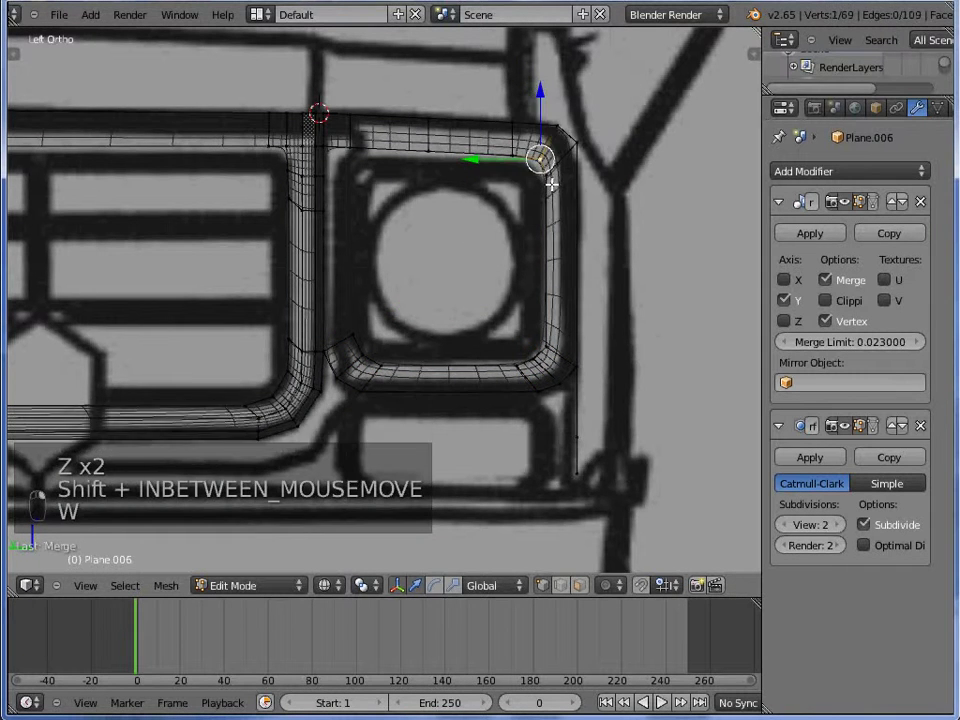
{"action": "key", "text": "z"}
- Position the new bar along Z, extrude it once more and merge the overlapping vertices
{"action": "key", "text": "Tab"}
{"action": "key", "text": "Tab"}
{"action": "key", "text": "Tab"}
{"action": "key", "text": "Tab"}
{"action": "key", "text": "g"}
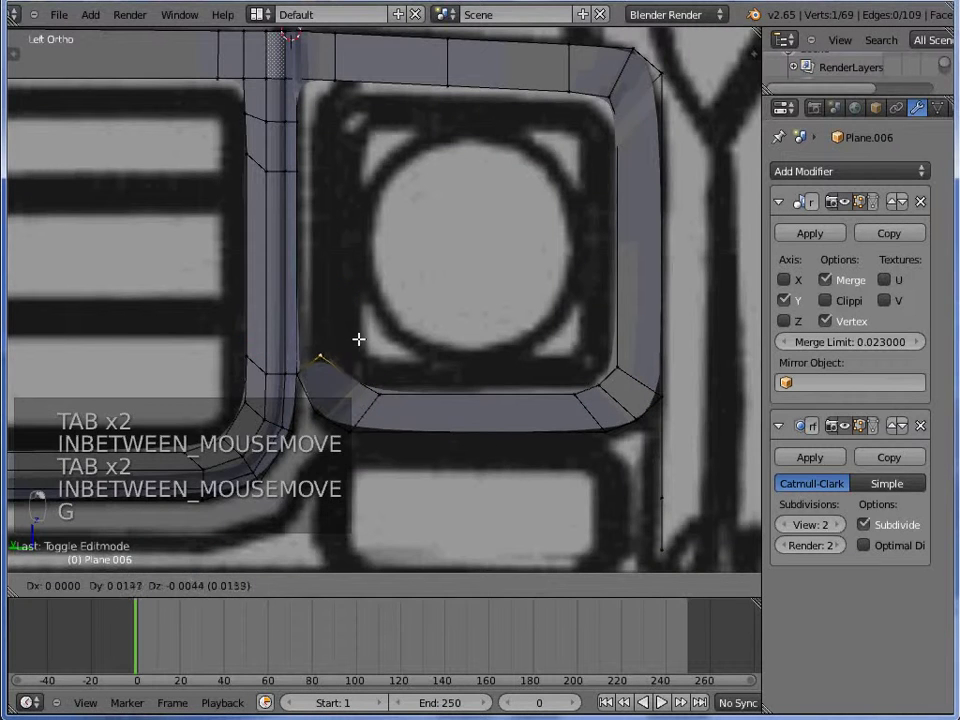
{"action": "key", "text": "z"}
{"action": "key", "text": "z"}
{"action": "key", "text": "z"}
{"action": "key", "text": "z"}
{"action": "key", "text": "e"}
{"action": "key", "text": "z"}
{"action": "key", "text": "w"}
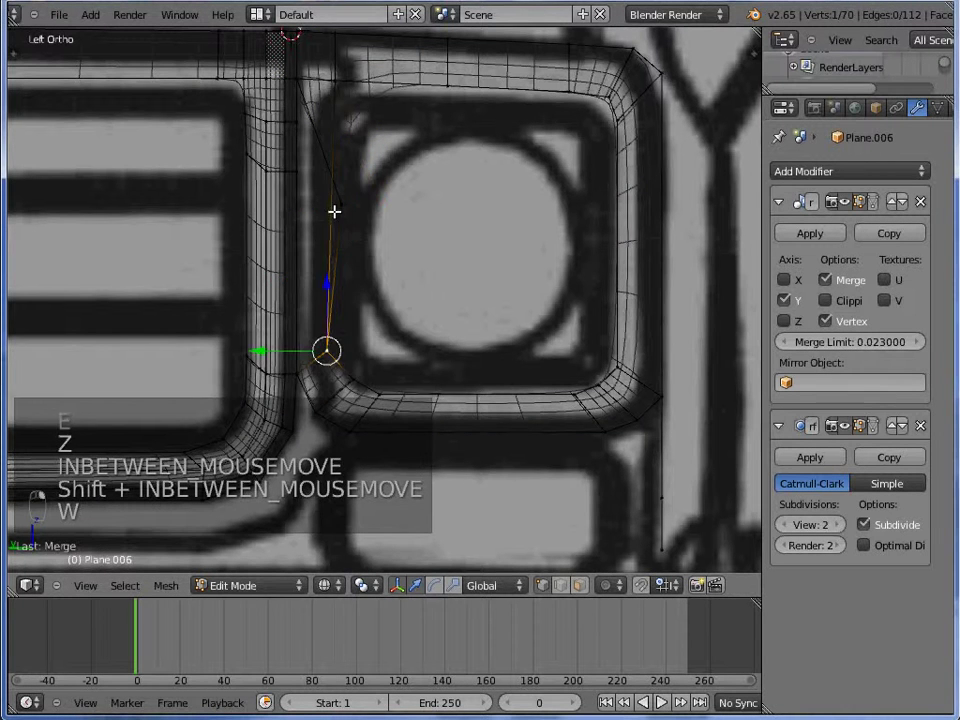
{"action": "key", "text": "w"}
{"action": "key", "text": "z"}
- Check the bar smoothed from front and side views and add a first supporting loop cut
{"action": "key", "text": "Tab"}
{"action": "key", "text": "Tab"}
{"action": "key", "text": "z"}
{"action": "key", "text": "KP_1"}
{"action": "key", "text": "KP_3"}
{"action": "key", "text": "ctrl+KP_3"}
{"action": "key", "text": "z"}
{"action": "key", "text": "z"}
{"action": "key", "text": "z"}
{"action": "key", "text": "ctrl+r"}
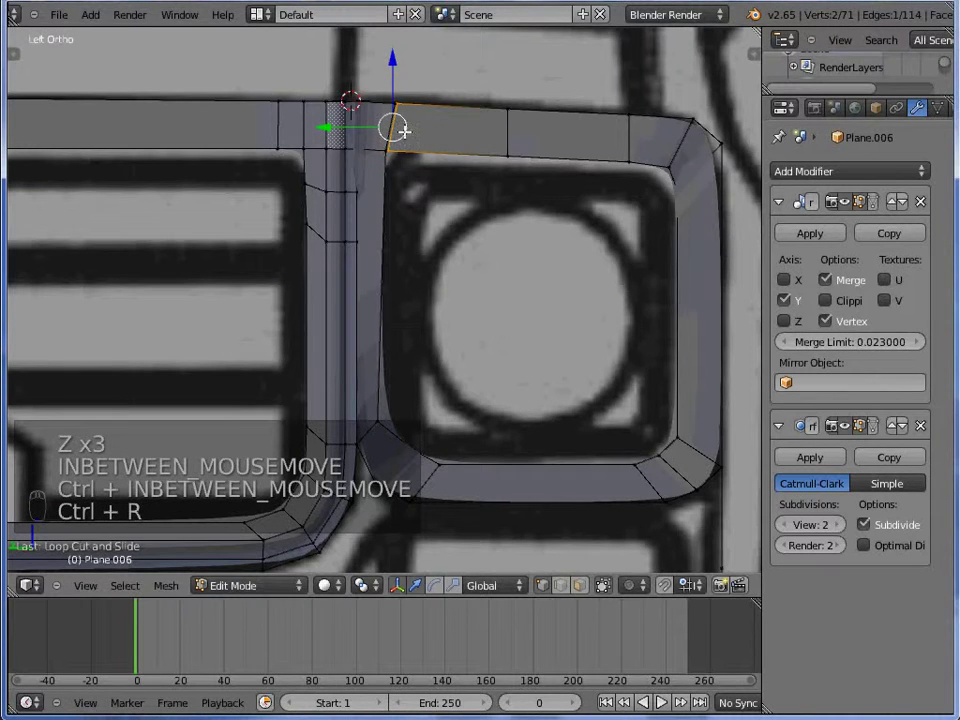
{"action": "key", "text": "Tab"}
{"action": "key", "text": "Tab"}
{"action": "key", "text": "z"}
{"action": "key", "text": "ctrl+r"}
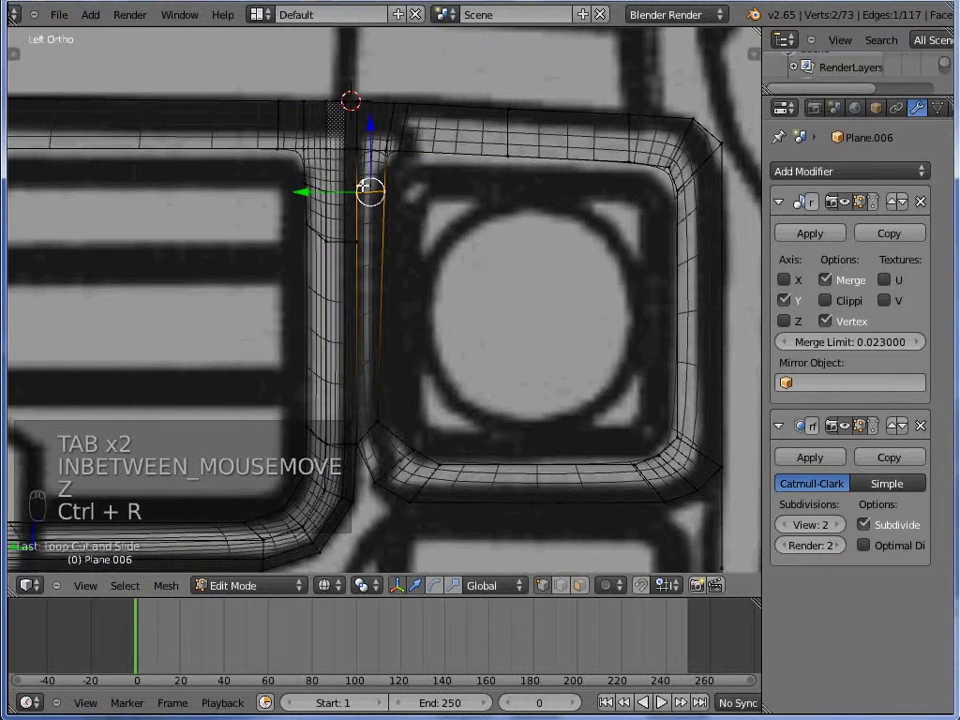
- Add further loop cuts around the surround rim and slide them to sharpen its edges
{"action": "key", "text": "w"}
{"action": "key", "text": "z"}
{"action": "key", "text": "g"}
{"action": "key", "text": "Tab"}
{"action": "key", "text": "Tab"}
{"action": "key", "text": "z"}
{"action": "key", "text": "ctrl+r"}
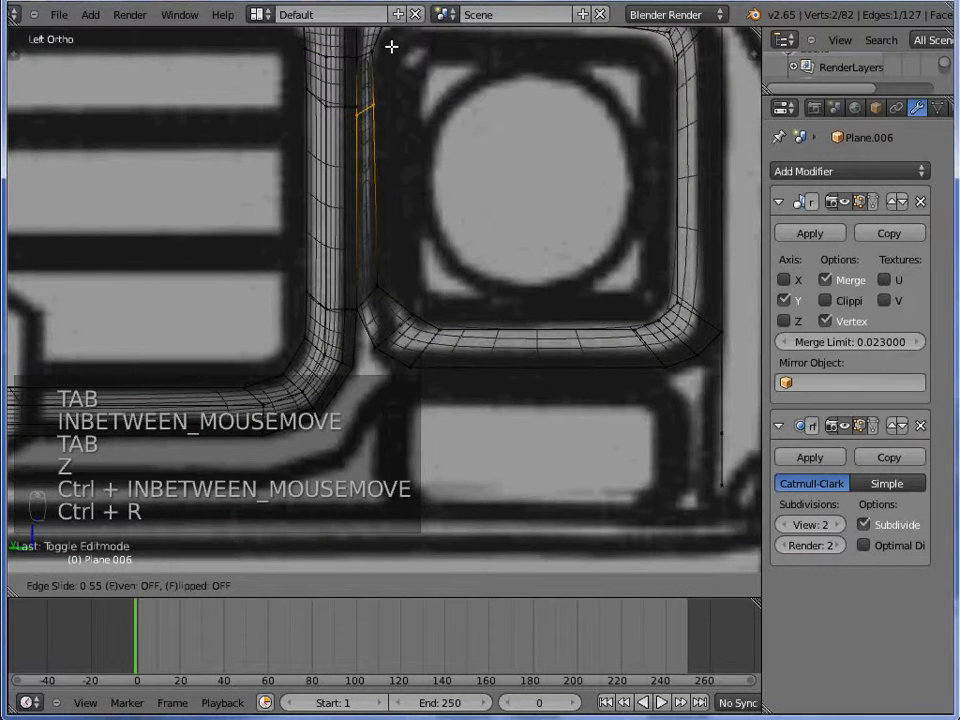
{"action": "key", "text": "w"}
{"action": "key", "text": "z"}
{"action": "key", "text": "z"}
{"action": "key", "text": "g"}
{"action": "key", "text": "ctrl+r"}
{"action": "key", "text": "g"}
{"action": "key", "text": "Tab"}
{"action": "key", "text": "Tab"}
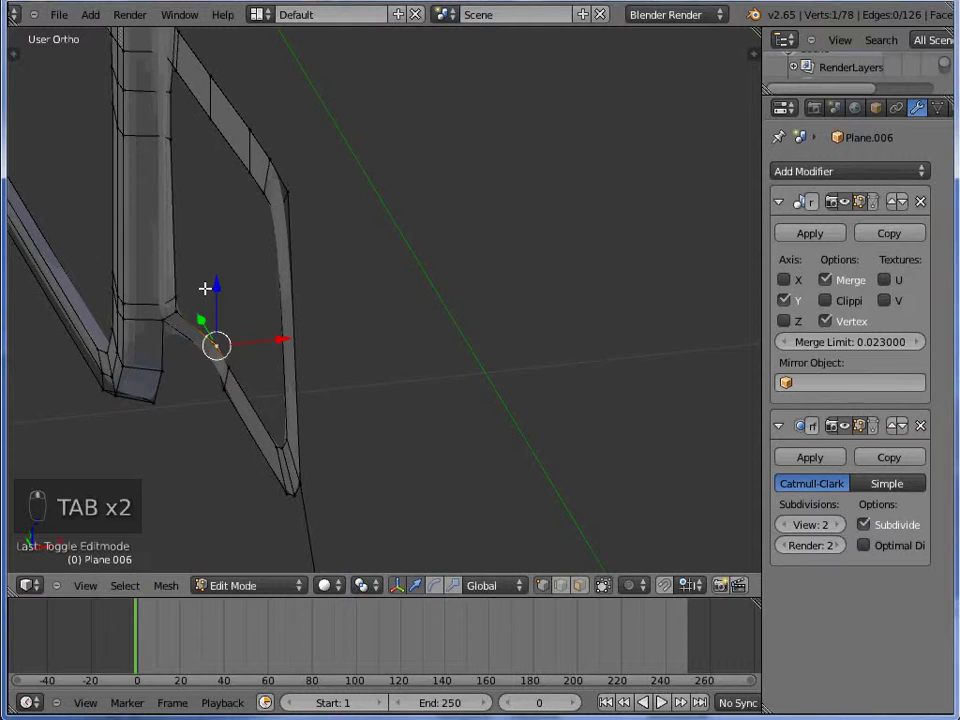
- From top view, scale, rotate and push the inner rim vertices back in depth to close the frame
{"action": "key", "text": "s"}
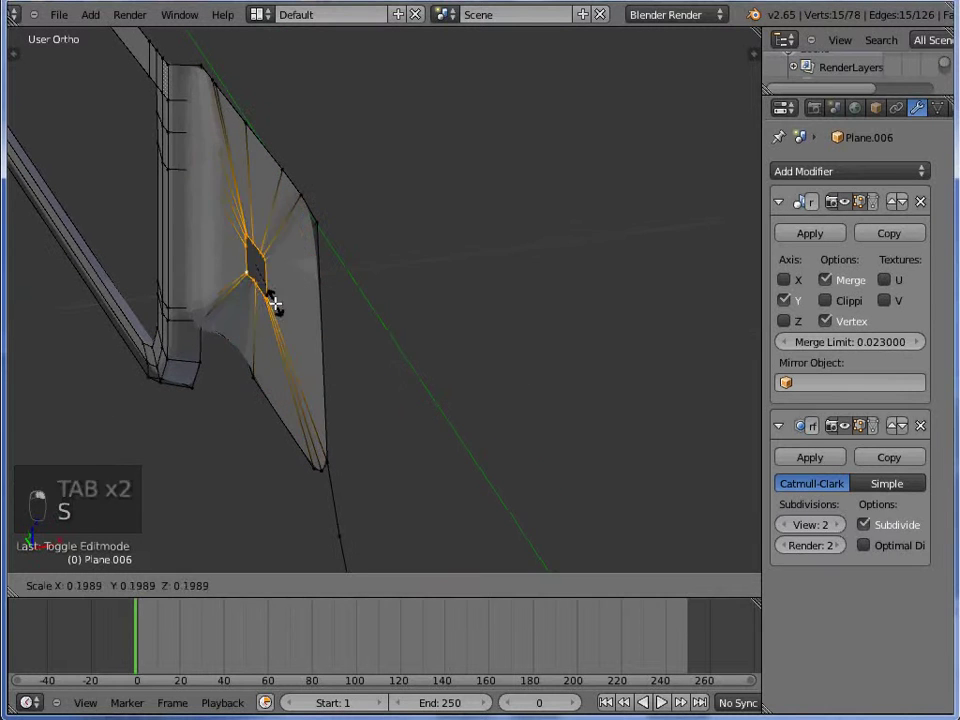
{"action": "key", "text": "s"}
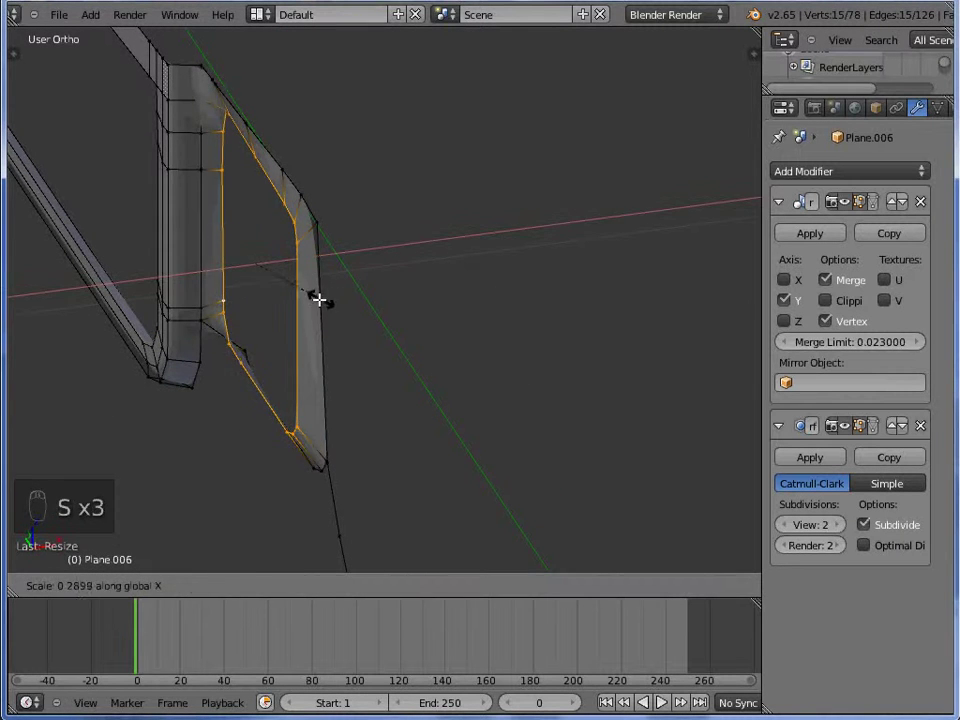
{"action": "key", "text": "s"}
{"action": "key", "text": "s"}
{"action": "key", "text": "KP_7"}
{"action": "key", "text": "r"}
{"action": "key", "text": "z"}
{"action": "key", "text": "g"}
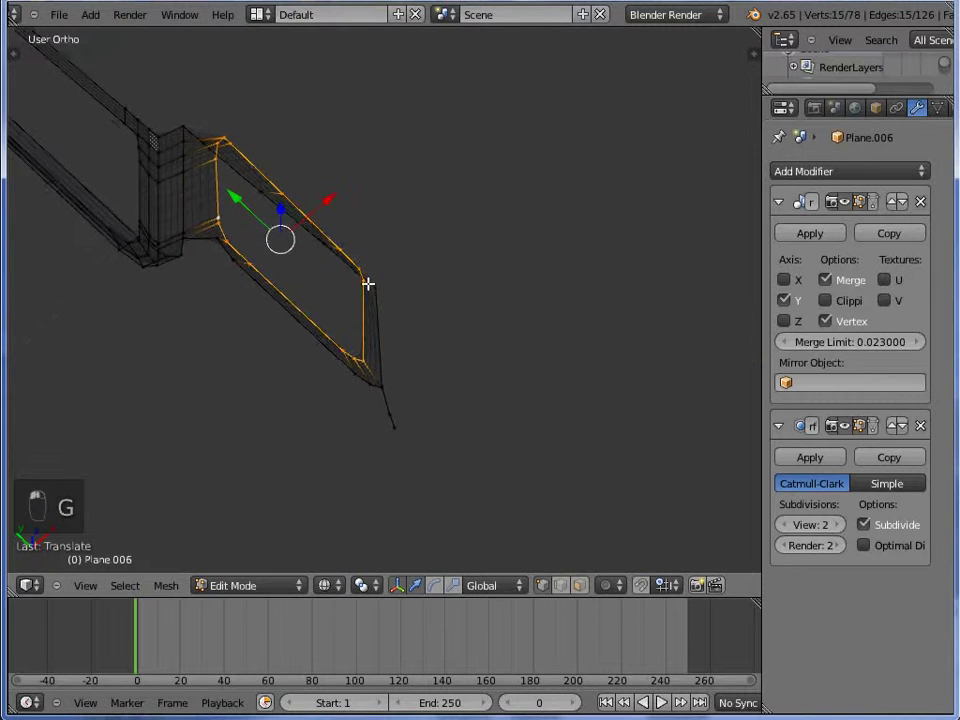
{"action": "key", "text": "KP_7"}
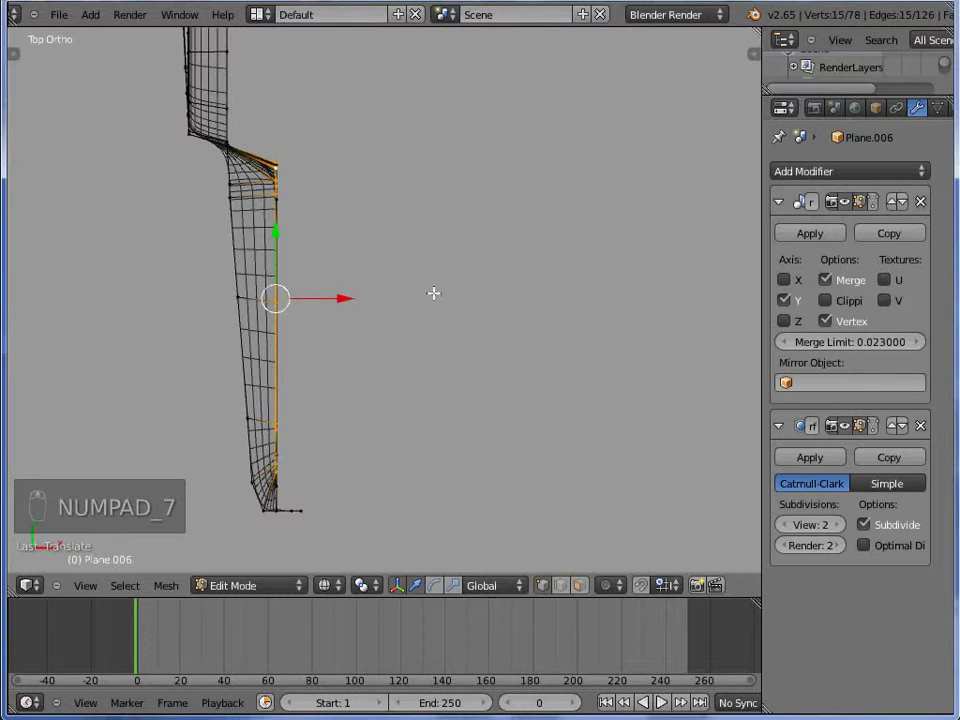
{"action": "key", "text": "r"}
{"action": "key", "text": "g"}
{"action": "key", "text": "r"}
{"action": "key", "text": "g"}
{"action": "key", "text": "Tab"}
{"action": "key", "text": "z"}
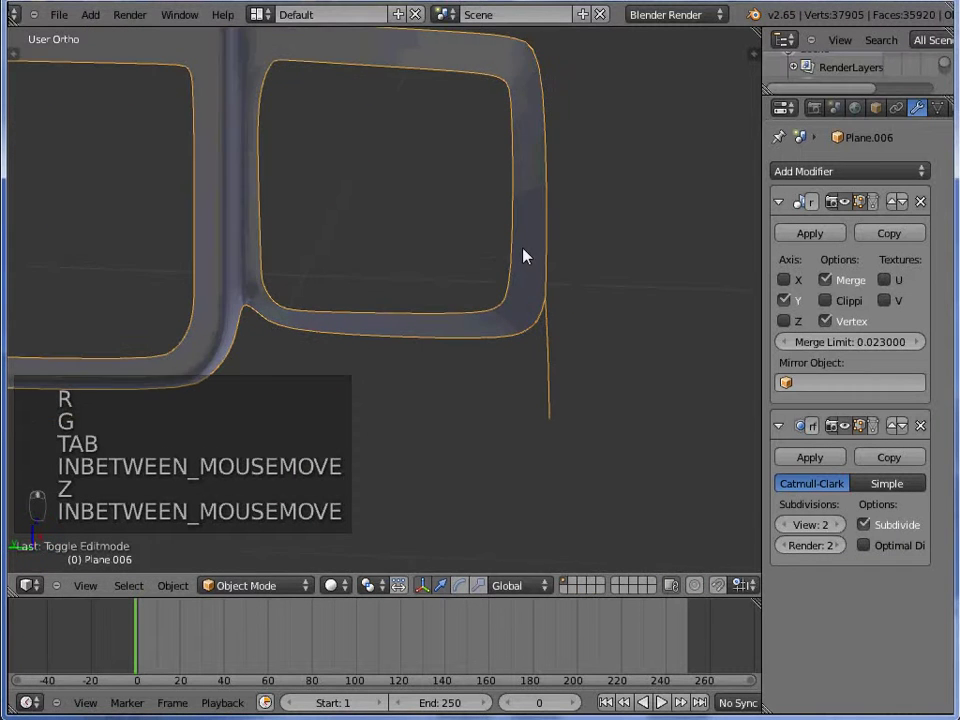
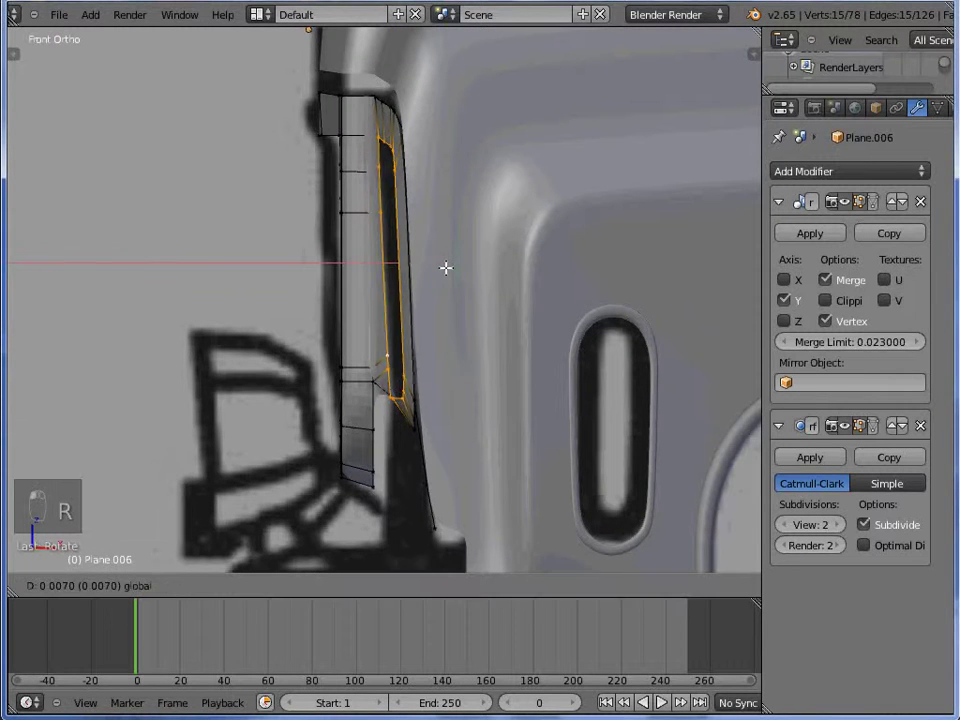
- Rotate and tidy the inset rim vertices from top view, then return to Object Mode front view
{"action": "key", "text": "r"}
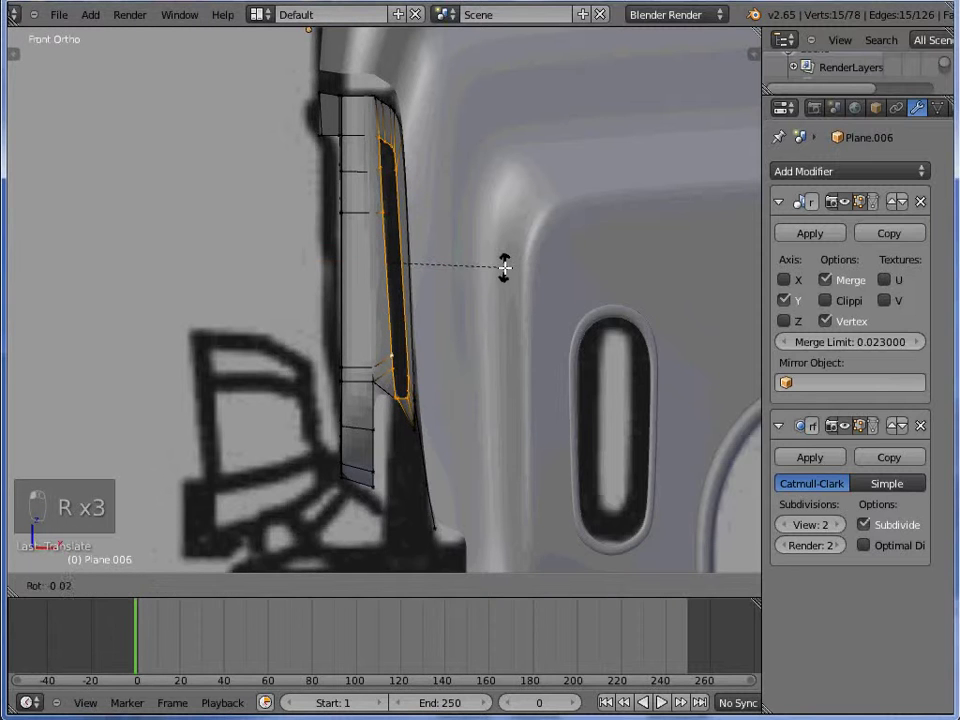
{"action": "key", "text": "z"}
{"action": "key", "text": "z"}
{"action": "key", "text": "KP_7"}
{"action": "key", "text": "z"}
{"action": "key", "text": "z"}
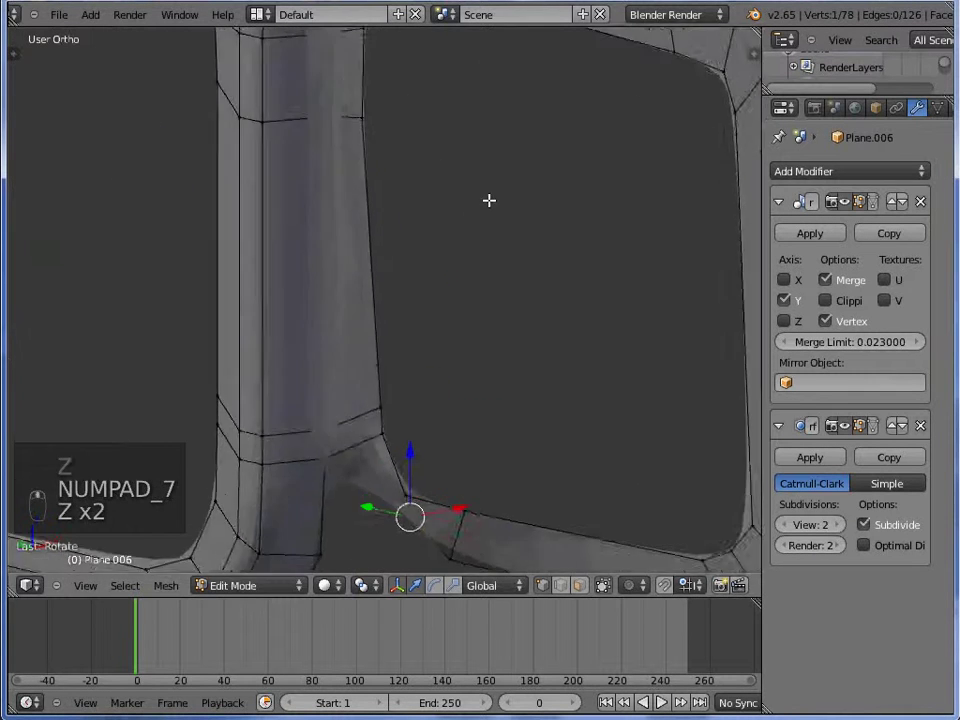
{"action": "key", "text": "w"}
{"action": "key", "text": "Tab"}
{"action": "key", "text": "KP_1"}
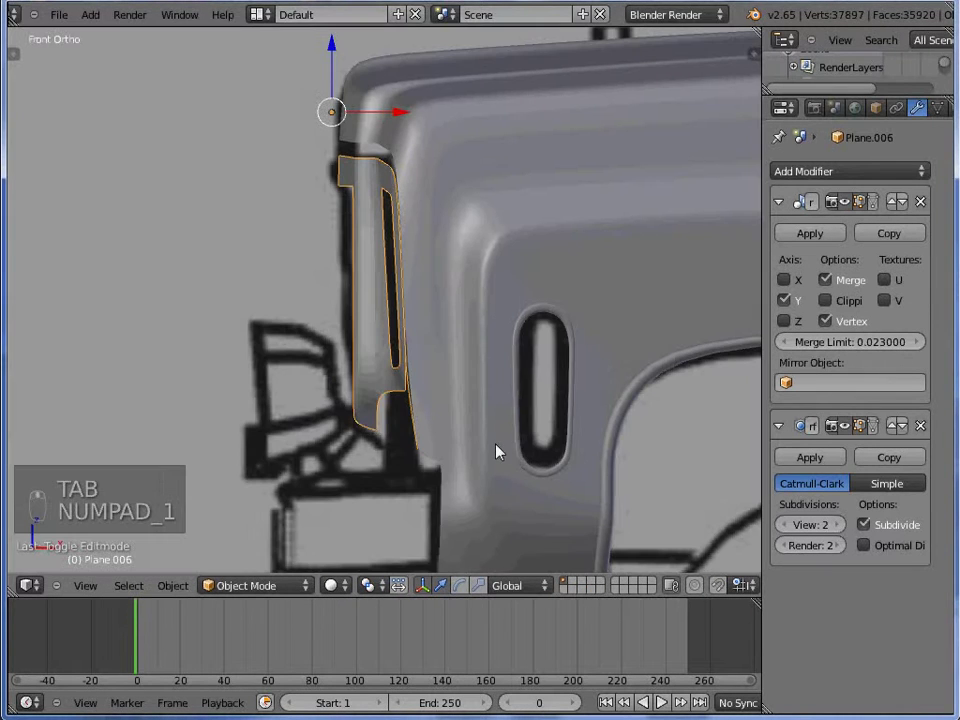
- From the side view, nudge the surround's lower vertices into place with successive moves
{"action": "key", "text": "ctrl+KP_3"}
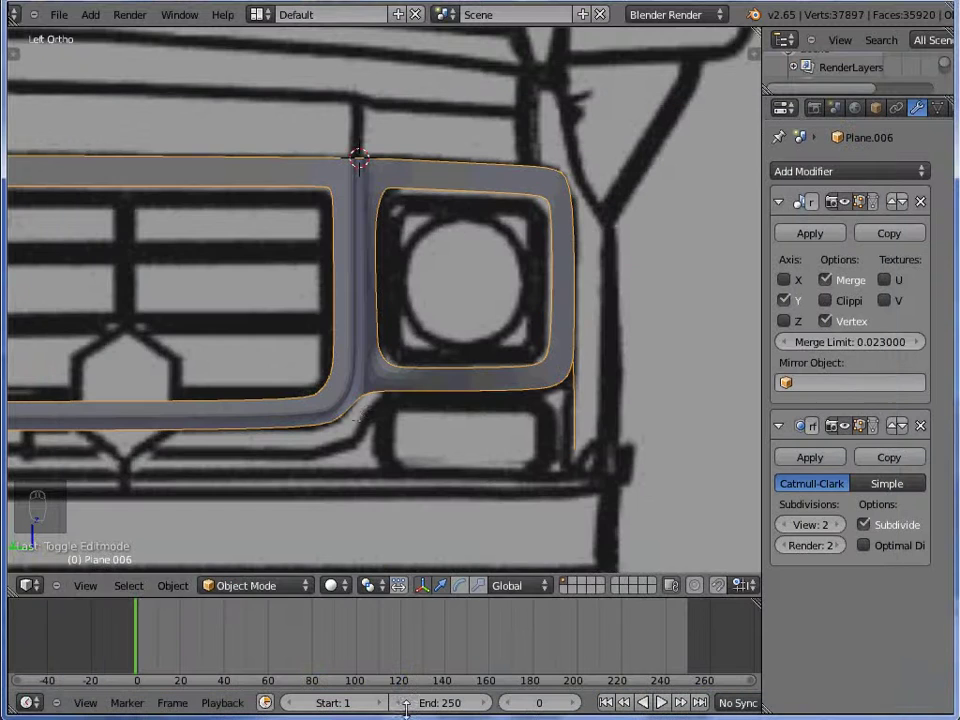
{"action": "key", "text": "Tab"}
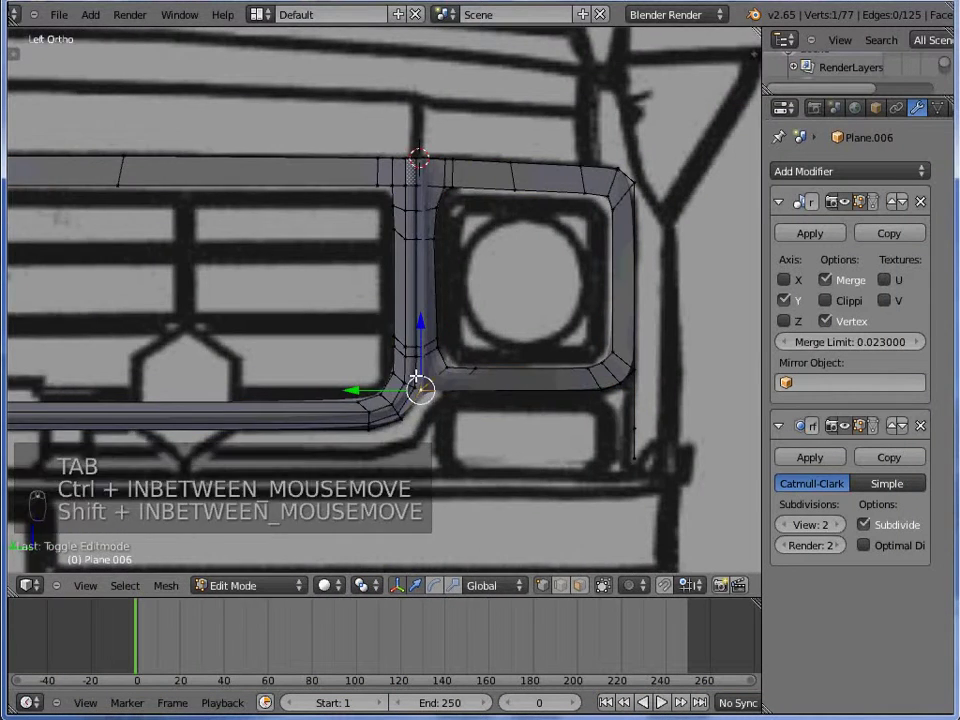
{"action": "key", "text": "g"}
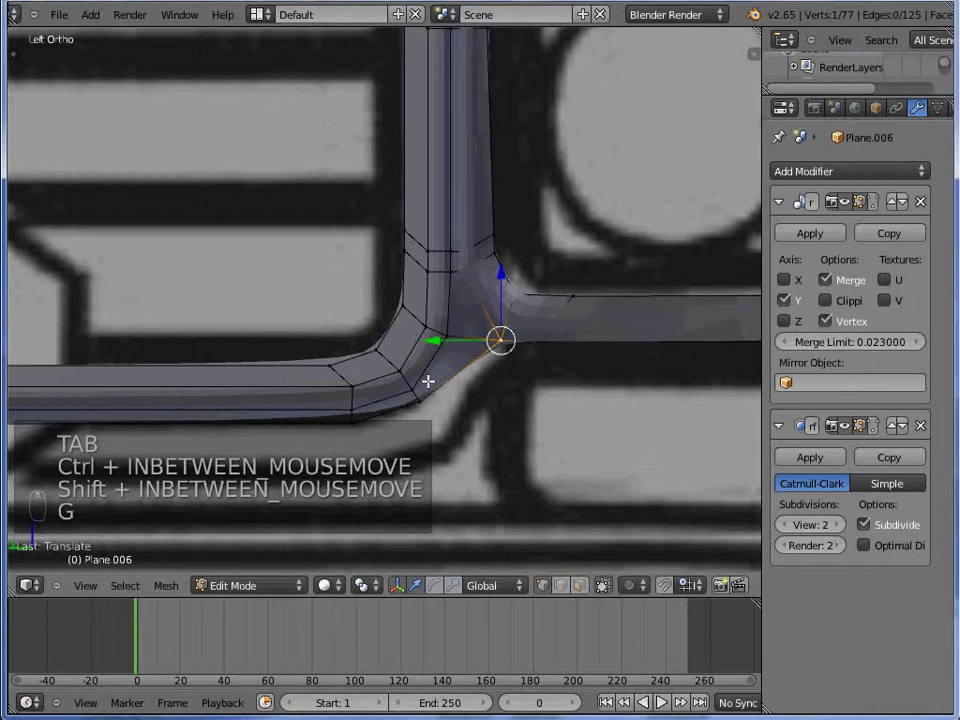
{"action": "key", "text": "g"}
{"action": "key", "text": "g"}
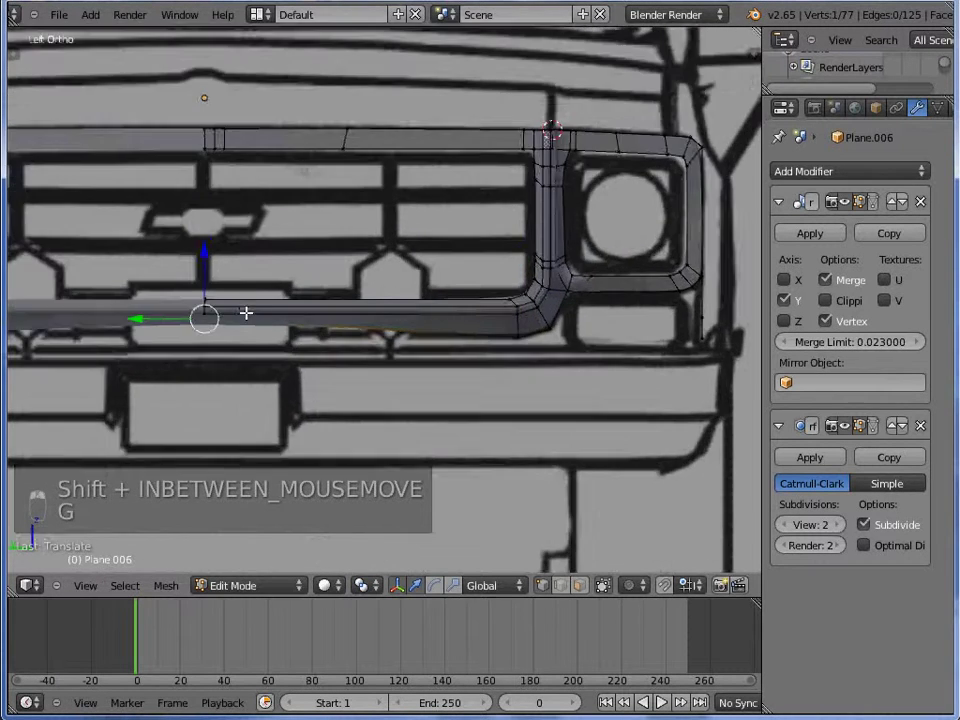
{"action": "key", "text": "z"}
{"action": "key", "text": "z"}
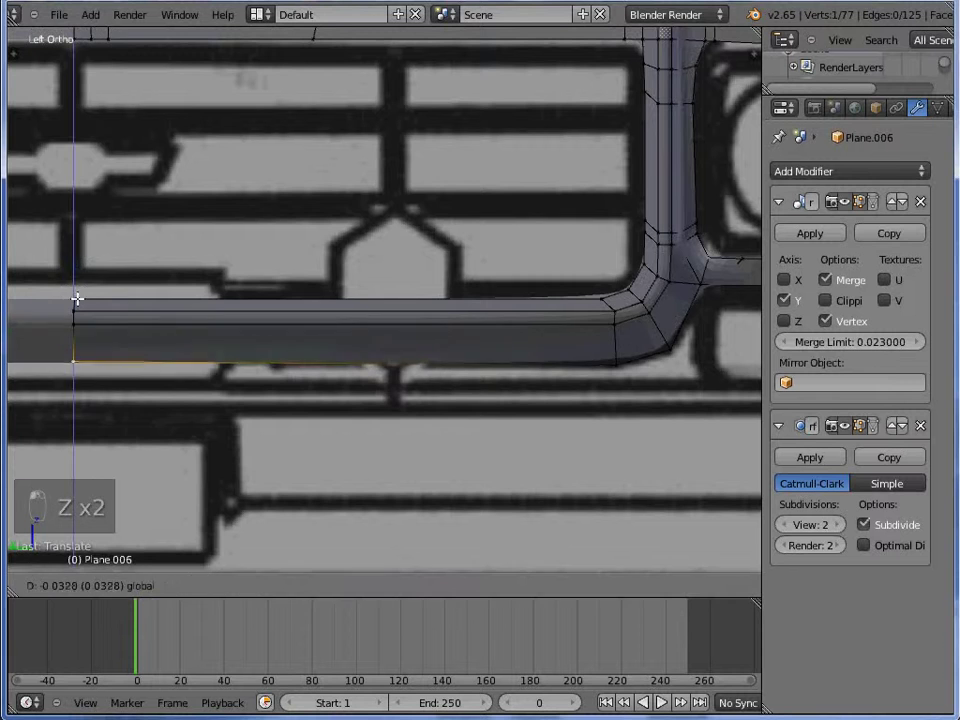
{"action": "key", "text": "Tab"}
- Circle-select the surround's bottom edge and extrude it downward toward the lower lamp openings
{"action": "middle_click", "coordinate": [134, 298]}
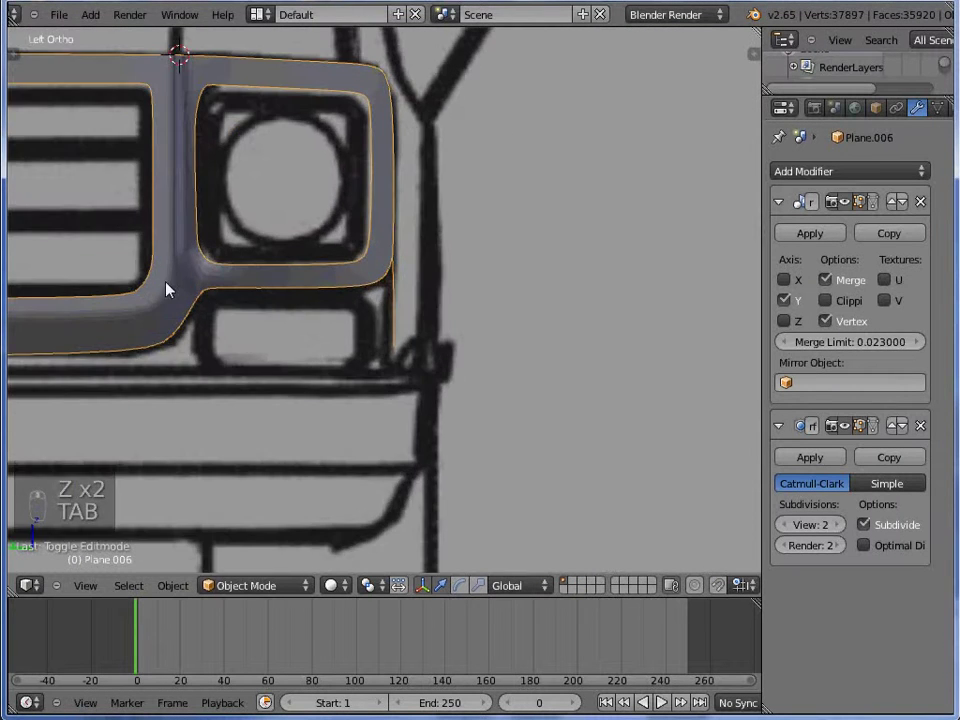
{"action": "key", "text": "Tab"}
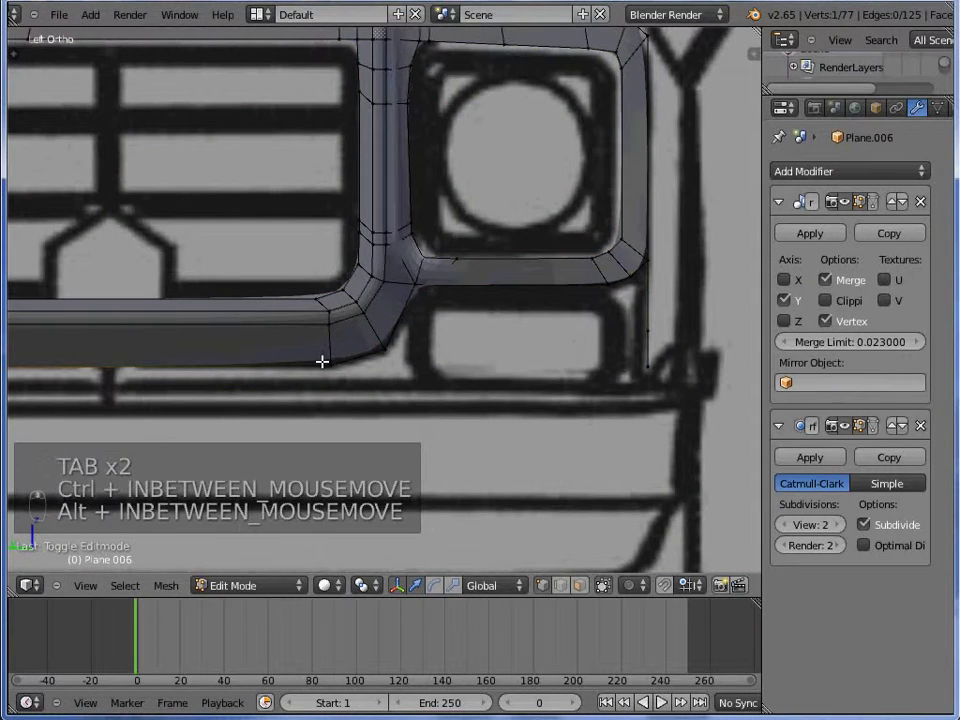
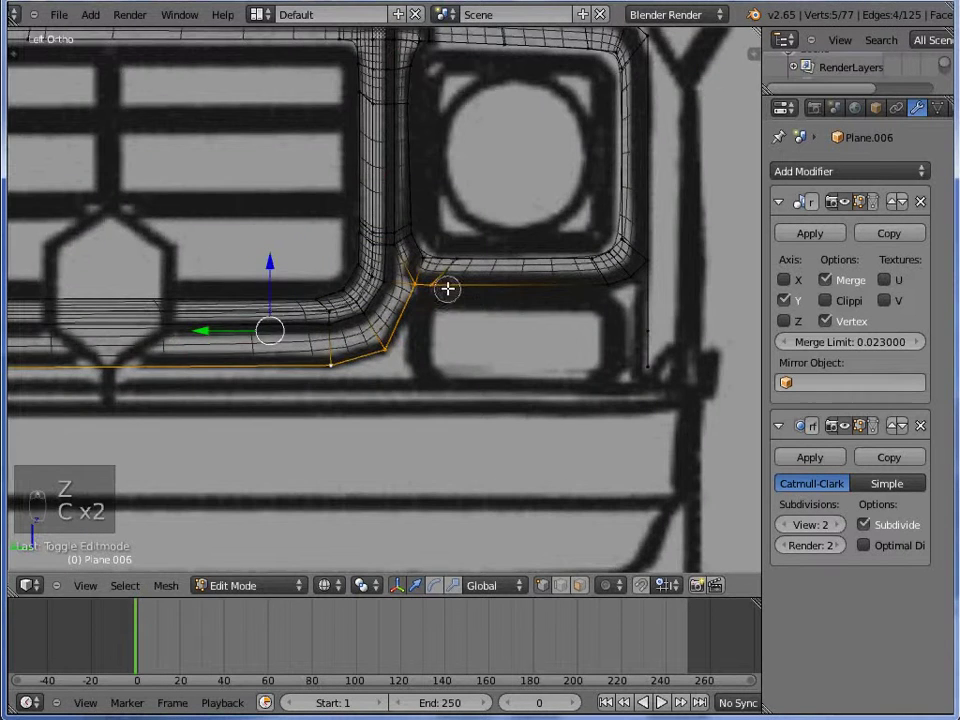
{"action": "key", "text": "c"}
{"action": "key", "text": "z"}
{"action": "key", "text": "e"}
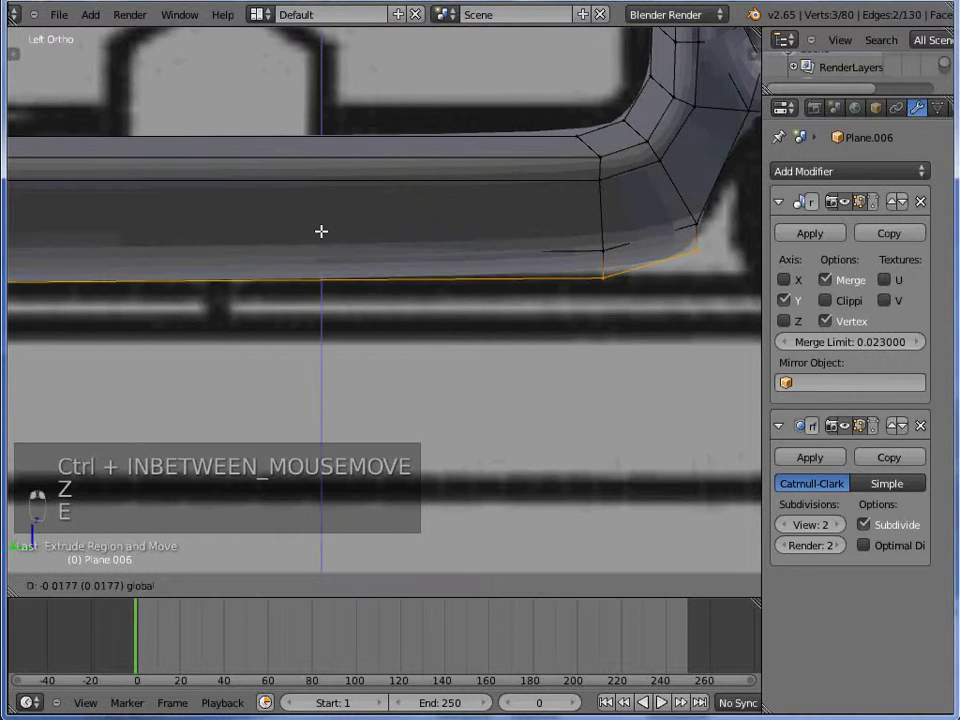
- Scale and extrude the lower corner vertices and fill the face to round the corner
{"action": "key", "text": "s"}
{"action": "key", "text": "s"}
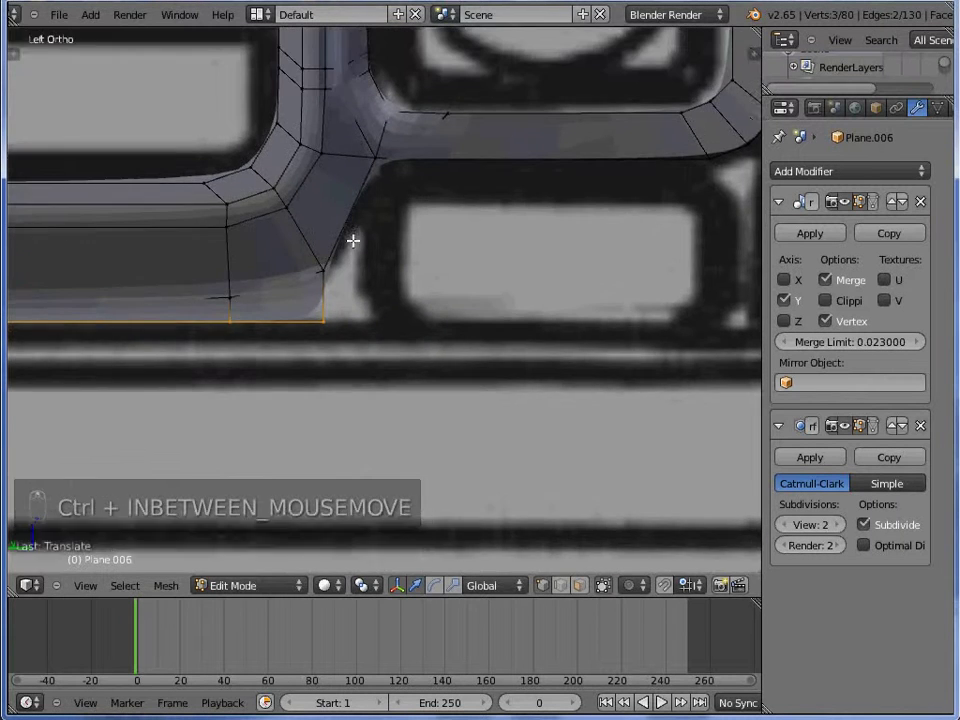
{"action": "key", "text": "z"}
{"action": "key", "text": "z"}
{"action": "key", "text": "e"}
{"action": "key", "text": "z"}
{"action": "key", "text": "f"}
{"action": "key", "text": "Tab"}
{"action": "key", "text": "z"}
- Extrude the outer side strip downward, add a loop cut and check it smoothed in Object Mode
{"action": "key", "text": "Tab"}
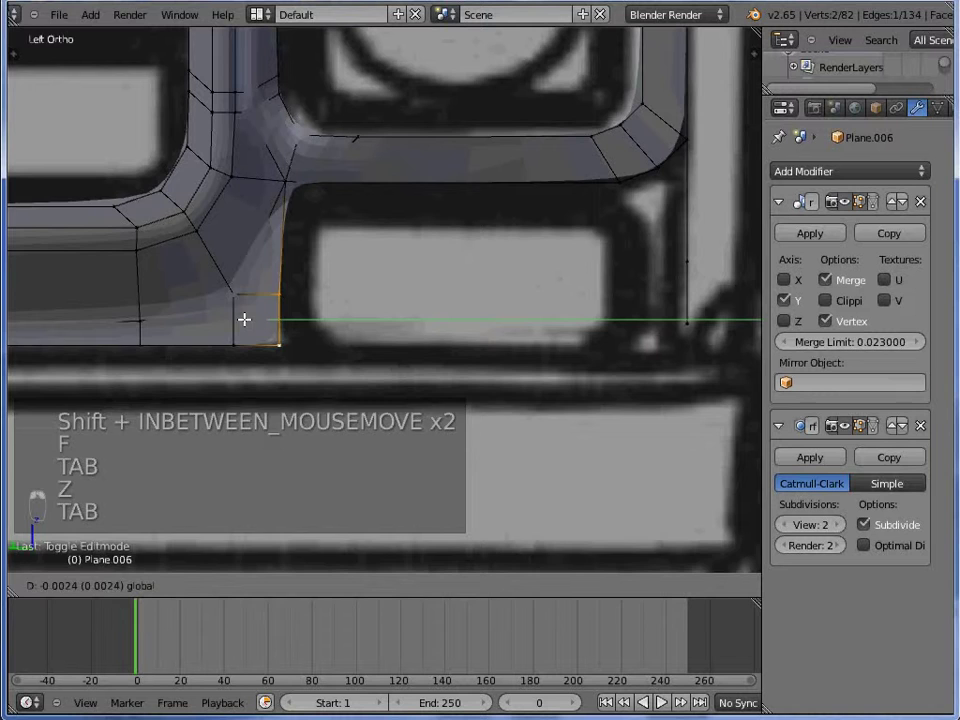
{"action": "key", "text": "Tab"}
{"action": "key", "text": "Tab"}
{"action": "key", "text": "z"}
{"action": "key", "text": "e"}
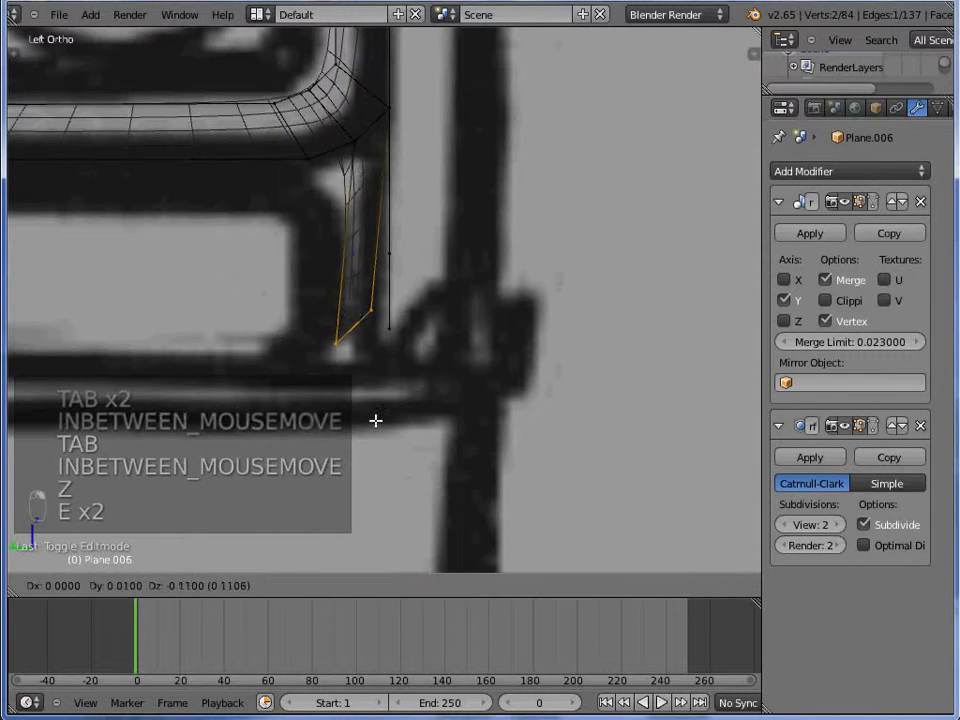
{"action": "key", "text": "w"}
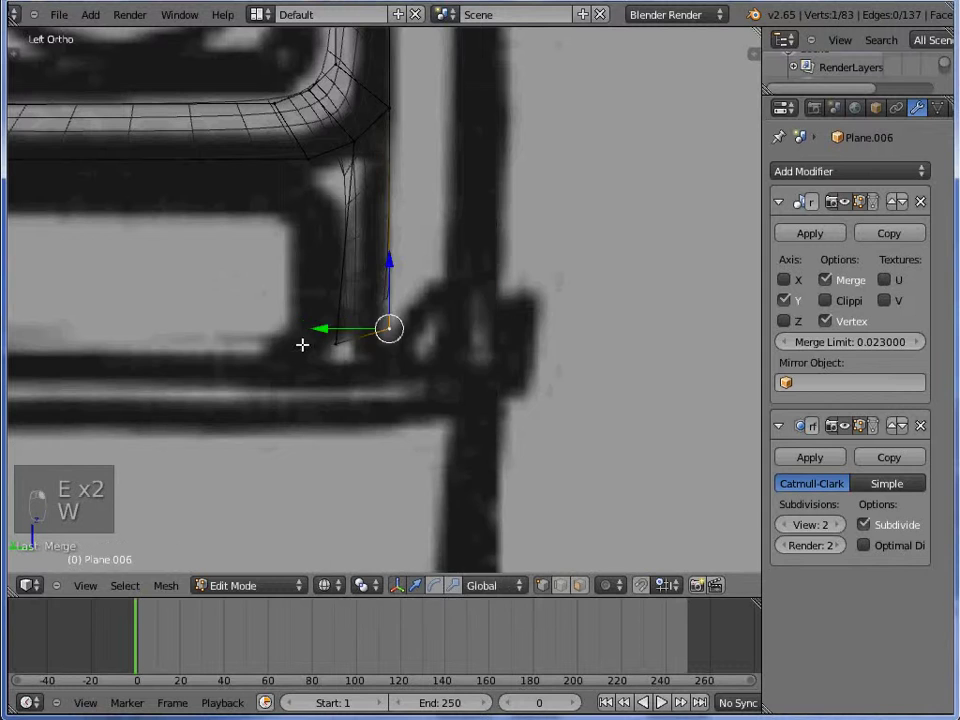
{"action": "key", "text": "g"}
{"action": "key", "text": "ctrl+r"}
{"action": "key", "text": "w"}
{"action": "key", "text": "z"}
{"action": "key", "text": "Tab"}
{"action": "key", "text": "Tab"}
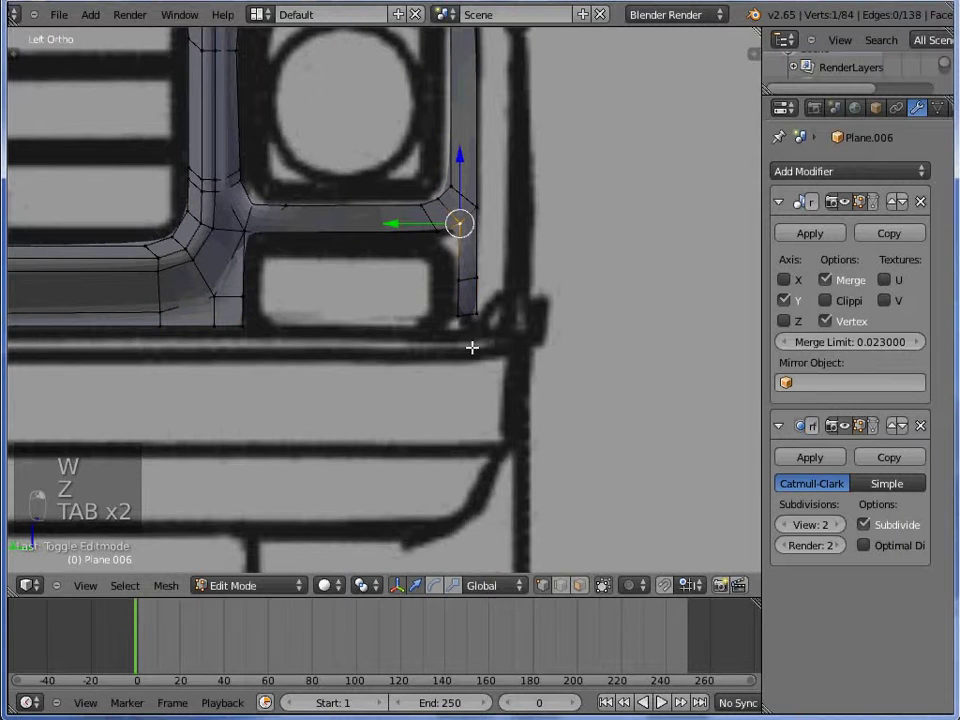
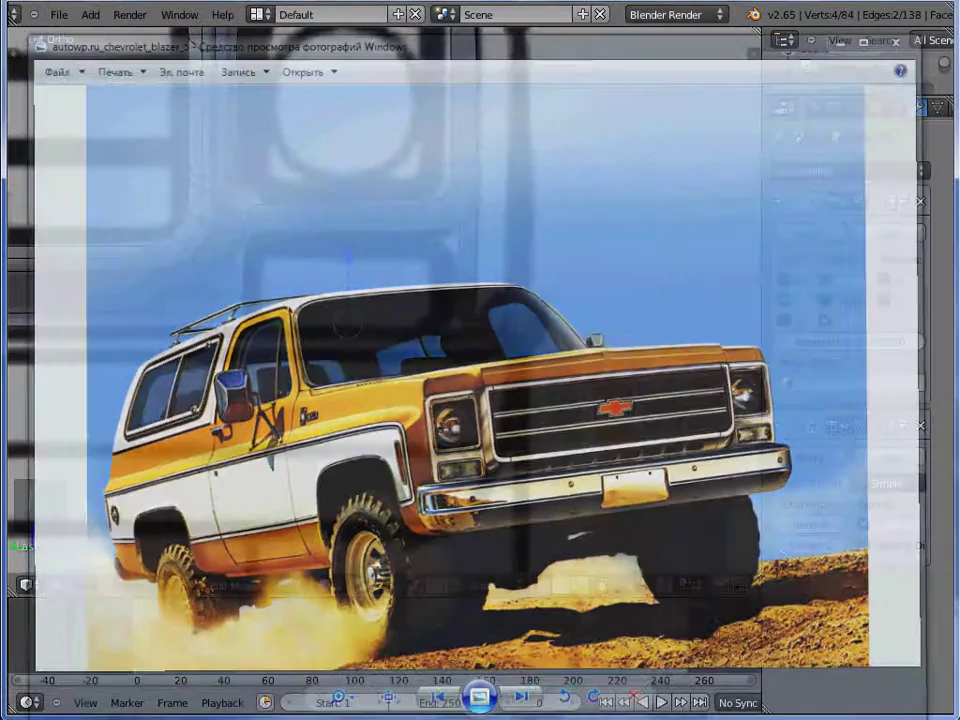
- Toggle back into Edit Mode on the grille frame after checking the truck photo
{"action": "key", "text": "Tab"}
{"action": "key", "text": "Tab"}
- Extrude, rotate, move and scale the strip's end vertices to start rounding the lower corner
{"action": "key", "text": "z"}
{"action": "key", "text": "e"}
{"action": "key", "text": "r"}
{"action": "key", "text": "g"}
{"action": "key", "text": "g"}
{"action": "key", "text": "r"}
{"action": "key", "text": "g"}
{"action": "key", "text": "g"}
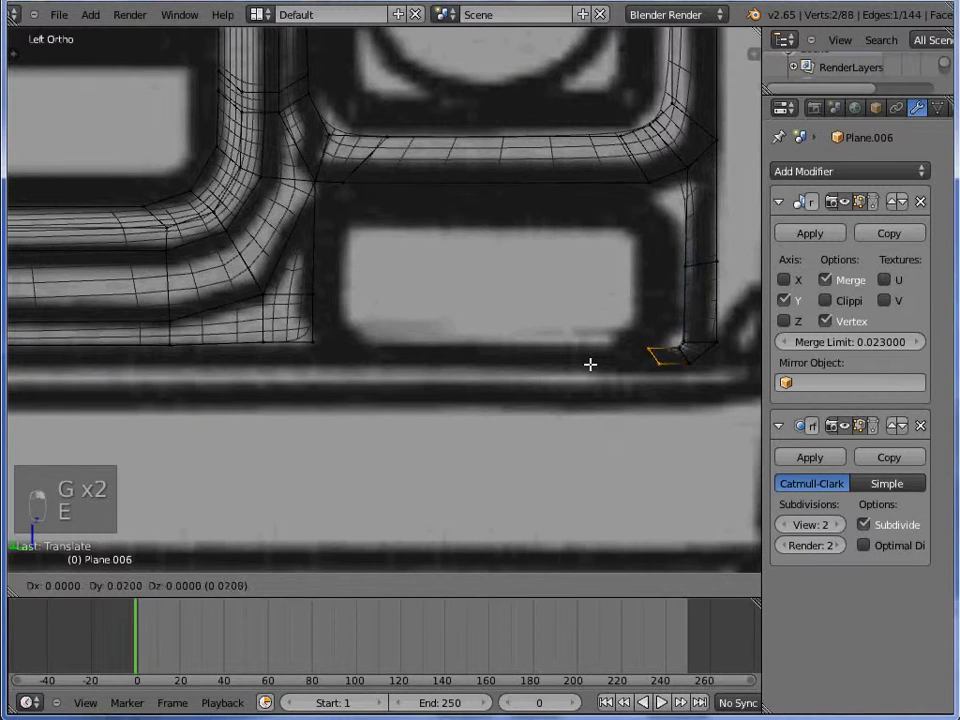
{"action": "key", "text": "s"}
{"action": "key", "text": "s"}
- Add three vertices along the blueprint's lower bar, merging one away to close the turn
{"action": "left_click", "coordinate": [725, 386]}
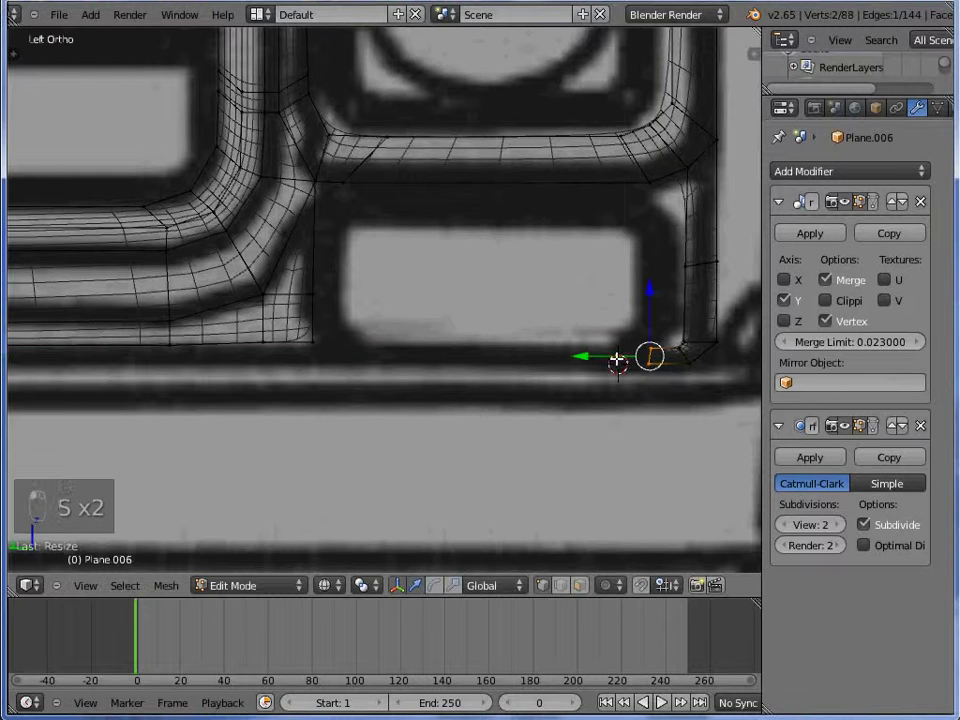
{"action": "key", "text": "e"}
{"action": "left_click", "coordinate": [627, 351]}
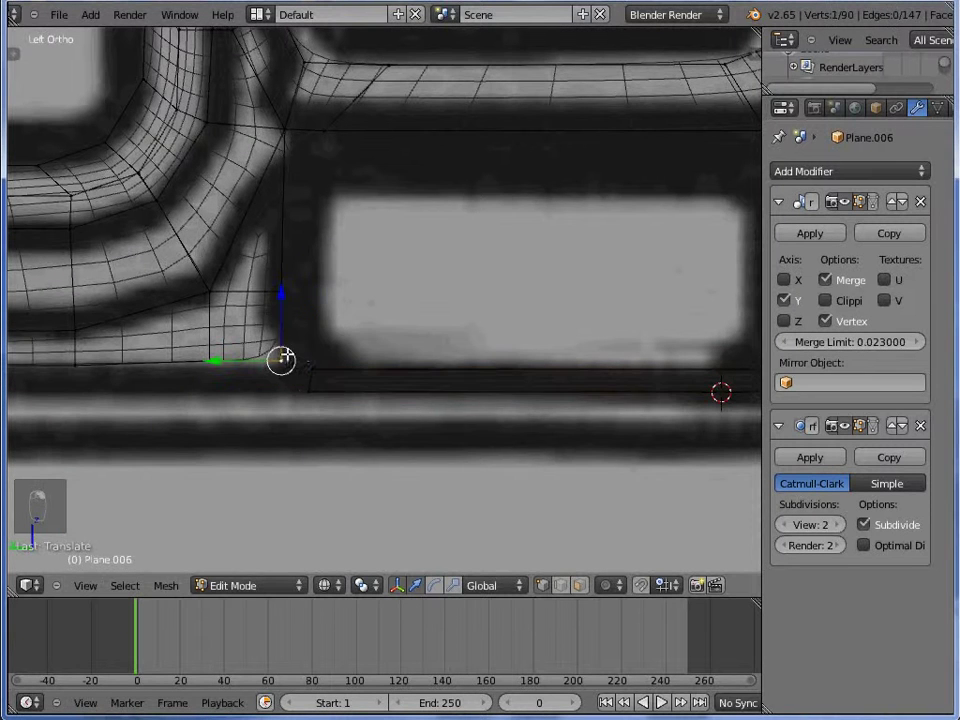
{"action": "key", "text": "w"}
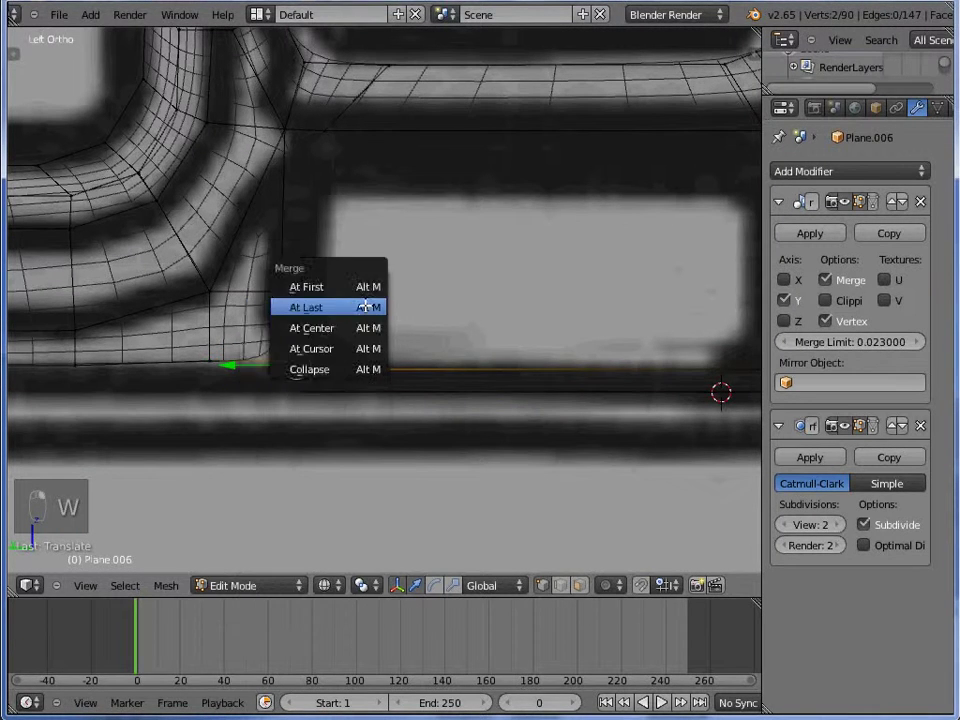
{"action": "left_click", "coordinate": [314, 383]}
{"action": "key", "text": "a"}
{"action": "key", "text": "c"}
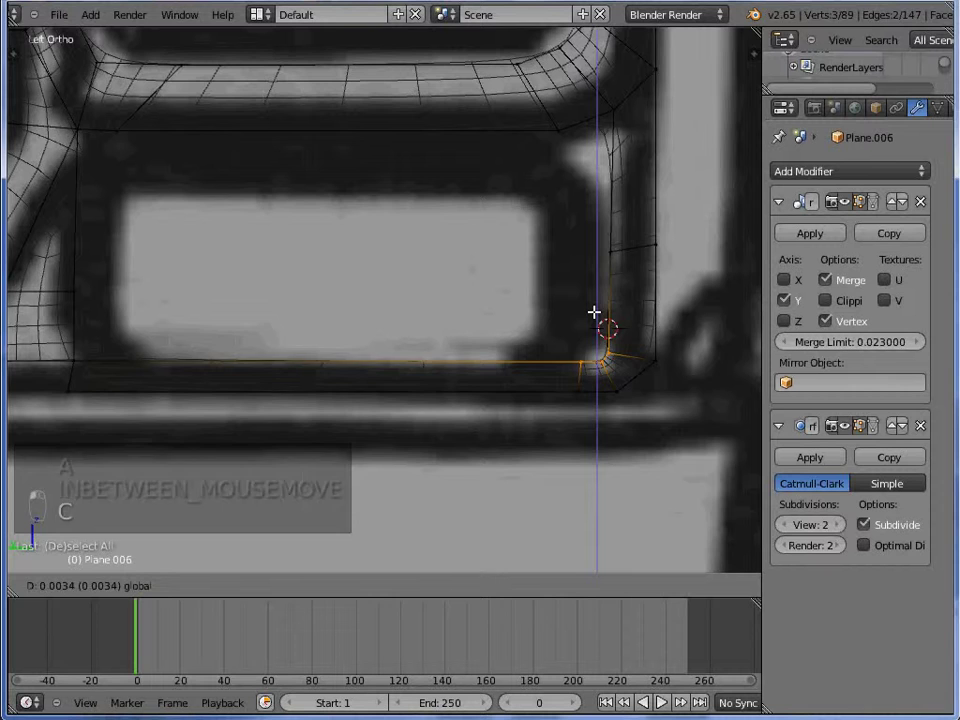
- In wireframe Edit Mode, circle-select the edge vertices under the headlight surround
{"action": "key", "text": "Tab"}
{"action": "key", "text": "z"}
{"action": "key", "text": "Tab"}
{"action": "key", "text": "z"}
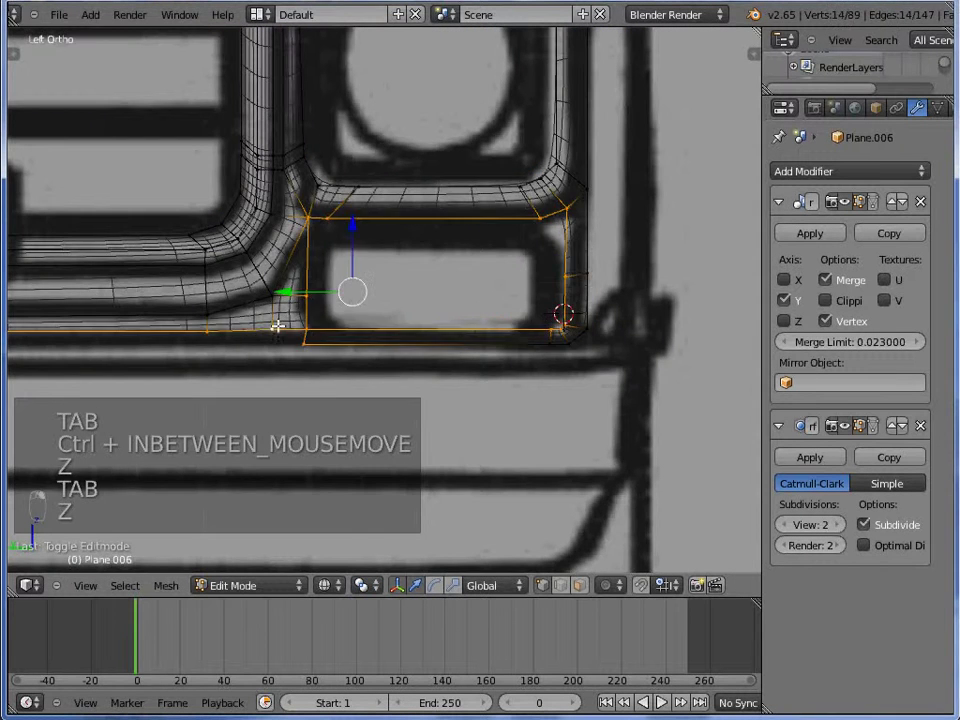
{"action": "key", "text": "a"}
{"action": "key", "text": "c"}
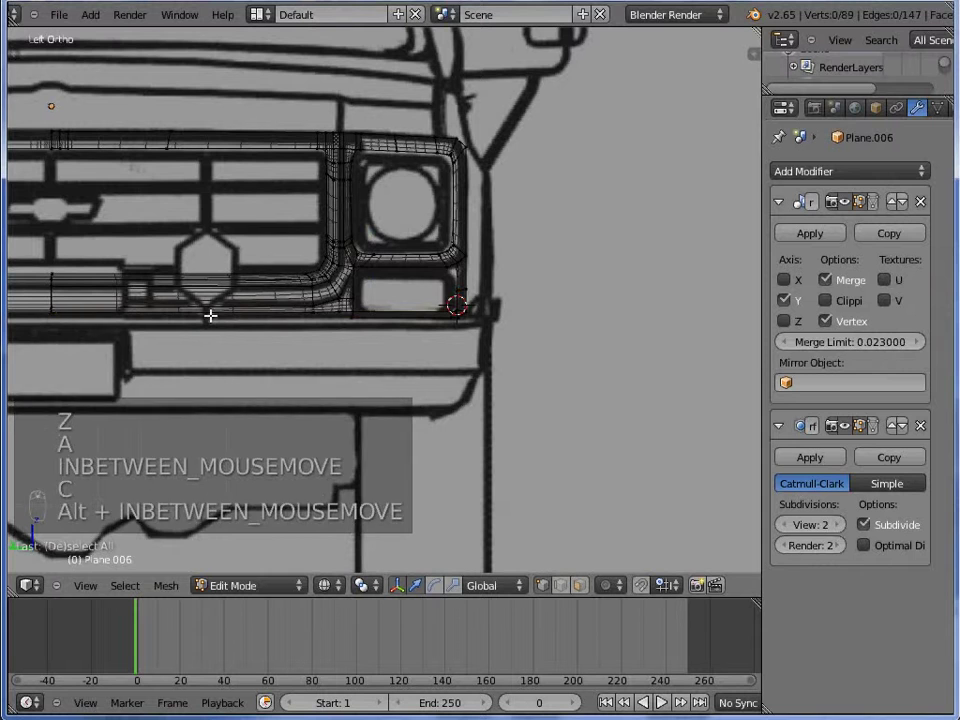
{"action": "key", "text": "c"}
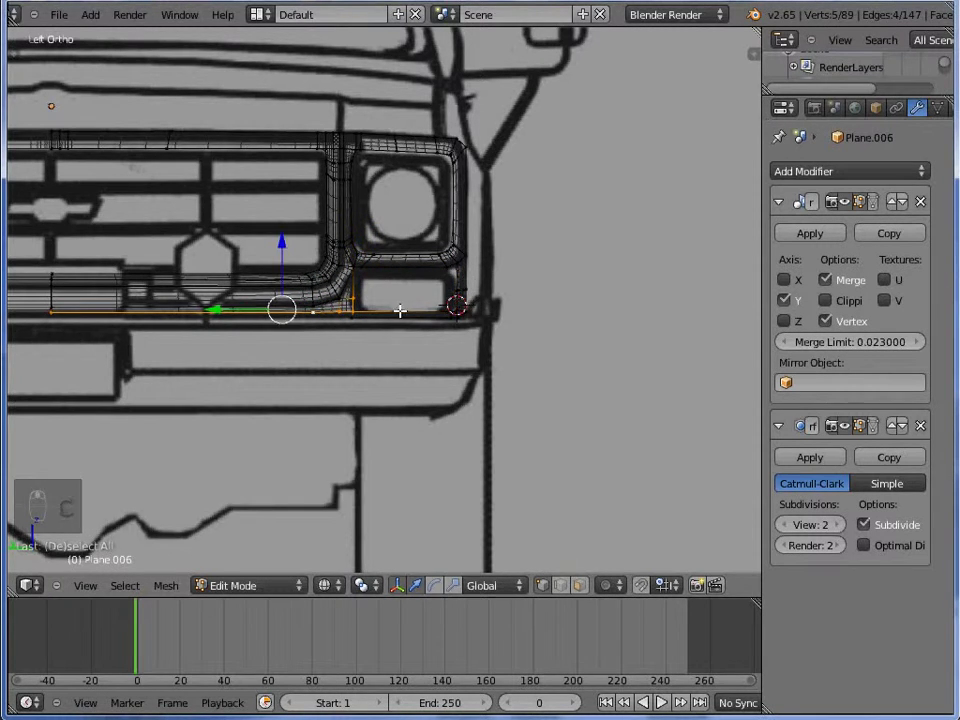
- Extrude and move new vertices to close the lower bar, merge one vertex, and check it smoothed
{"action": "key", "text": "e"}
{"action": "key", "text": "g"}
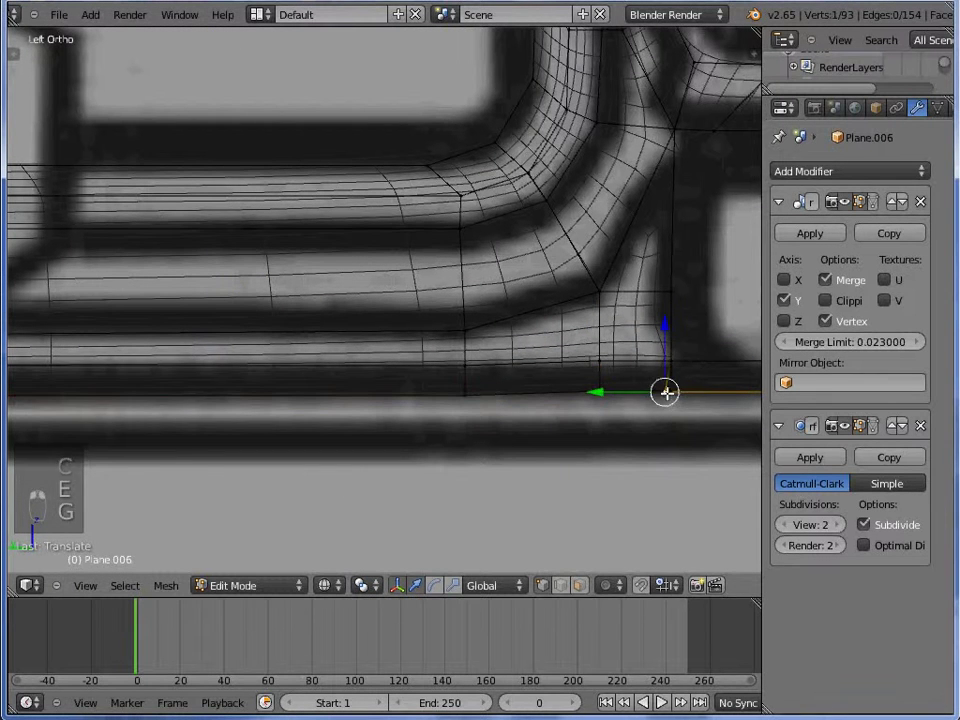
{"action": "key", "text": "w"}
{"action": "key", "text": "z"}
{"action": "key", "text": "Tab"}
{"action": "key", "text": "Tab"}
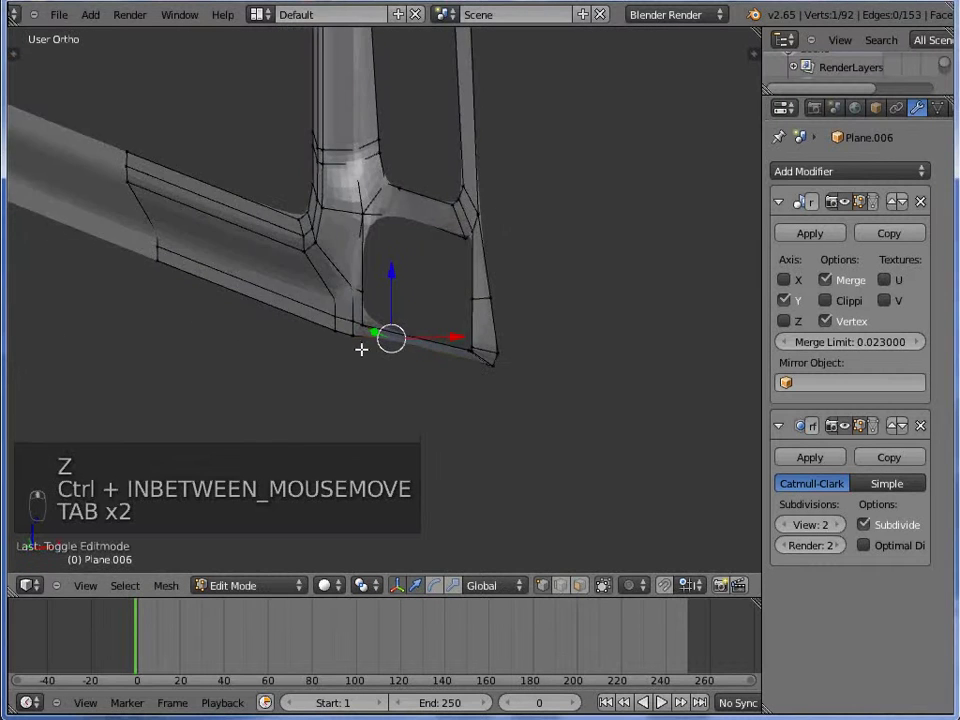
- Circle-select the frame's corner vertices and scale them toward the corner
{"action": "key", "text": "z"}
{"action": "key", "text": "a"}
{"action": "key", "text": "c"}
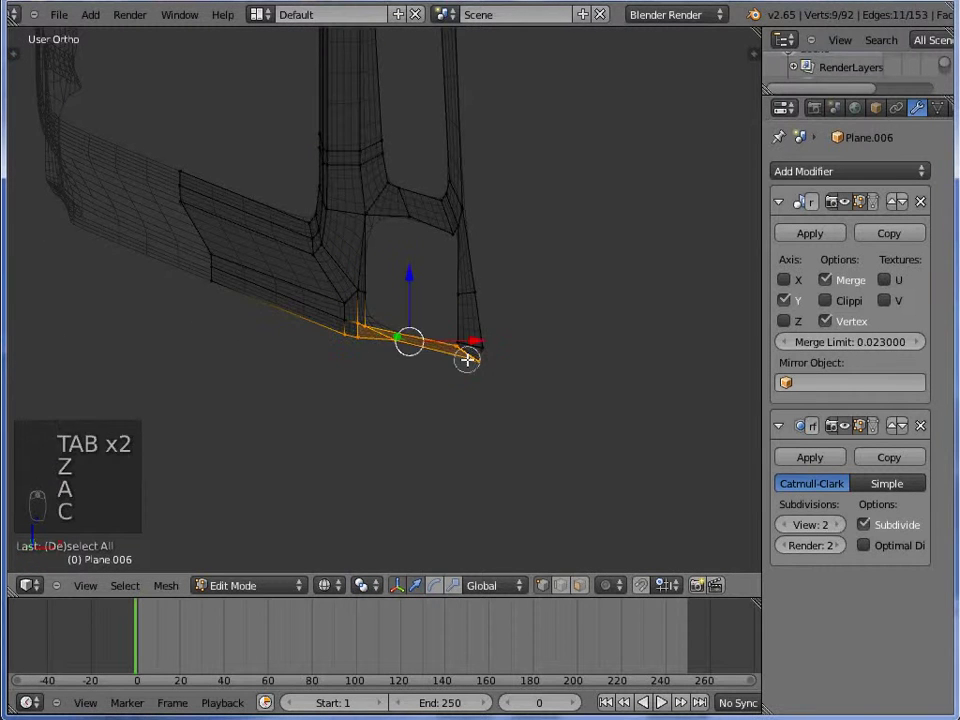
{"action": "left_click_drag", "start_coordinate": [419, 325], "coordinate": [637, 350]}
{"action": "key", "text": "s"}
{"action": "key", "text": "s"}
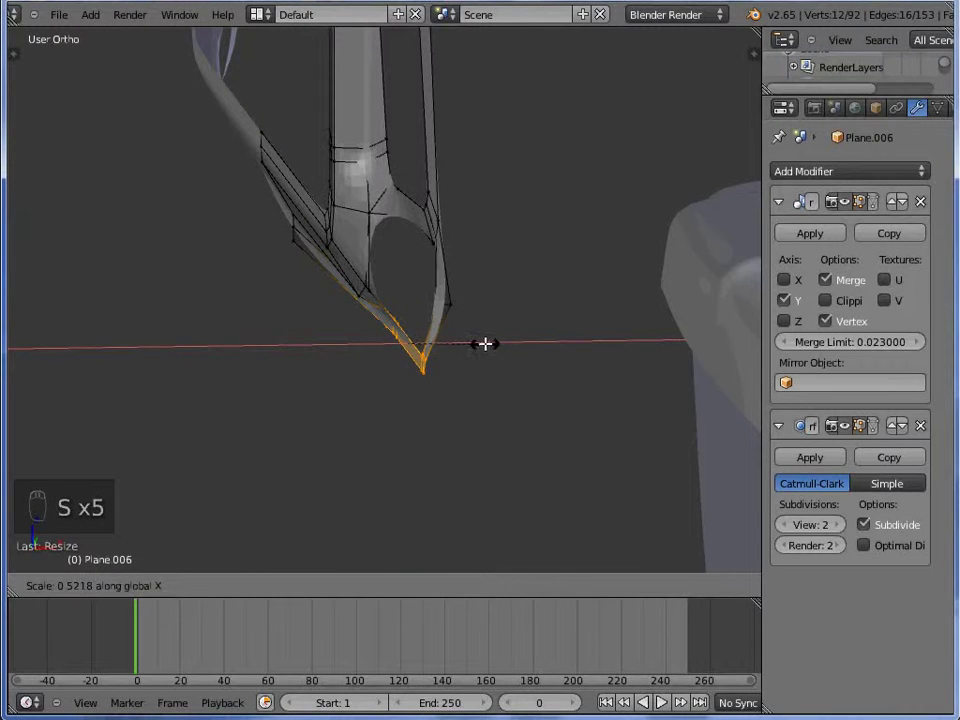
- From Top and Front views, move the corner vertices back into depth along Y
{"action": "key", "text": "KP_7"}
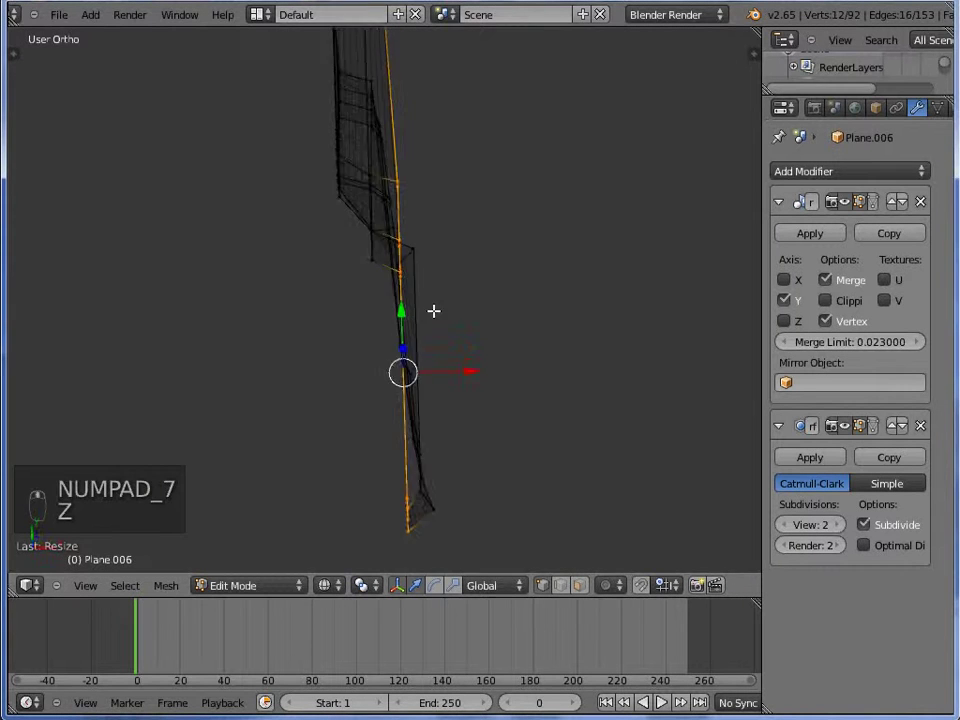
{"action": "key", "text": "KP_7"}
{"action": "key", "text": "KP_1"}
{"action": "key", "text": "z"}
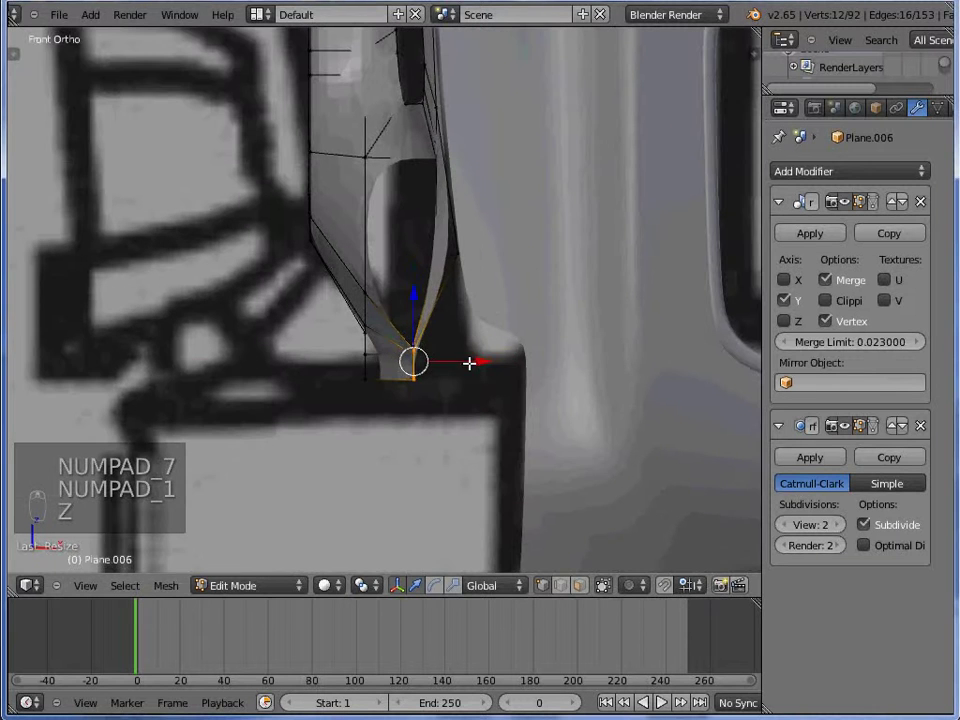
{"action": "key", "text": "Tab"}
{"action": "key", "text": "Tab"}
{"action": "key", "text": "g"}
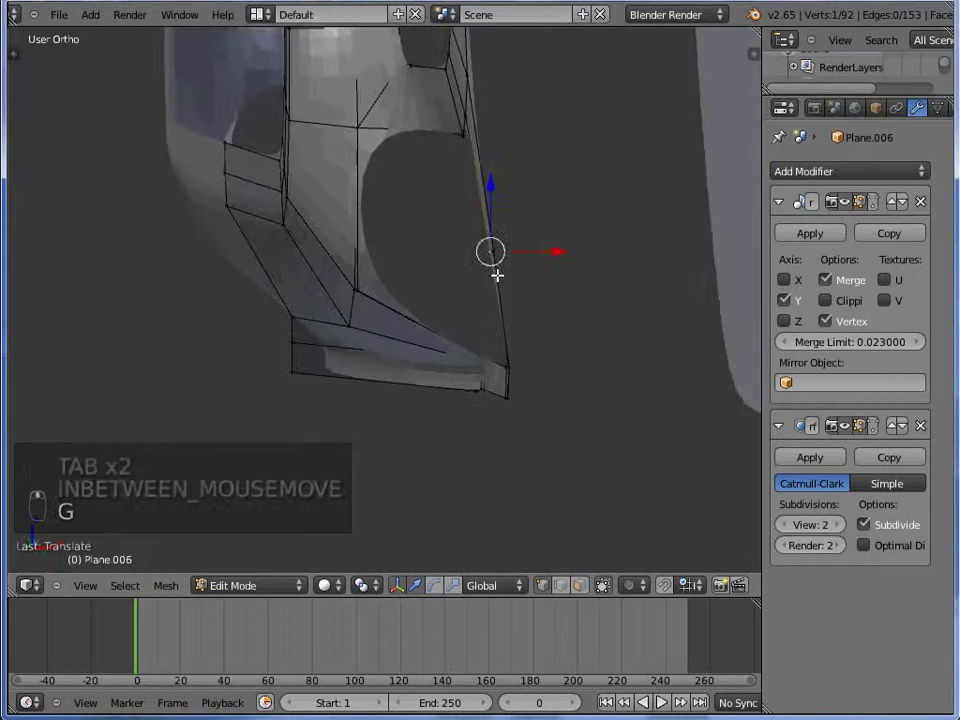
{"action": "key", "text": "Tab"}
{"action": "key", "text": "Tab"}
- Scale the corner vertices constrained to Z so the headlight corner bends evenly
{"action": "key", "text": "s"}
{"action": "key", "text": "z"}
{"action": "key", "text": "z"}
{"action": "key", "text": "z"}
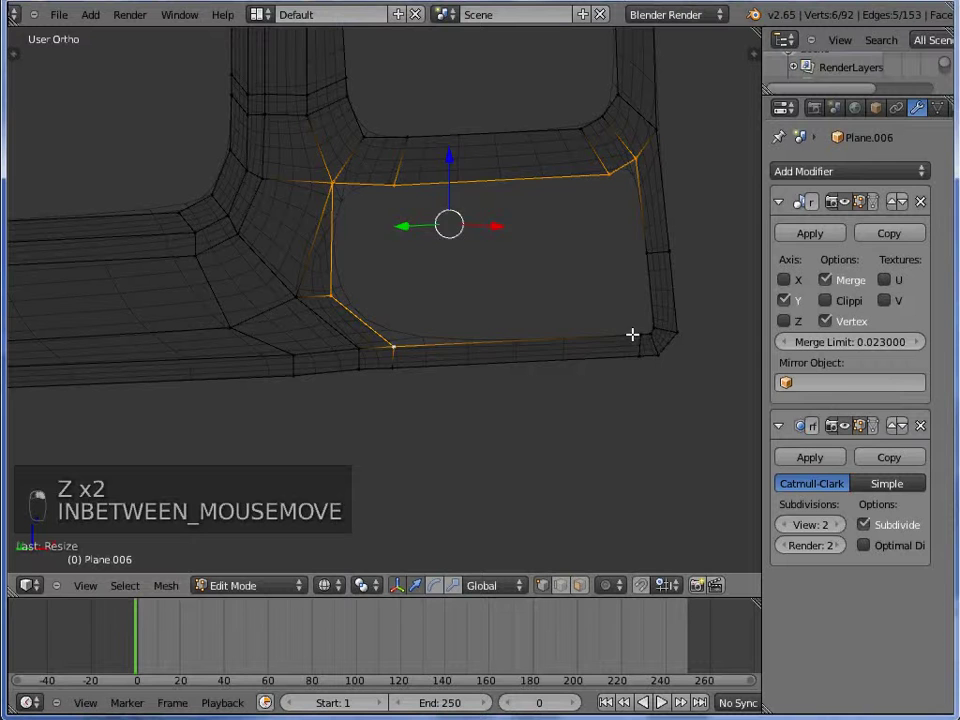
{"action": "key", "text": "z"}
{"action": "key", "text": "z"}
{"action": "key", "text": "z"}
{"action": "key", "text": "s"}
{"action": "key", "text": "s"}
{"action": "key", "text": "s"}
- Rotate the corner vertices from Front and Side views to align the bend
{"action": "key", "text": "KP_1"}
{"action": "key", "text": "KP_3"}
{"action": "key", "text": "KP_1"}
{"action": "key", "text": "r"}
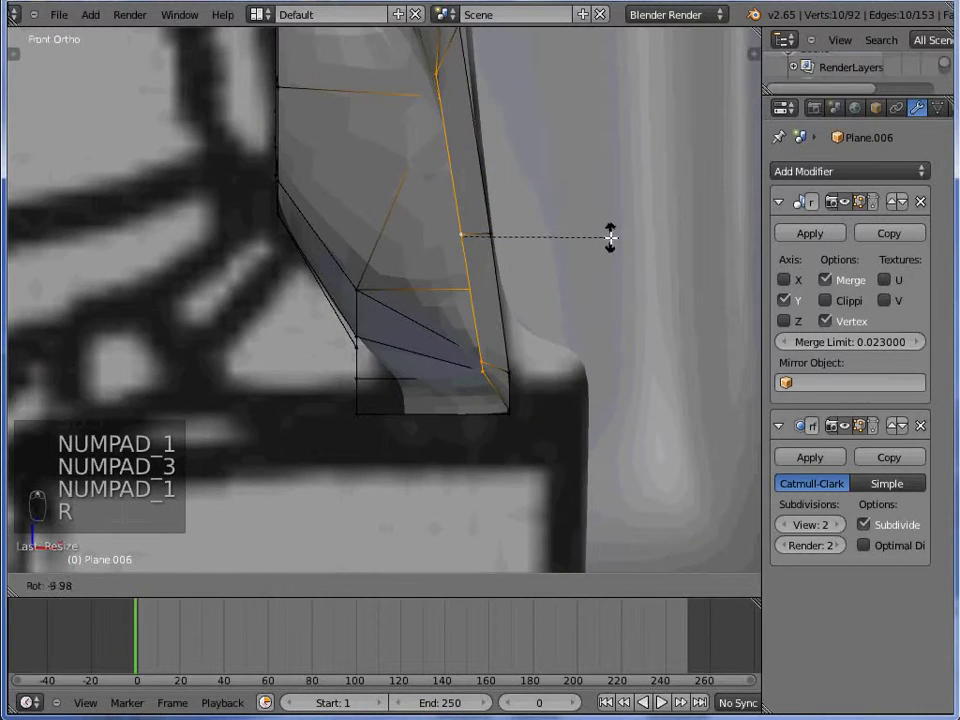
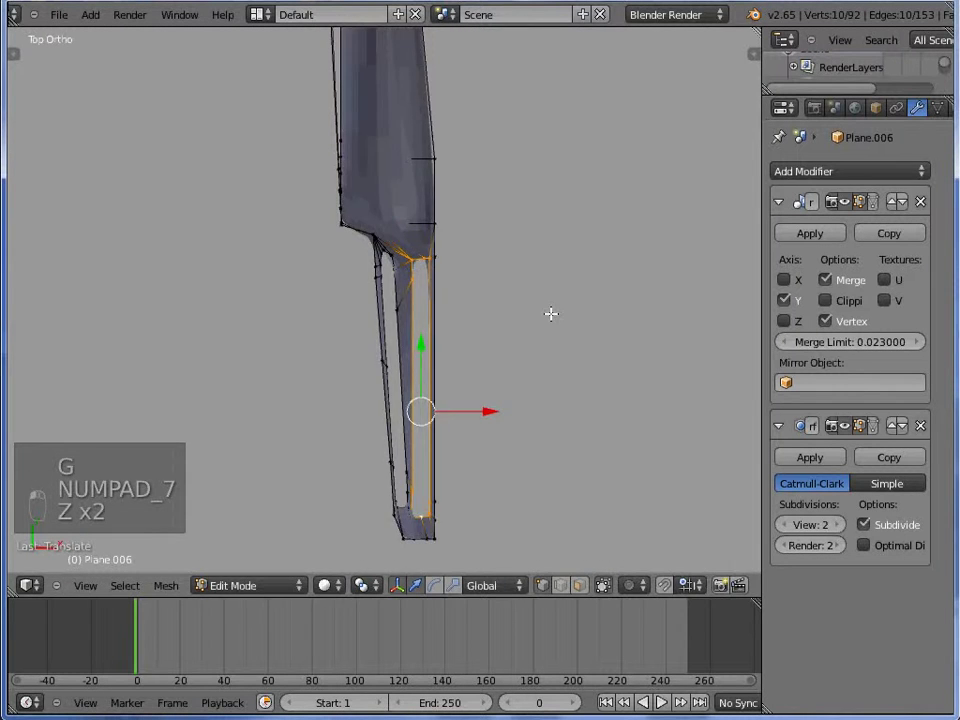
{"action": "key", "text": "r"}
{"action": "key", "text": "r"}
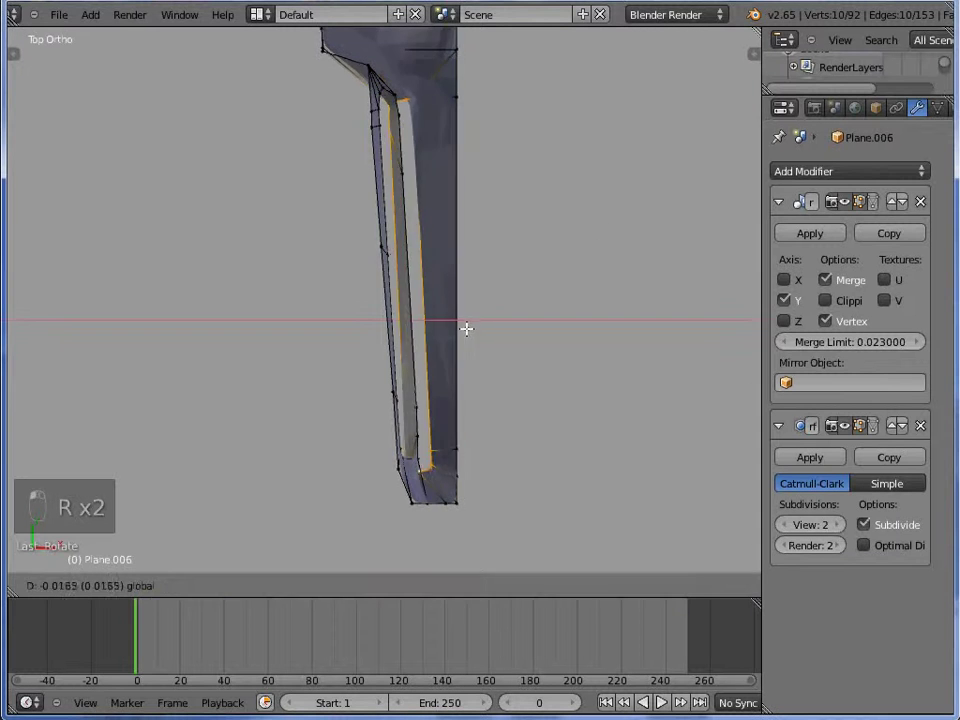
{"action": "key", "text": "Tab"}
- Nudge the vertex at the bars' junction sideways and review the smoothed solid frame
{"action": "key", "text": "KP_1"}
{"action": "key", "text": "Tab"}
{"action": "key", "text": "Tab"}
{"action": "key", "text": "Tab"}
{"action": "key", "text": "z"}
{"action": "key", "text": "z"}
{"action": "key", "text": "s"}
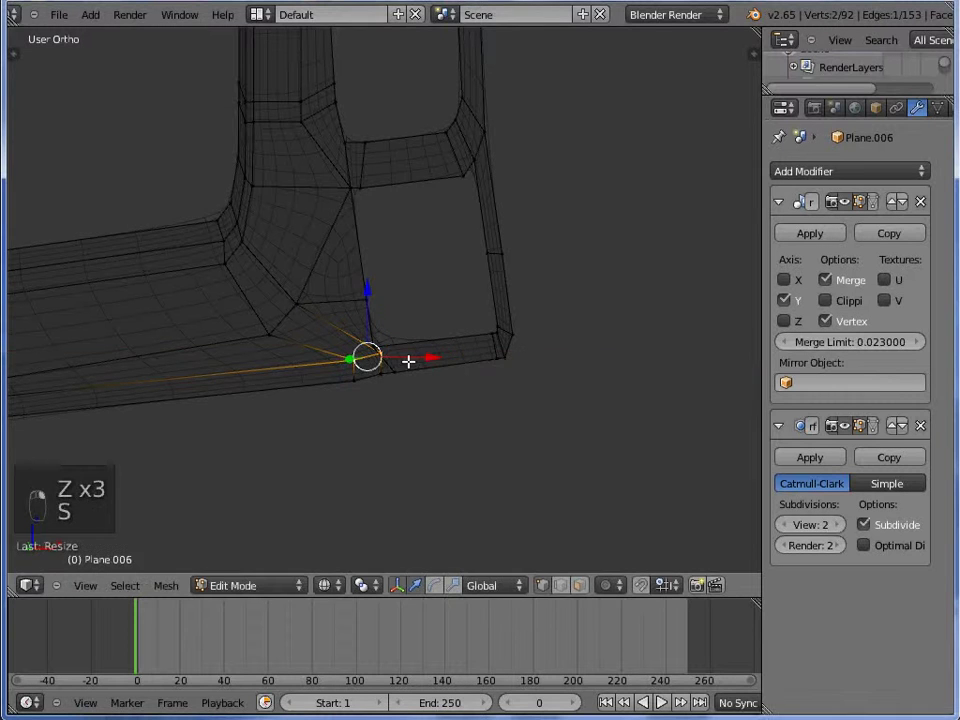
{"action": "key", "text": "KP_1"}
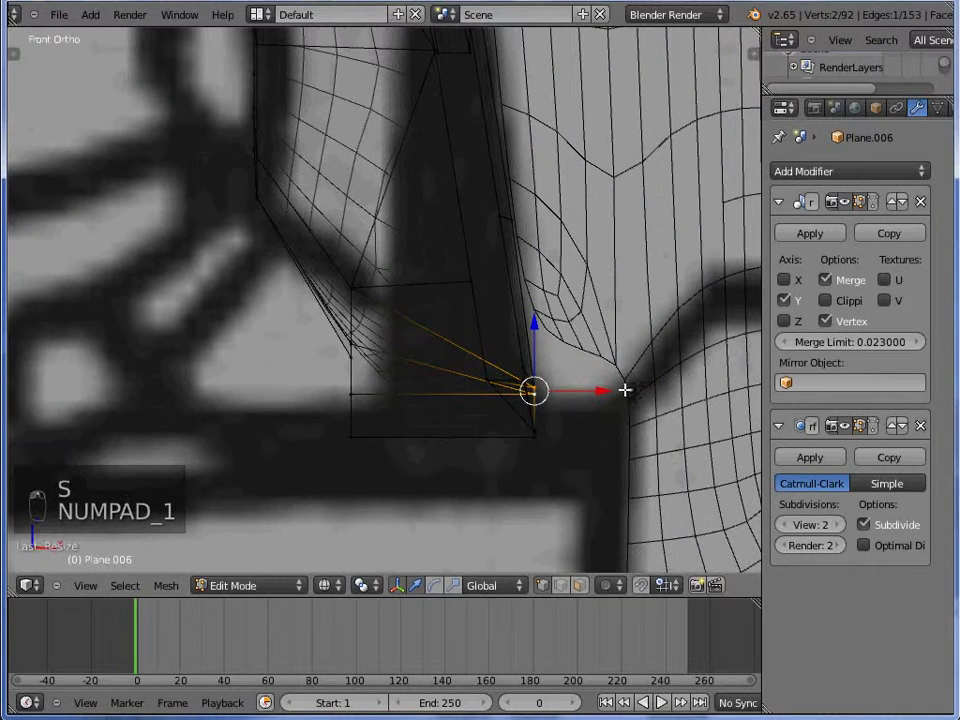
{"action": "key", "text": "Tab"}
- Shift the lower edge of the opening vertically and check the smoothed result
{"action": "key", "text": "z"}
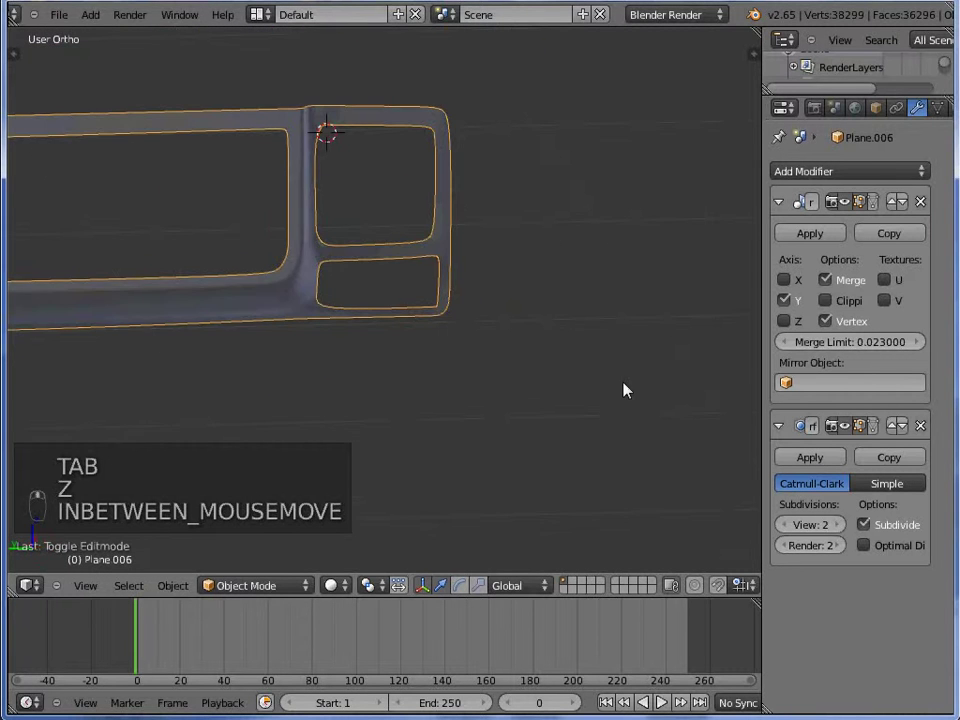
{"action": "key", "text": "KP_1"}
{"action": "key", "text": "KP_3"}
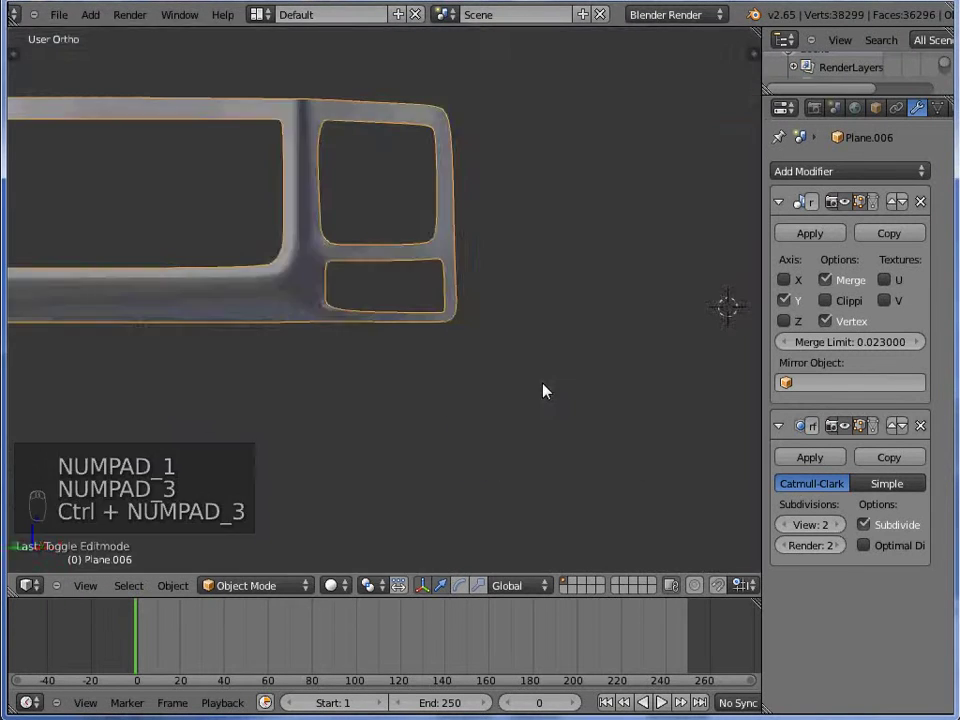
{"action": "key", "text": "Tab"}
{"action": "key", "text": "z"}
{"action": "key", "text": "z"}
{"action": "key", "text": "g"}
{"action": "key", "text": "Tab"}
{"action": "key", "text": "Tab"}
- Extrude a few new faces along the lower opening and scale them into place
{"action": "key", "text": "g"}
{"action": "key", "text": "e"}
{"action": "key", "text": "s"}
{"action": "key", "text": "s"}
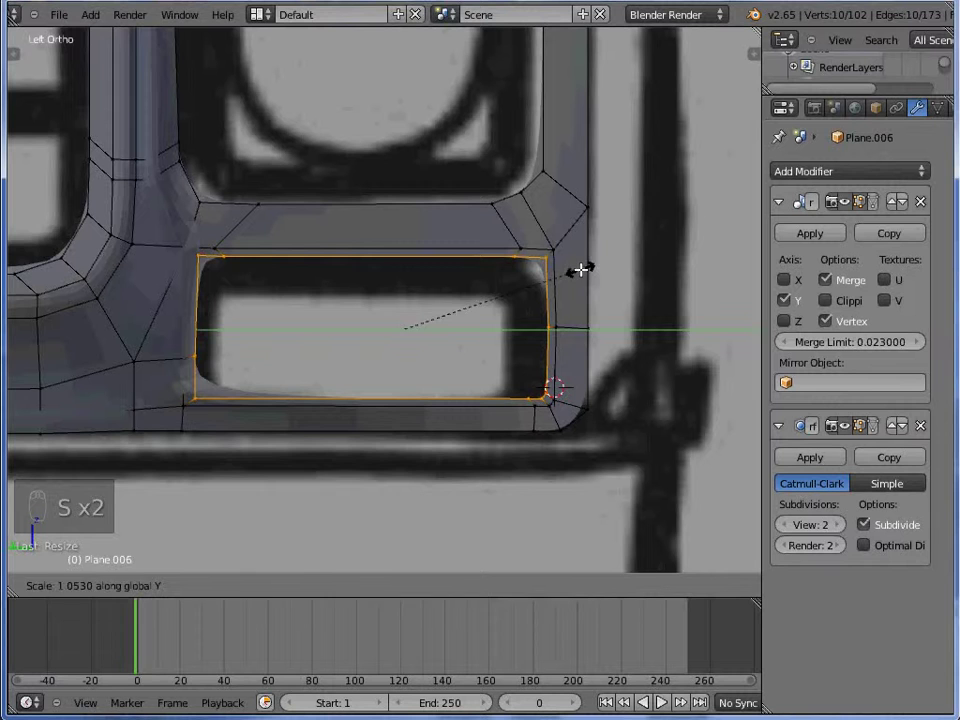
{"action": "key", "text": "s"}
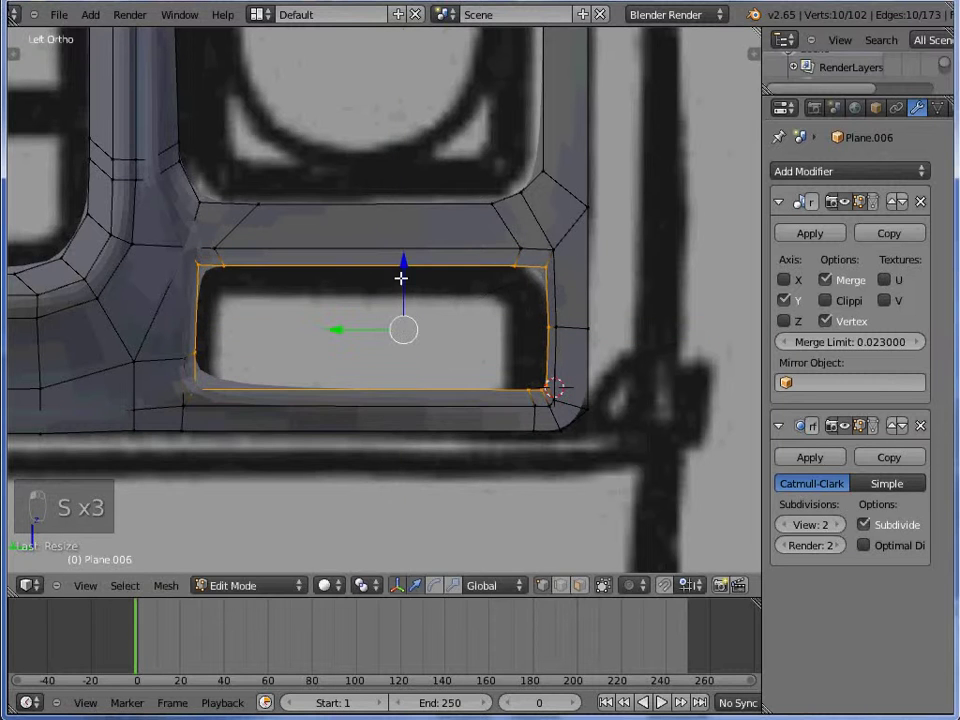
{"action": "key", "text": "Tab"}
- Add a supporting loop cut below the headlight opening to tighten its corners
{"action": "scroll", "scroll_direction": "up", "scroll_amount": 3}
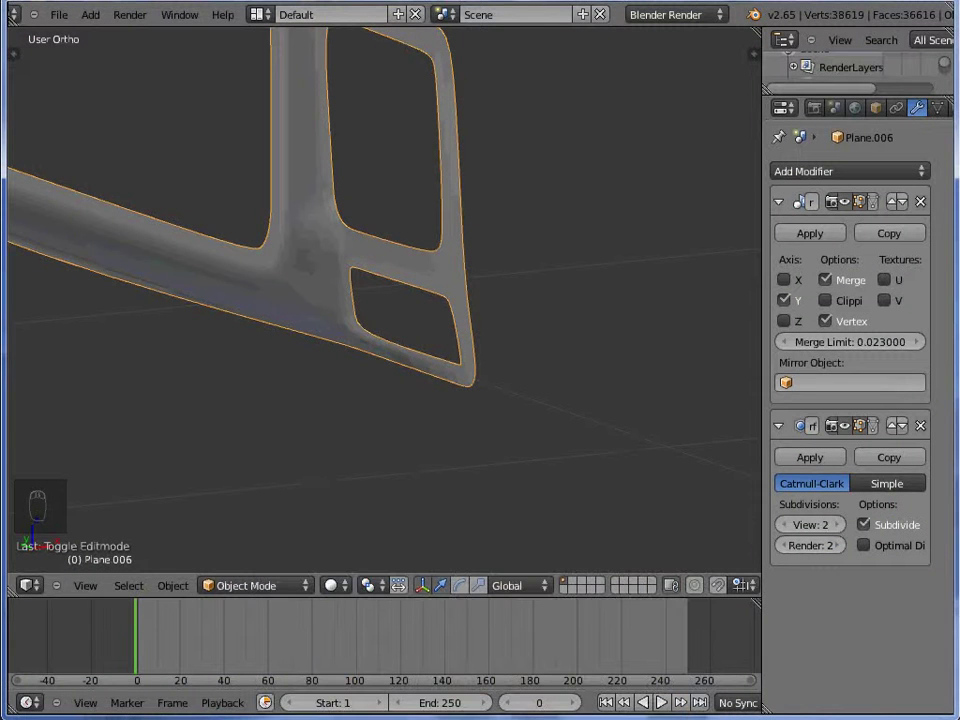
{"action": "key", "text": "Tab"}
{"action": "key", "text": "ctrl+r"}
{"action": "key", "text": "Tab"}
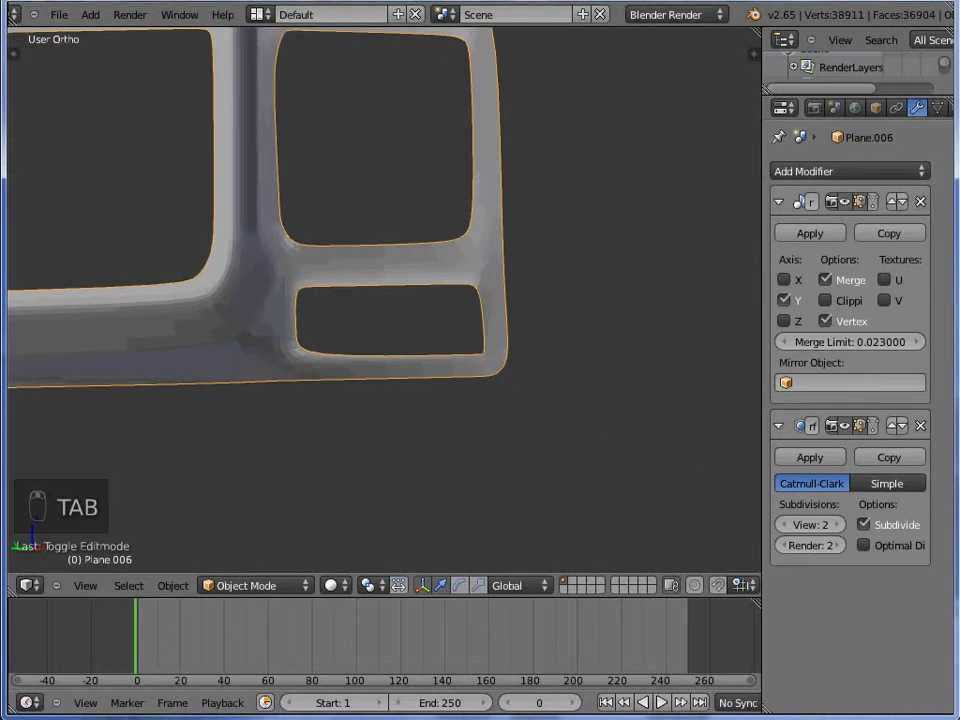
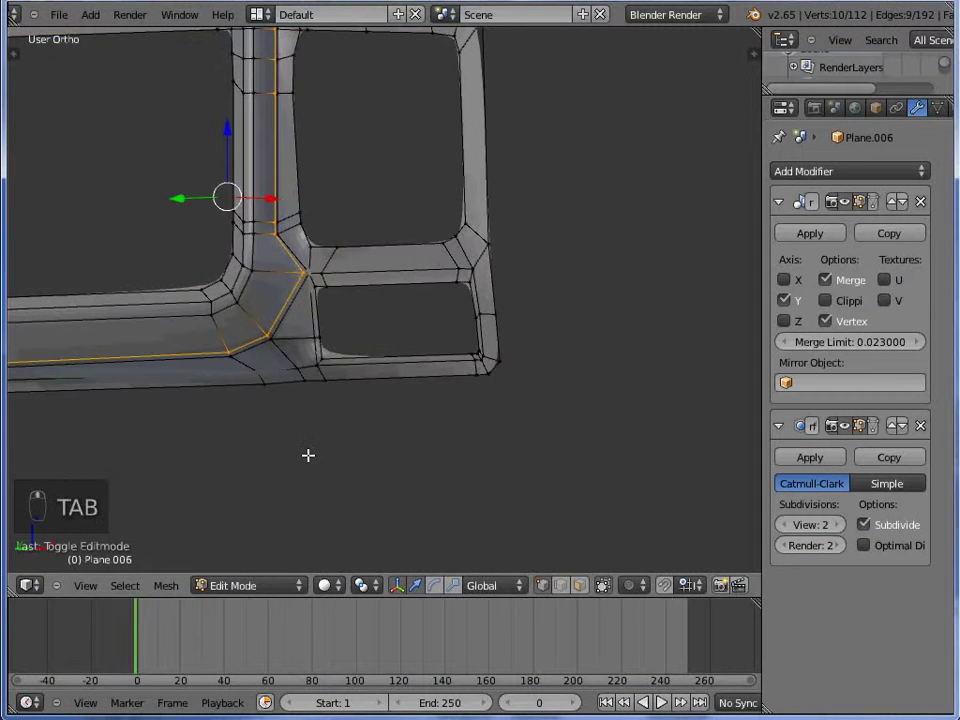
- Select the whole frame mesh and recalculate its normals outside
{"action": "key", "text": "Tab"}
{"action": "key", "text": "a"}
{"action": "key", "text": "a"}
{"action": "key", "text": "w"}
{"action": "key", "text": "ctrl+n"}
{"action": "key", "text": "Tab"}
{"action": "key", "text": "a"}
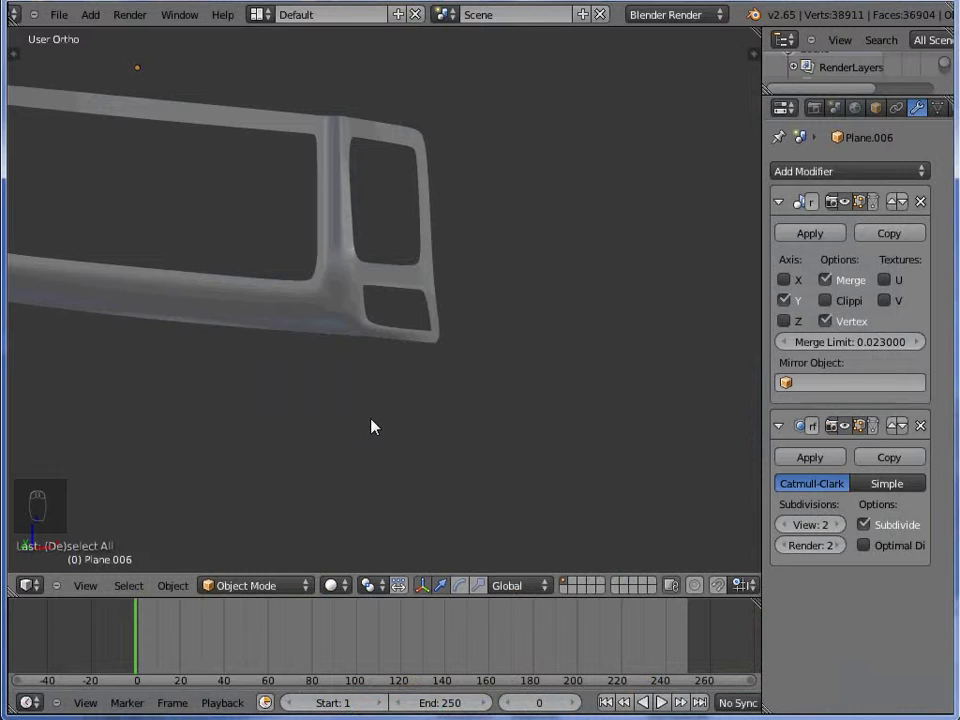
- In Front view, box-select and delete stray vertices around the headlight surround
{"action": "key", "text": "KP_1"}
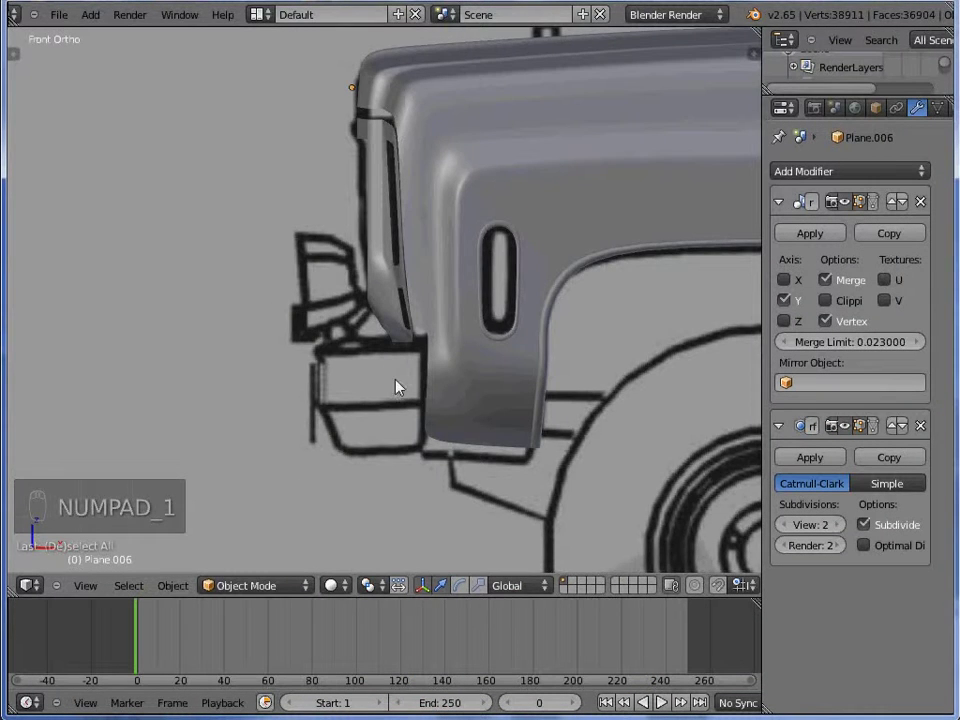
{"action": "key", "text": "Tab"}
{"action": "key", "text": "z"}
{"action": "key", "text": "a"}
{"action": "key", "text": "b"}
{"action": "key", "text": "z"}
{"action": "key", "text": "Delete"}
{"action": "key", "text": "Tab"}
{"action": "key", "text": "Tab"}
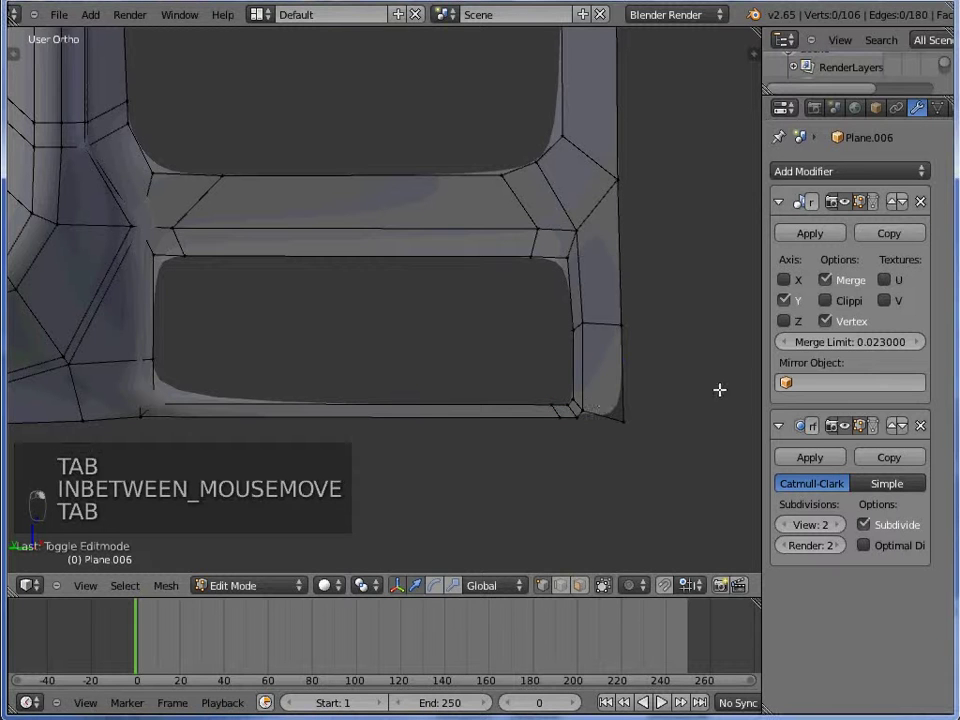
- Extrude the lower opening's inner rim back into depth and merge the new vertices
{"action": "key", "text": "e"}
{"action": "key", "text": "ctrl+z"}
{"action": "key", "text": "e"}
{"action": "key", "text": "z"}
{"action": "key", "text": "w"}
{"action": "key", "text": "Tab"}
{"action": "key", "text": "z"}
- Scale the extruded rim vertices in Front view and preview the smoothed frame
{"action": "key", "text": "KP_1"}
{"action": "key", "text": "Tab"}
{"action": "key", "text": "z"}
{"action": "key", "text": "s"}
{"action": "key", "text": "s"}
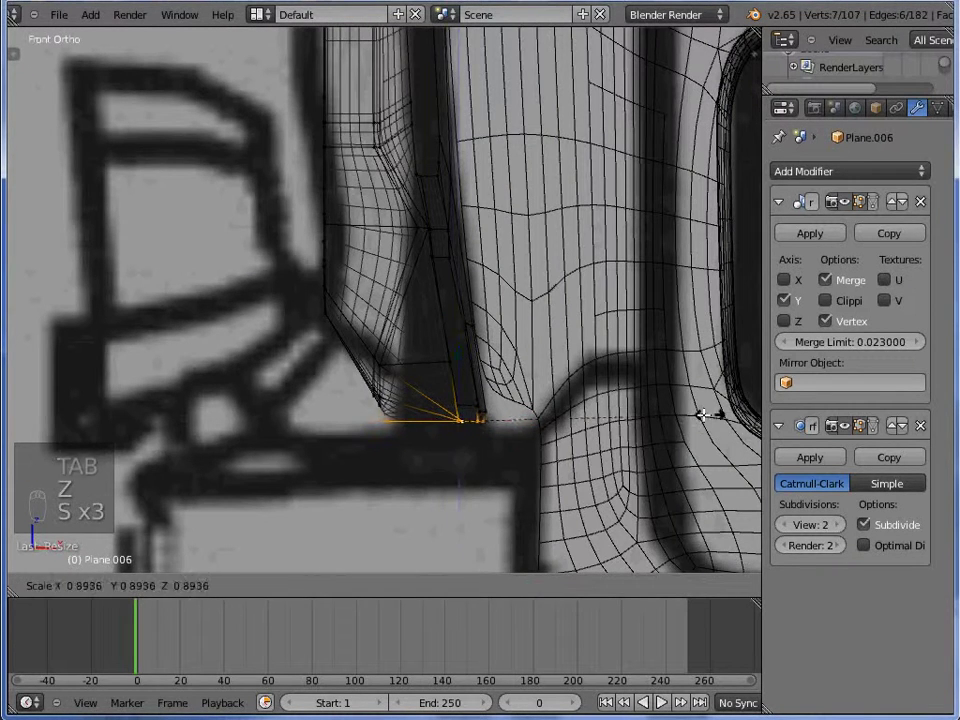
{"action": "key", "text": "z"}
{"action": "key", "text": "Tab"}
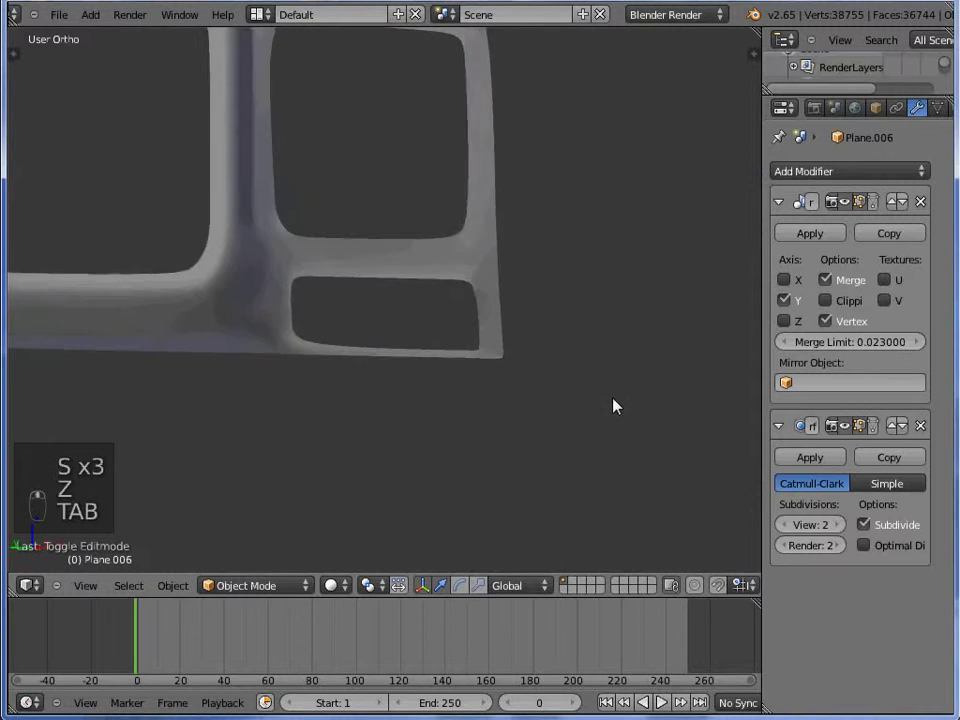
- Inspect the rim depth from the left side view and return to editing for a loop cut
{"action": "key", "text": "ctrl+KP_3"}
{"action": "key", "text": "Tab"}
{"action": "key", "text": "Tab"}
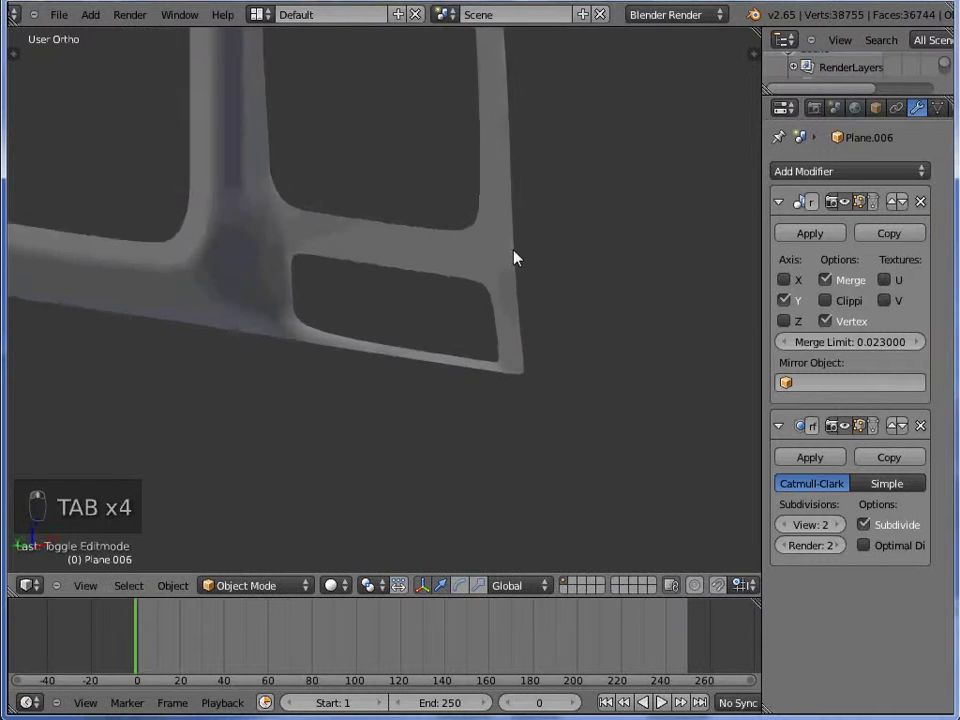
{"action": "key", "text": "ctrl+KP_3"}
{"action": "key", "text": "Tab"}
{"action": "key", "text": "ctrl+r"}
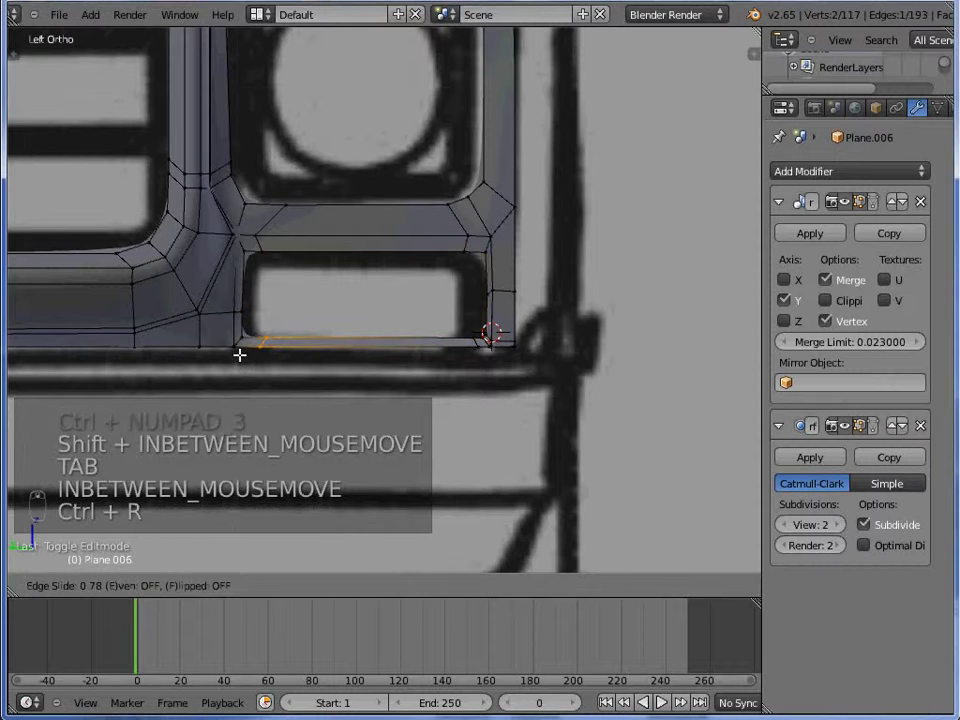
- Extrude the headlight opening's inner edge loop and scale it inward to start the rim
{"action": "key", "text": "Tab"}
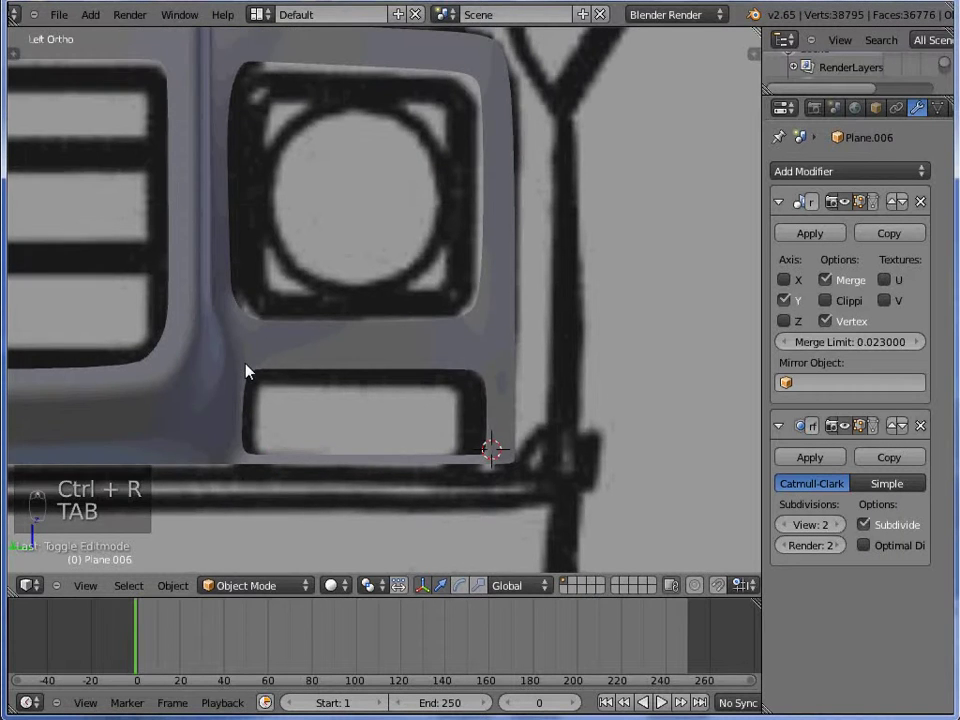
{"action": "key", "text": "Tab"}
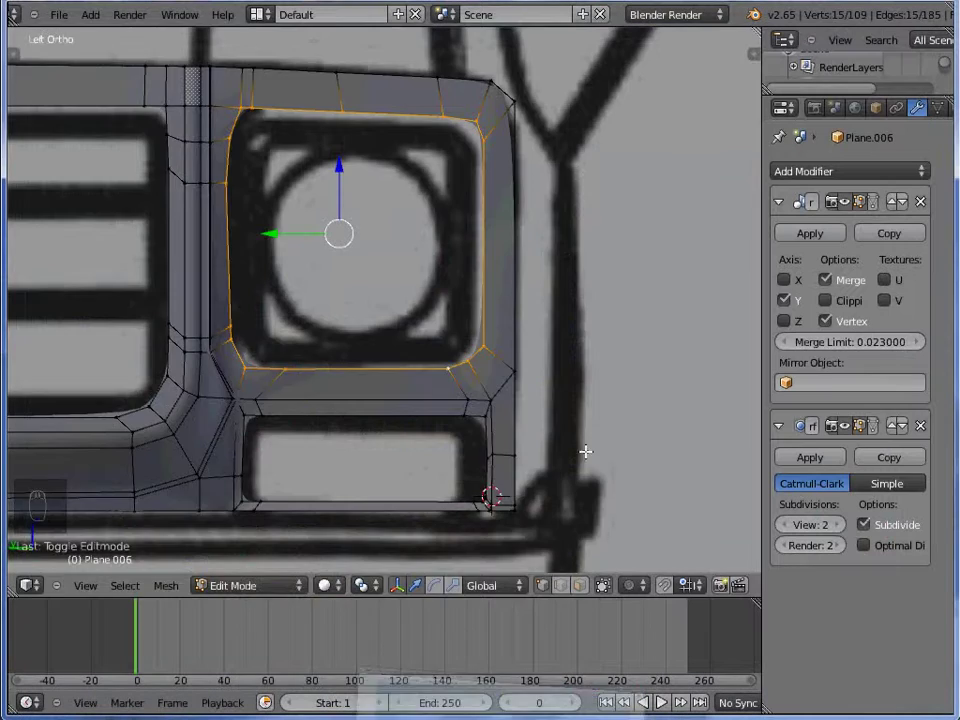
{"action": "key", "text": "e"}
{"action": "key", "text": "s"}
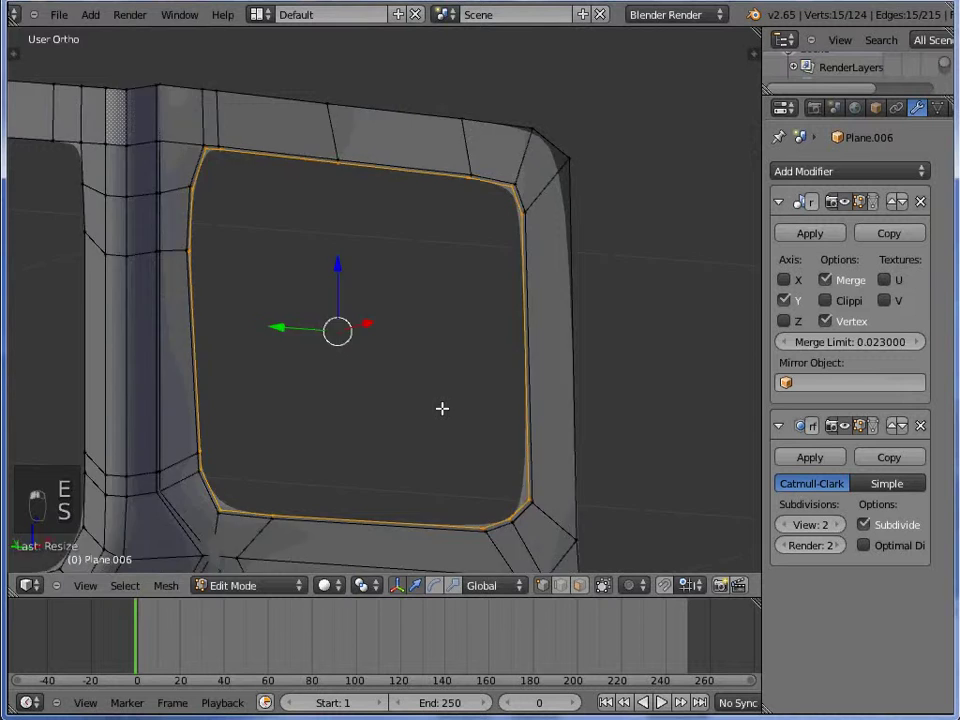
{"action": "key", "text": "e"}
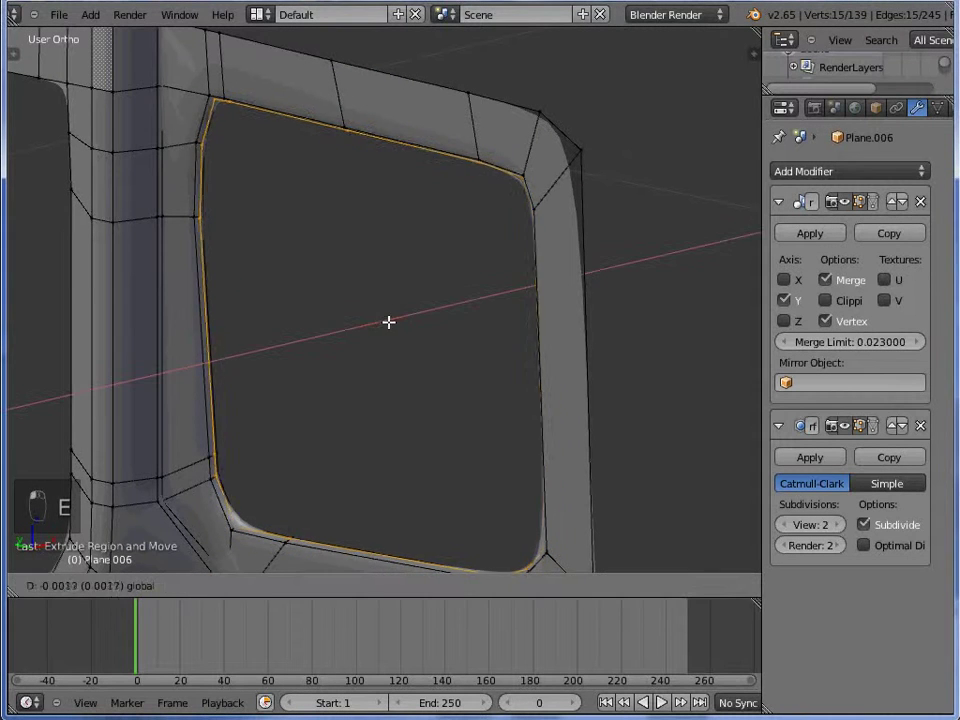
{"action": "key", "text": "Tab"}
{"action": "middle_click", "coordinate": [430, 320]}
{"action": "key", "text": "Tab"}
{"action": "left_click", "coordinate": [571, 277]}
{"action": "key", "text": "KP_1"}
{"action": "key", "text": "ctrl+KP_3"}
{"action": "key", "text": "e"}
{"action": "key", "text": "s"}
{"action": "key", "text": "s"}
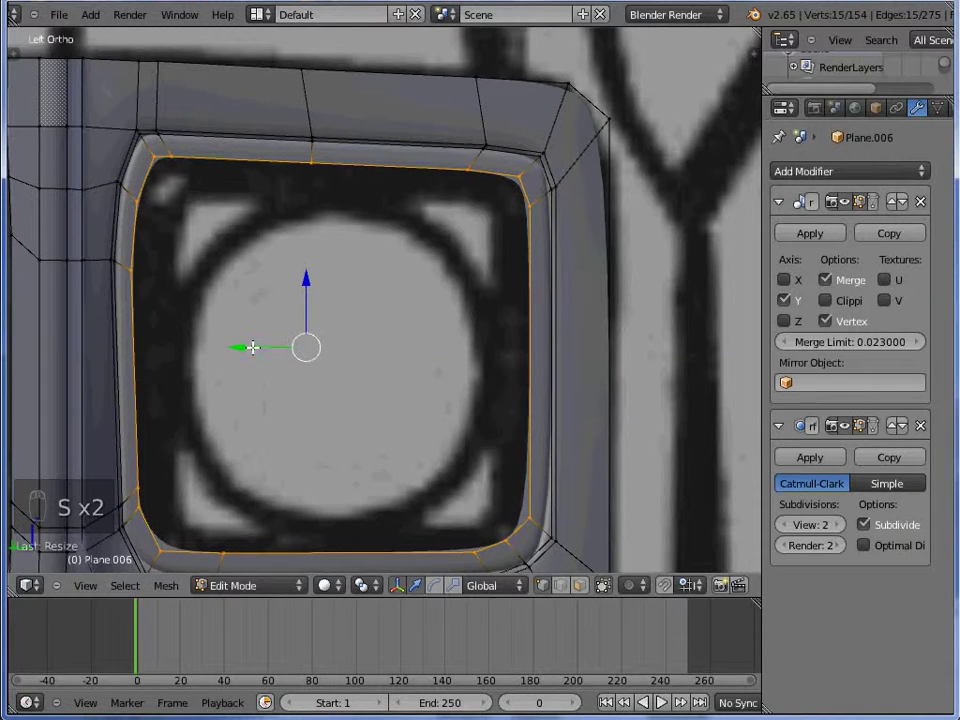
{"action": "key", "text": "Tab"}
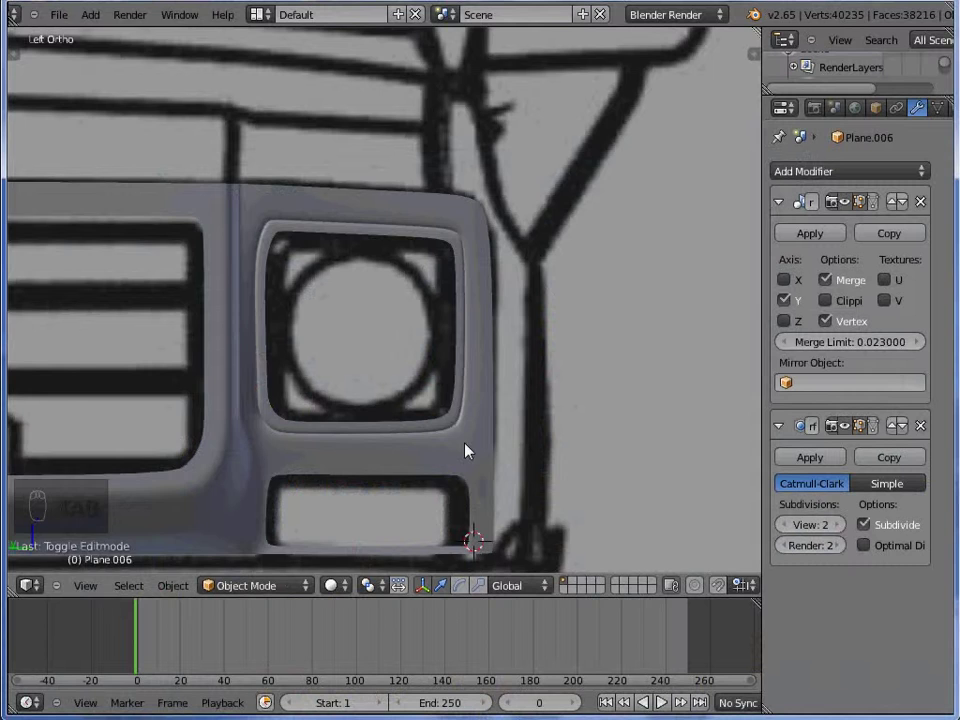
- Add further inward extrusions to deepen the inset headlight rim, checking it in wireframe and side views
{"action": "key", "text": "Tab"}
{"action": "key", "text": "z"}
{"action": "key", "text": "a"}
{"action": "key", "text": "c"}
{"action": "key", "text": "z"}
{"action": "key", "text": "g"}
{"action": "key", "text": "Tab"}
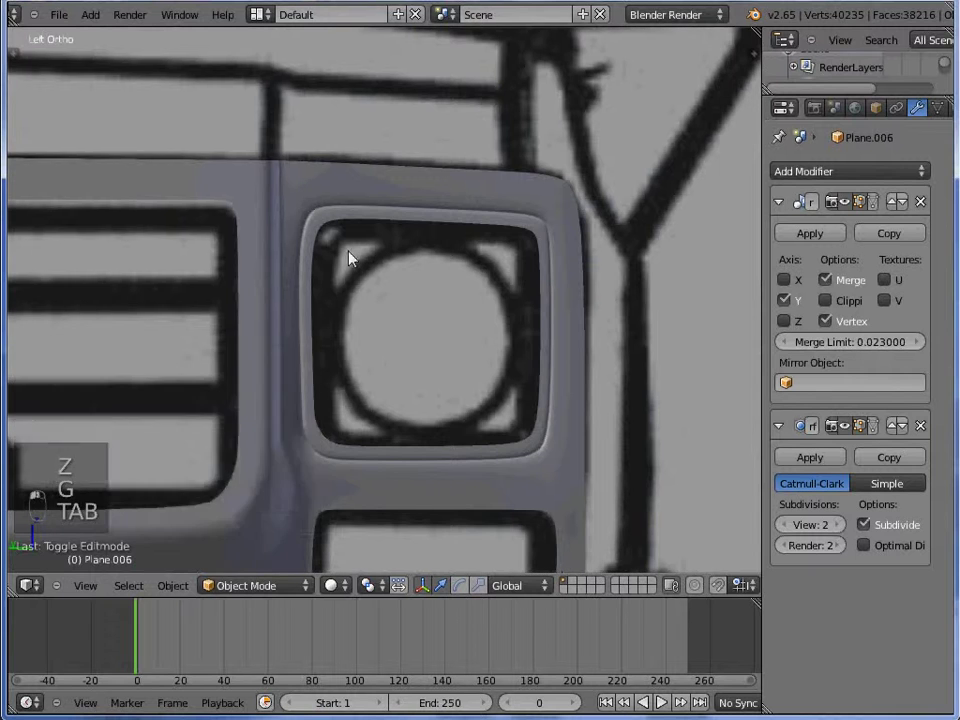
{"action": "key", "text": "Tab"}
{"action": "key", "text": "e"}
{"action": "key", "text": "Tab"}
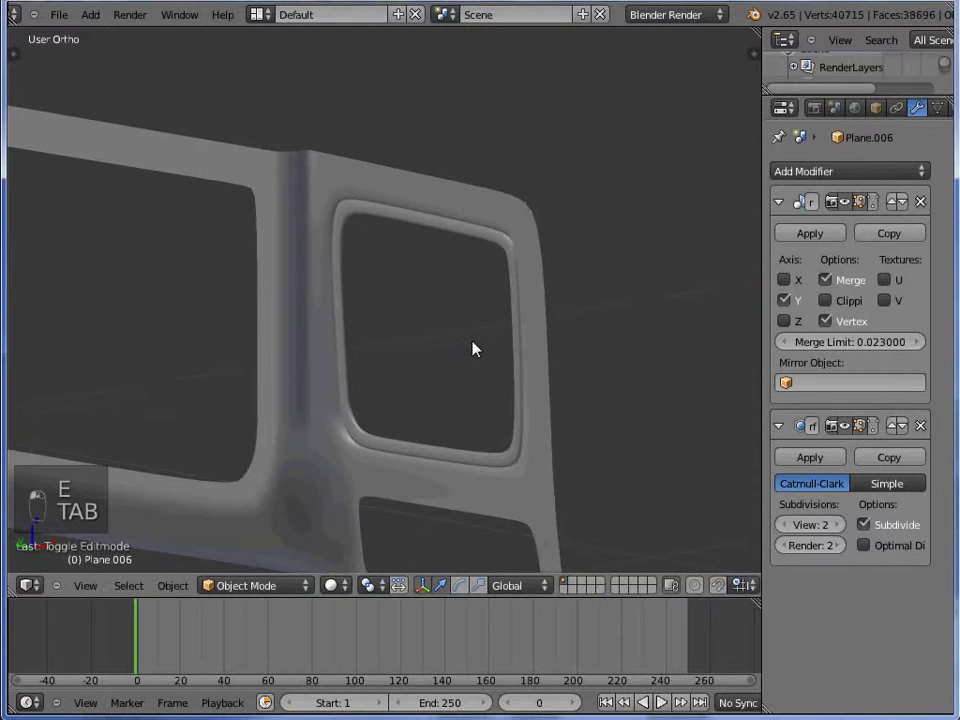
{"action": "key", "text": "KP_1"}
{"action": "key", "text": "ctrl+KP_3"}
{"action": "key", "text": "Tab"}
{"action": "key", "text": "z"}
{"action": "key", "text": "z"}
{"action": "key", "text": "e"}
{"action": "key", "text": "s"}
{"action": "key", "text": "Tab"}
{"action": "middle_click", "coordinate": [675, 299]}
- Extrude the 15-vertex rim loop once more and separate it as its own object (P > Selection)
{"action": "key", "text": "Tab"}
{"action": "key", "text": "e"}
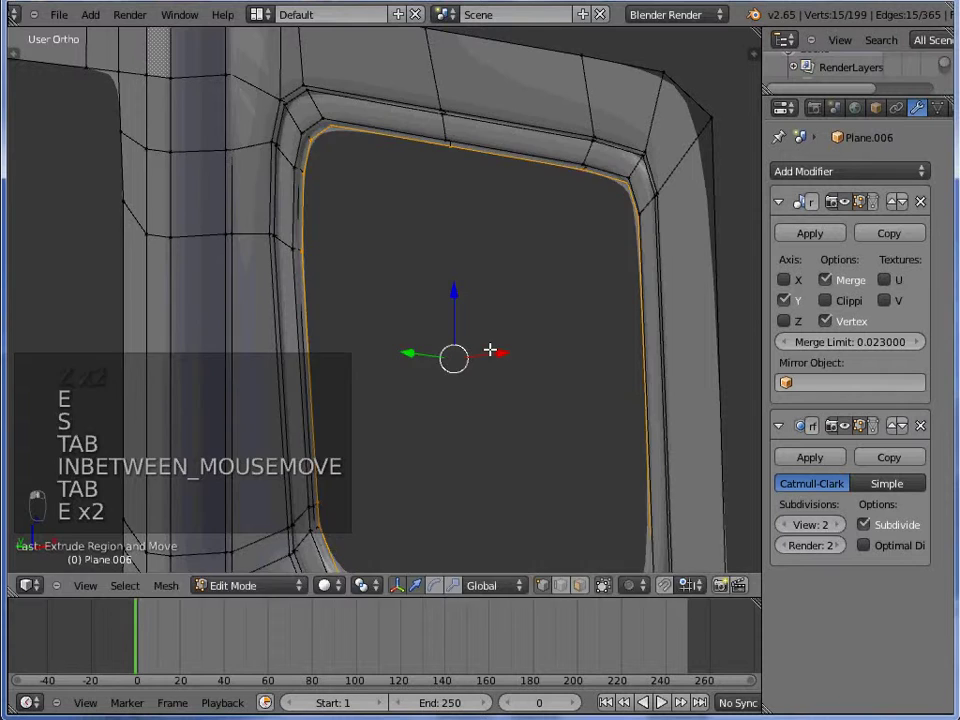
{"action": "key", "text": "Tab"}
{"action": "key", "text": "Tab"}
{"action": "key", "text": "p"}
{"action": "key", "text": "Tab"}
{"action": "key", "text": "z"}
{"action": "key", "text": "KP_1"}
{"action": "key", "text": "ctrl+KP_3"}
- Shape the separated rim loop into a filled headlight insert by scaling, moving and extruding it backward
{"action": "key", "text": "Tab"}
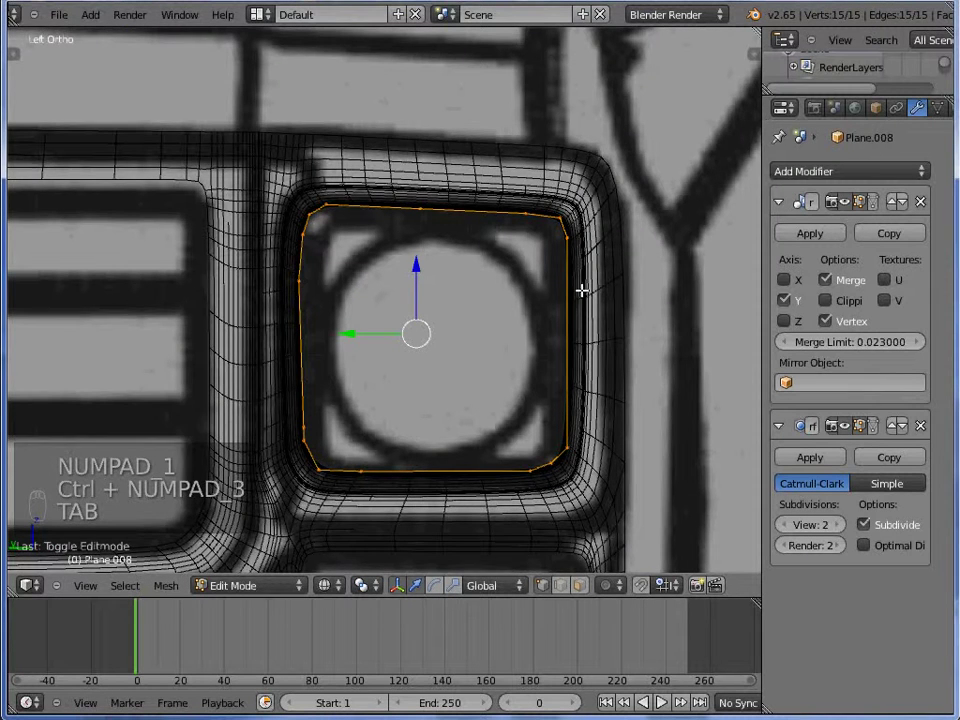
{"action": "key", "text": "a"}
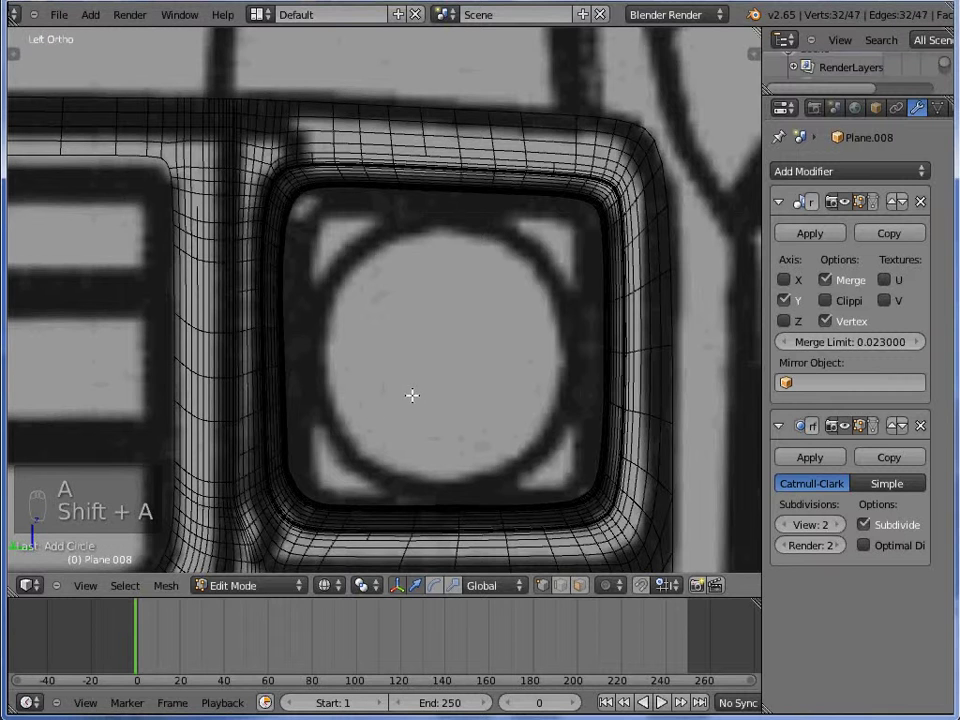
{"action": "key", "text": "t"}
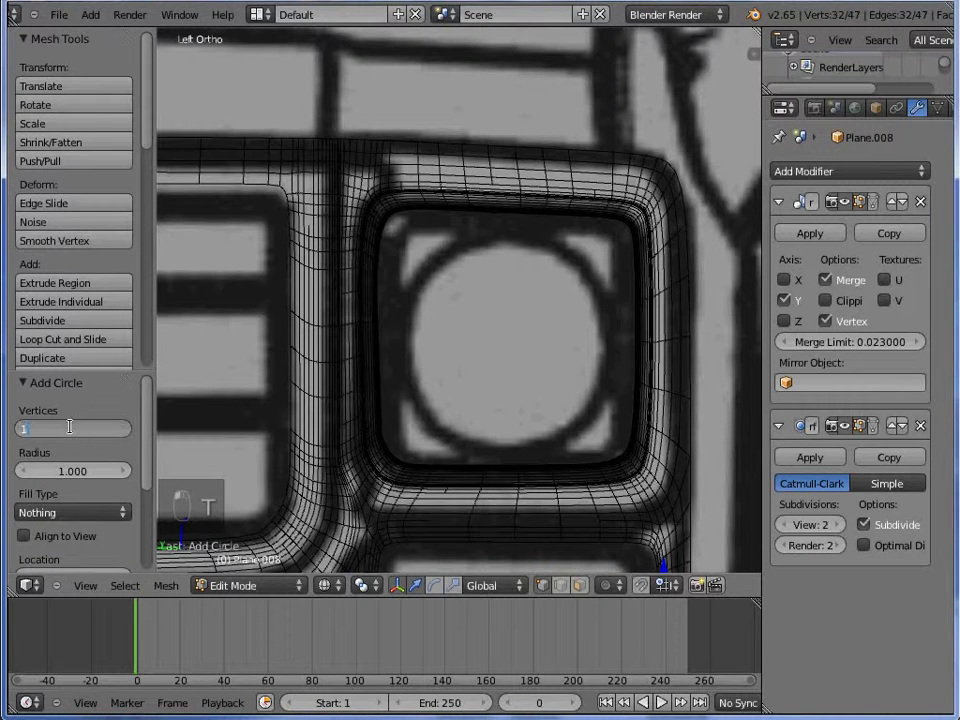
{"action": "key", "text": "t"}
{"action": "key", "text": "r"}
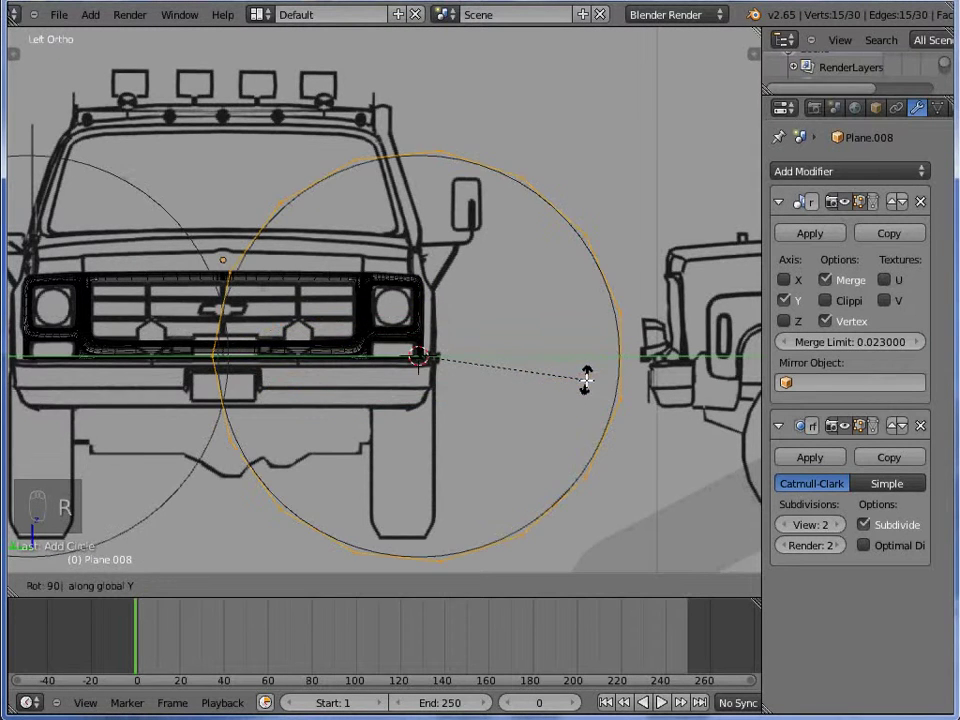
{"action": "key", "text": "s"}
{"action": "key", "text": "g"}
{"action": "key", "text": "s"}
{"action": "key", "text": "g"}
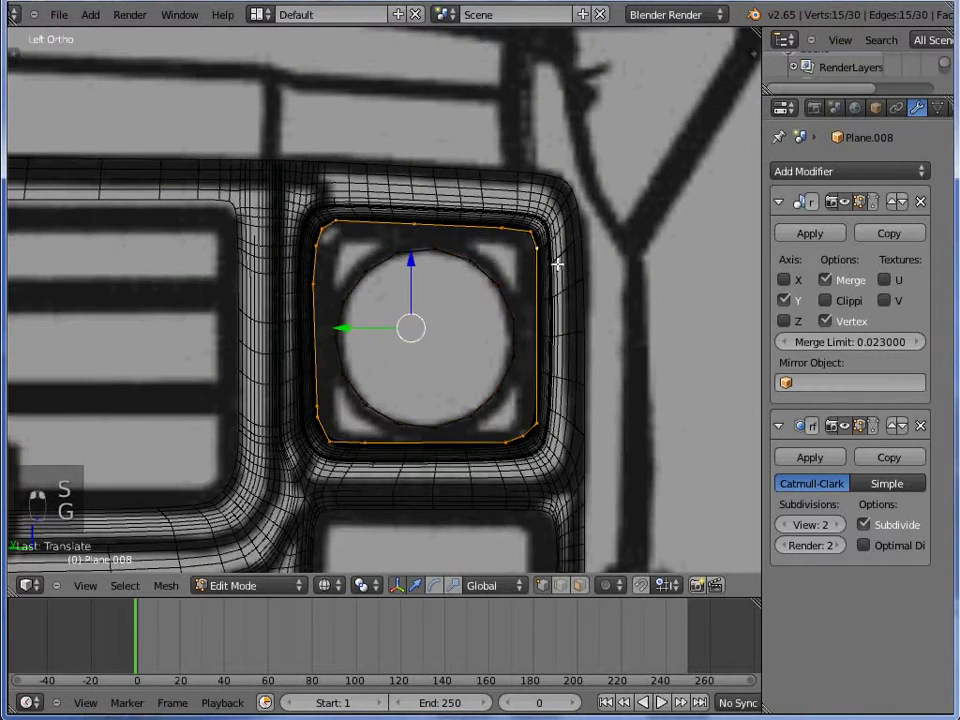
{"action": "key", "text": "z"}
{"action": "key", "text": "e"}
{"action": "key", "text": "s"}
{"action": "key", "text": "z"}
- Merge the extra vertices together and remove doubles from the headlight insert
{"action": "key", "text": "w"}
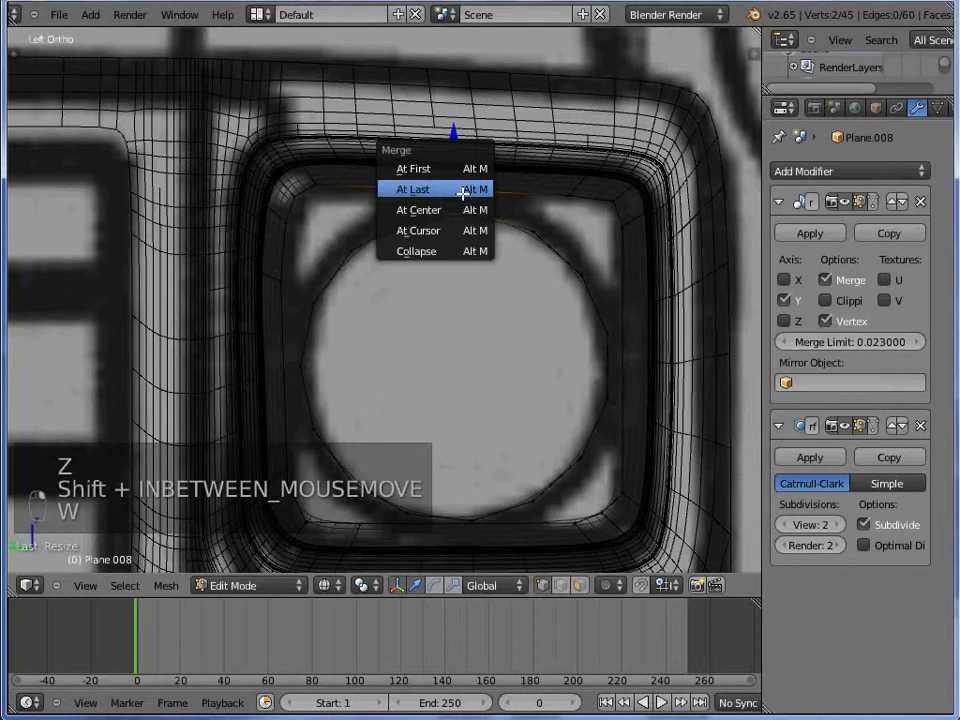
{"action": "key", "text": "w"}
{"action": "key", "text": "a"}
{"action": "key", "text": "w"}
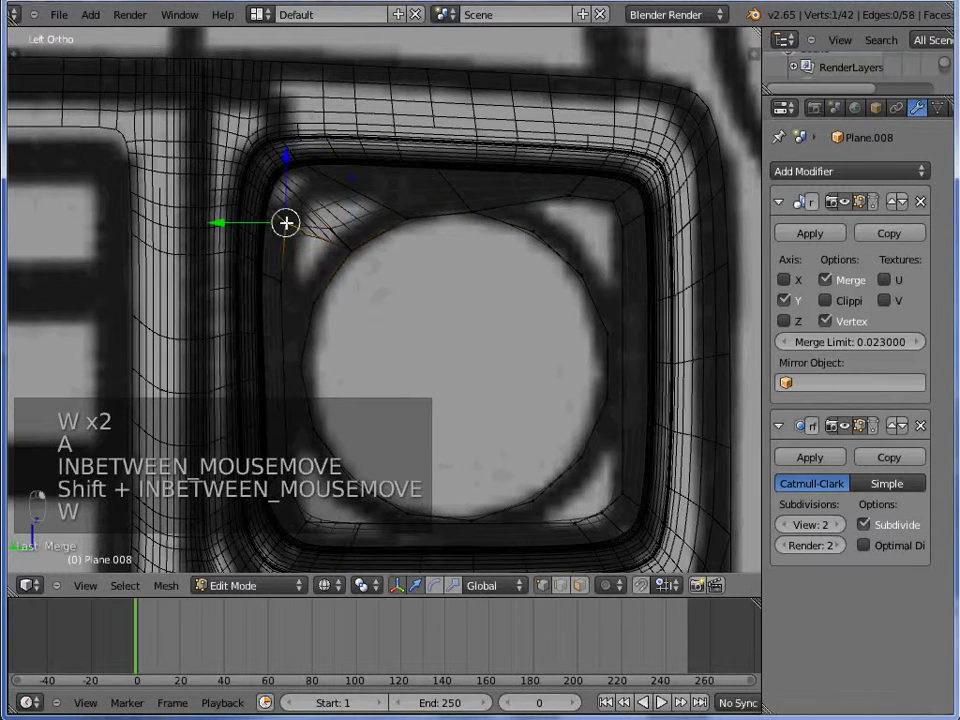
{"action": "key", "text": "w"}
{"action": "key", "text": "a"}
{"action": "key", "text": "a"}
{"action": "key", "text": "w"}
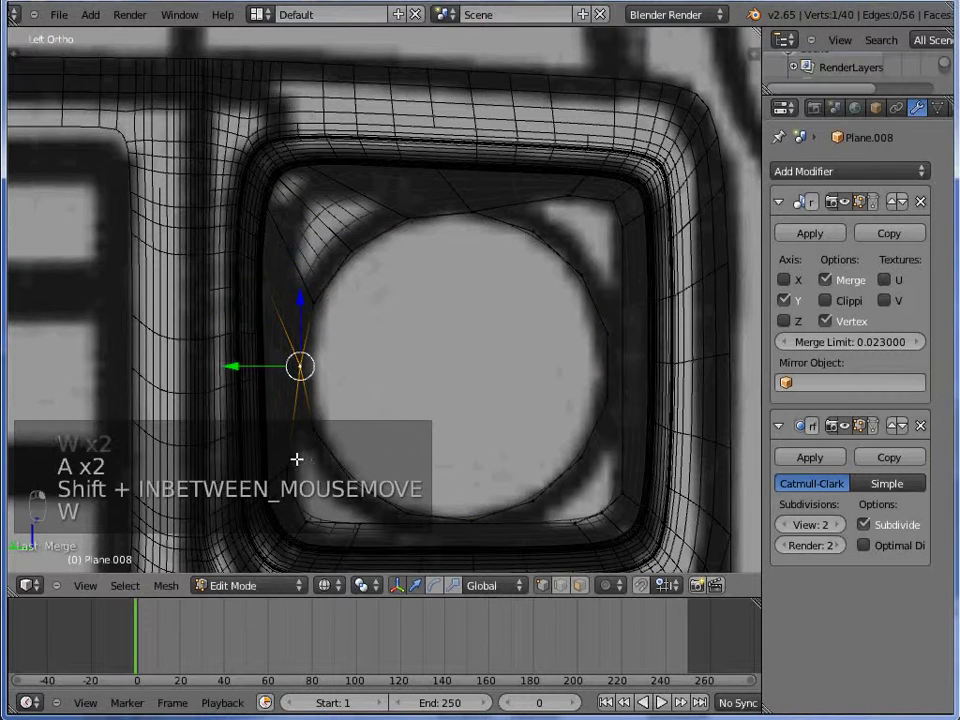
{"action": "key", "text": "w"}
{"action": "key", "text": "w"}
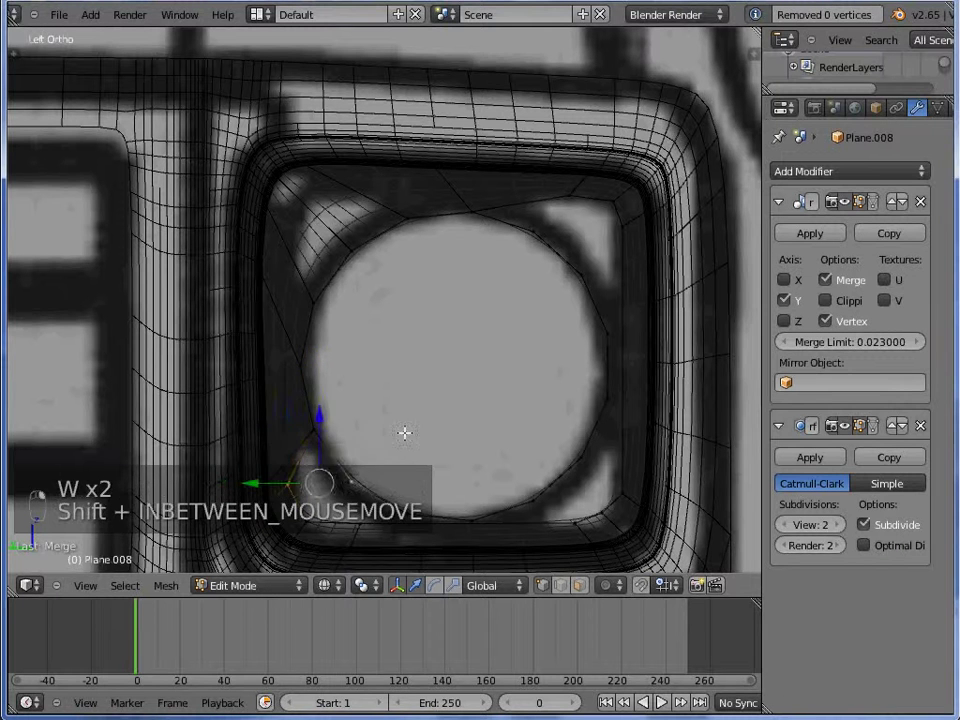
{"action": "key", "text": "w"}
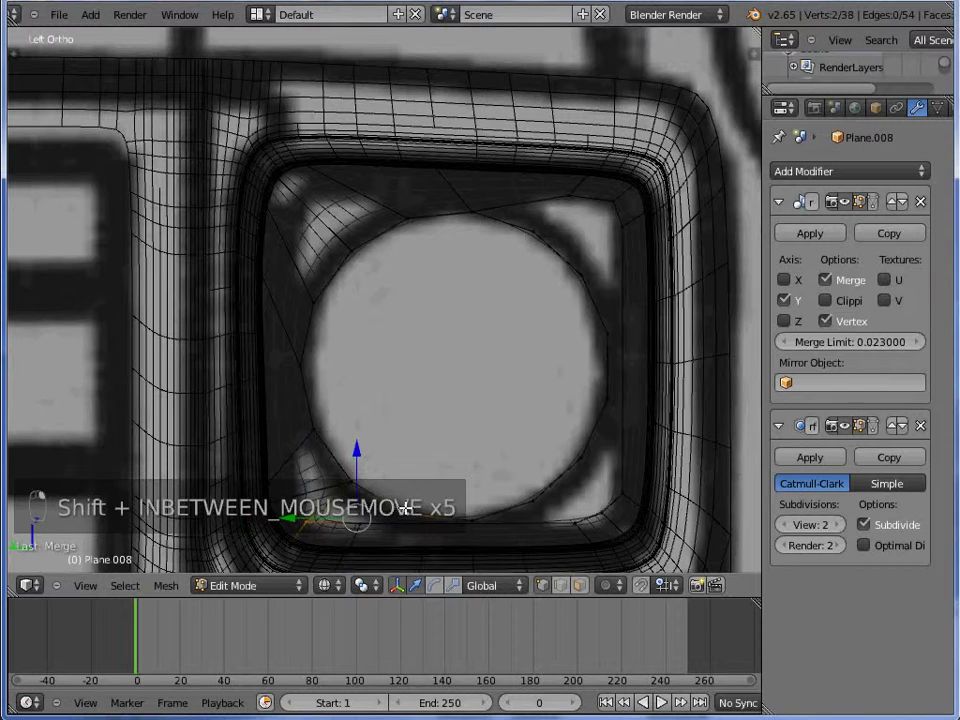
{"action": "key", "text": "w"}
{"action": "key", "text": "a"}
{"action": "key", "text": "a"}
{"action": "key", "text": "w"}
- Merge the remaining stray vertex pairs, undoing one wrong merge, to leave a clean 30-vertex tube
{"action": "key", "text": "Tab"}
{"action": "key", "text": "z"}
{"action": "key", "text": "Tab"}
{"action": "key", "text": "z"}
{"action": "key", "text": "w"}
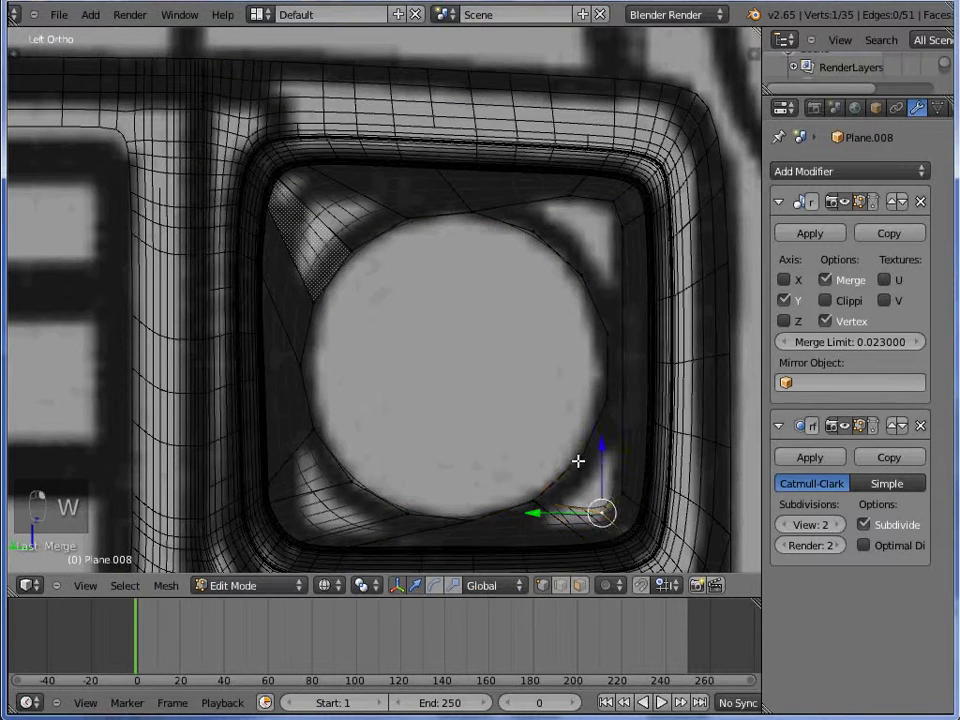
{"action": "key", "text": "w"}
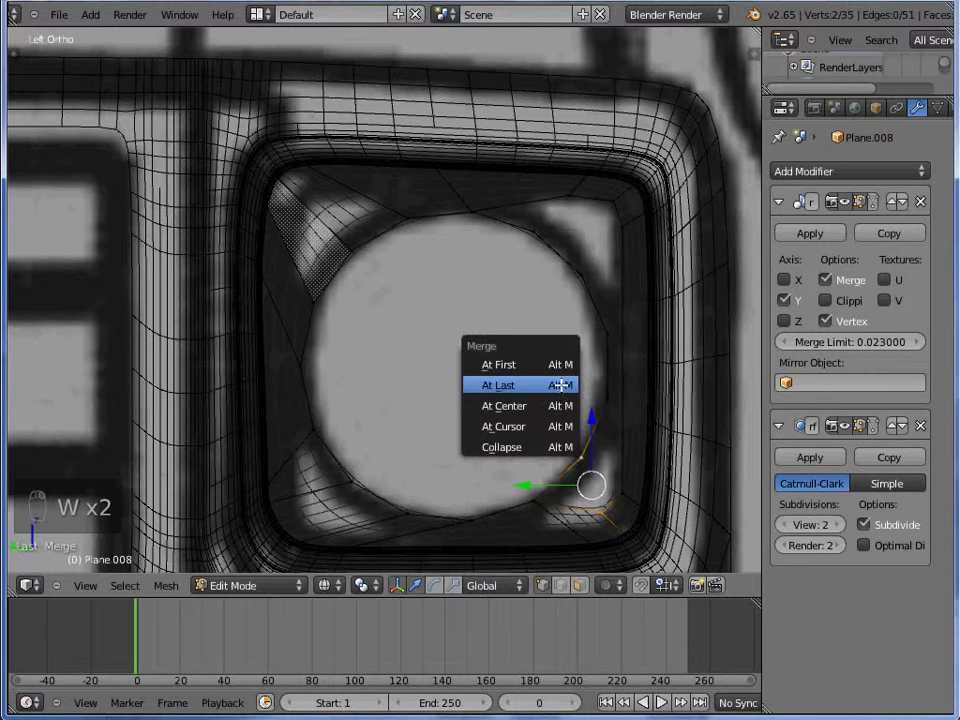
{"action": "key", "text": "w"}
{"action": "key", "text": "ctrl+z"}
{"action": "key", "text": "w"}
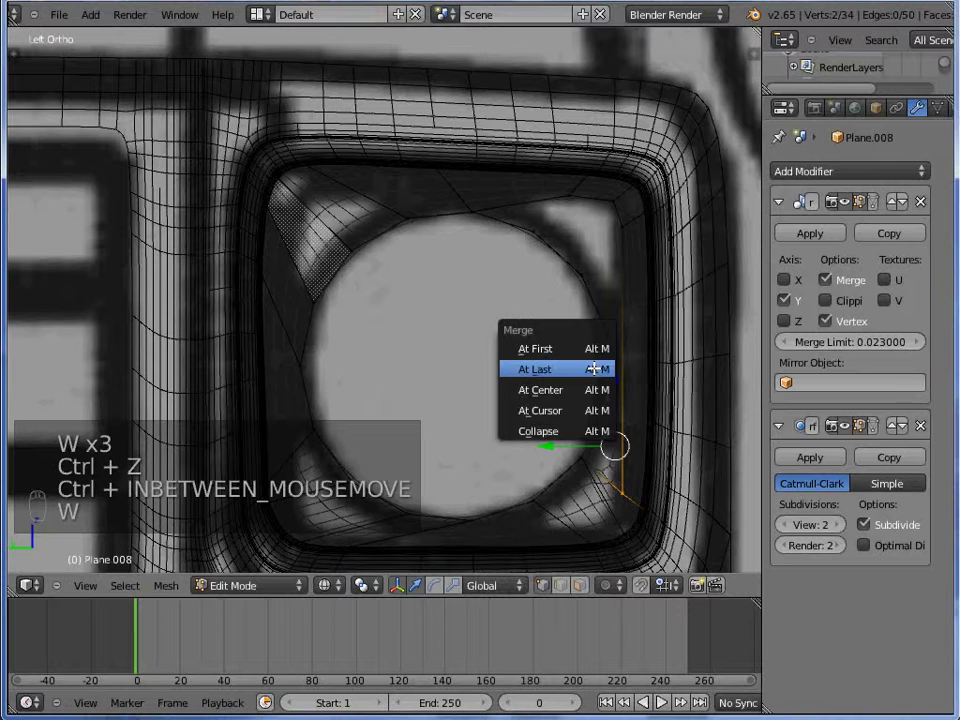
{"action": "key", "text": "a"}
{"action": "key", "text": "a"}
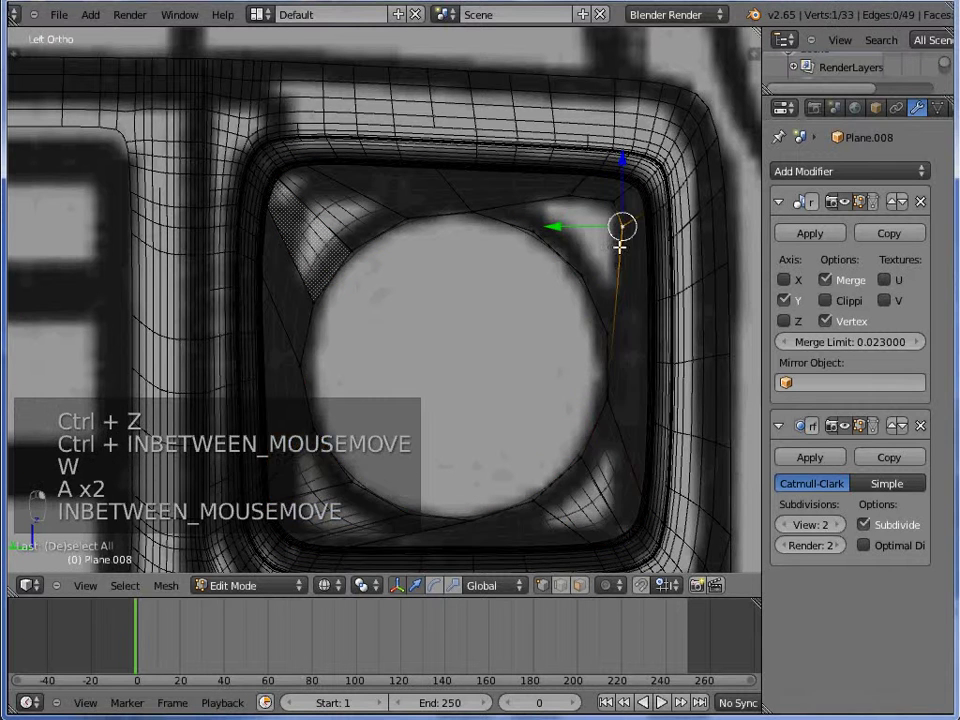
{"action": "key", "text": "w"}
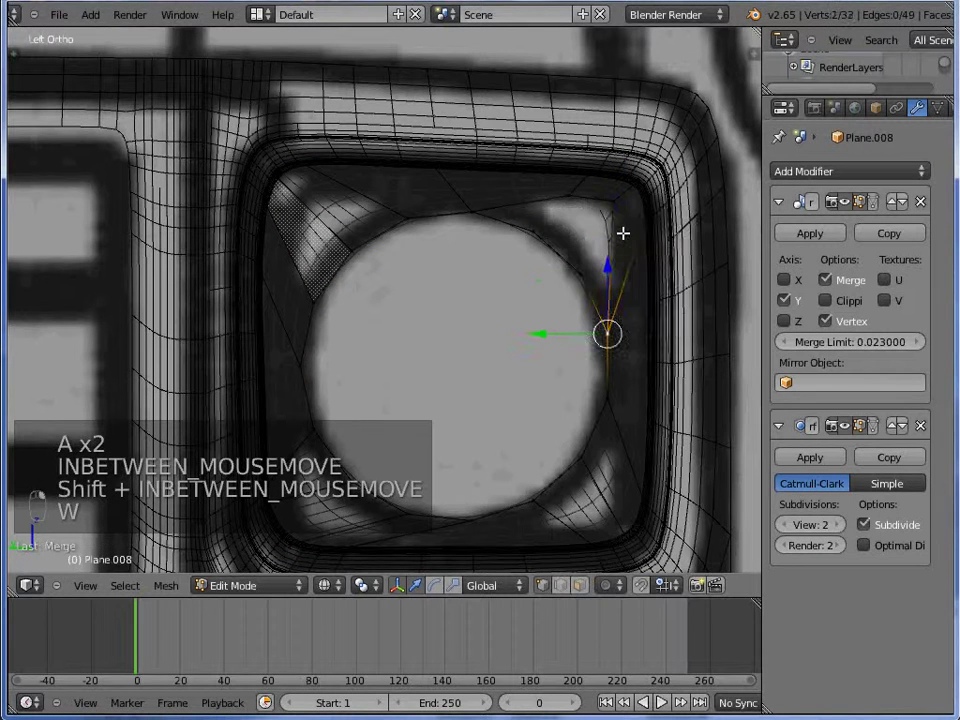
{"action": "key", "text": "w"}
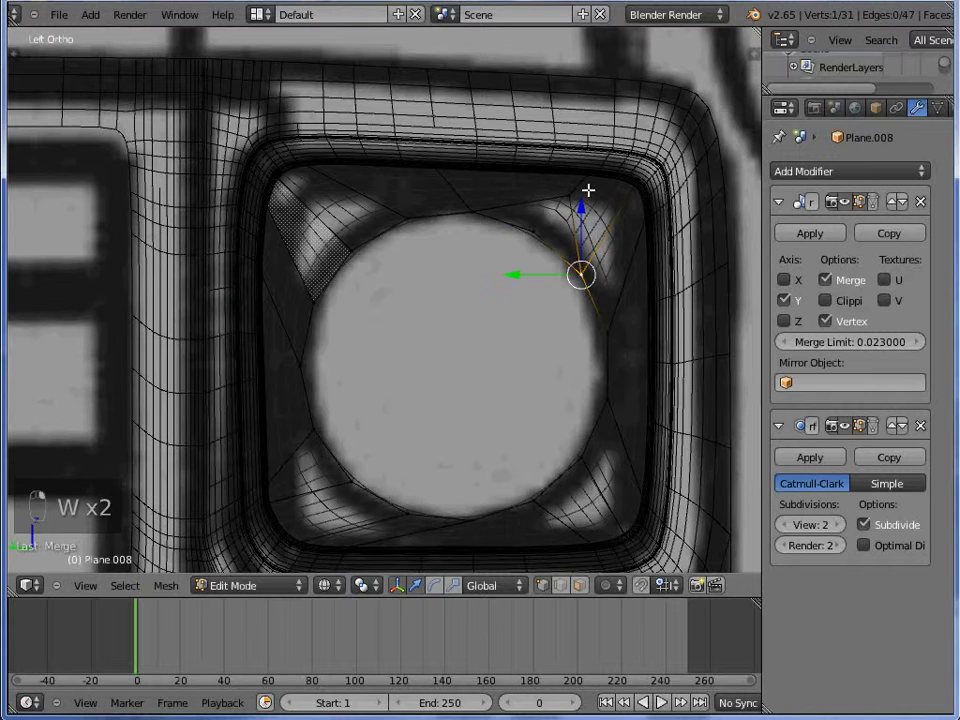
- Leave mesh editing and preview the smoothed headlight insert in solid shading from the top view
{"action": "key", "text": "w"}
{"action": "key", "text": "z"}
{"action": "key", "text": "z"}
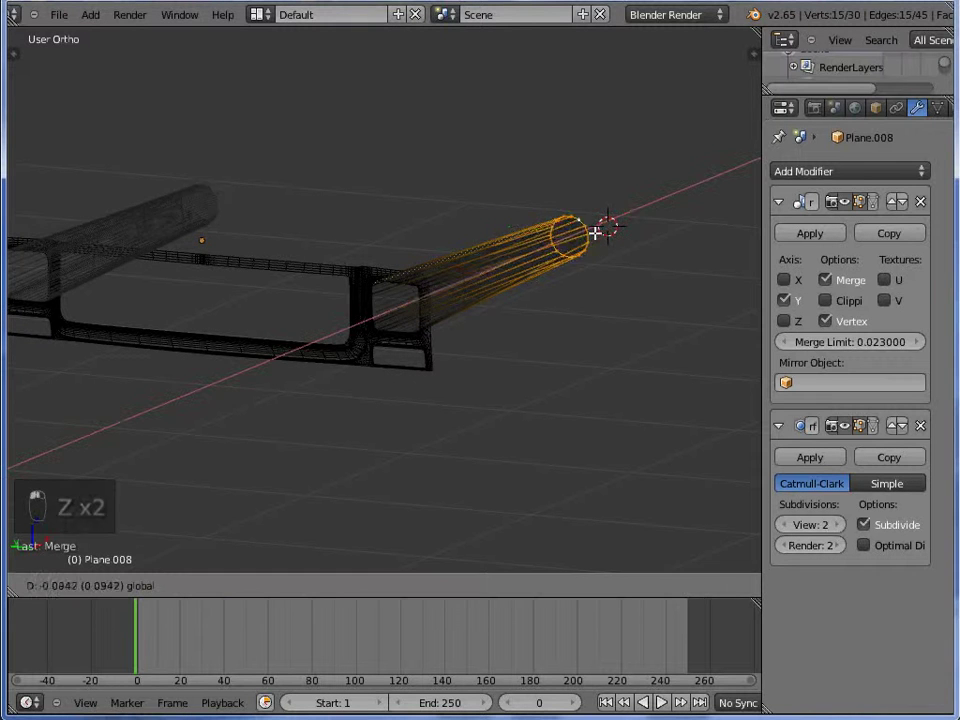
{"action": "key", "text": "Tab"}
{"action": "key", "text": "z"}
{"action": "key", "text": "Tab"}
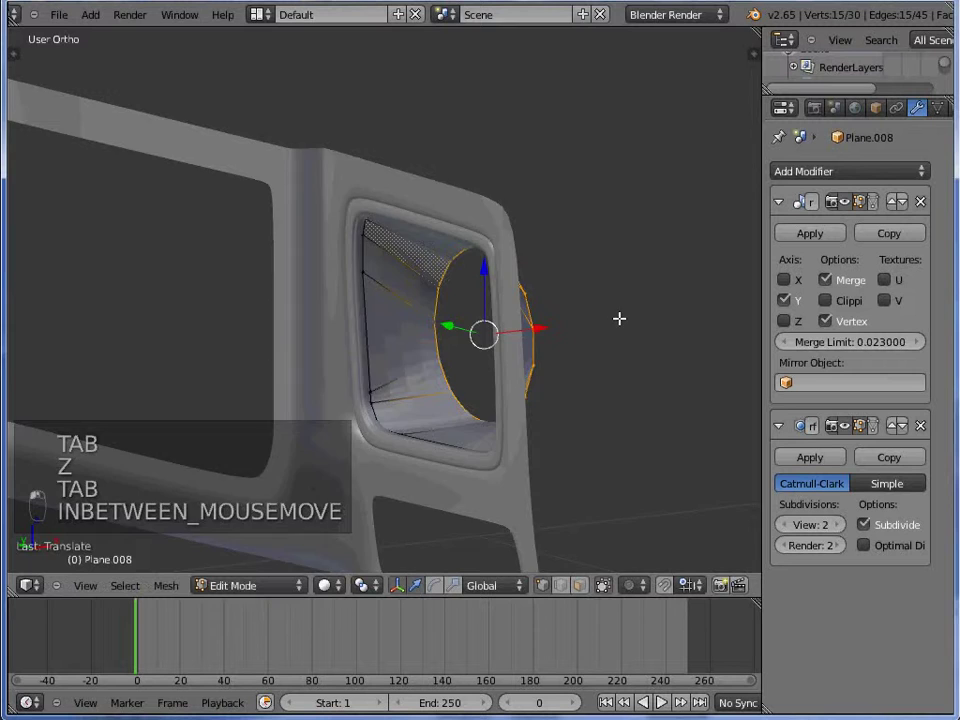
{"action": "key", "text": "KP_7"}
{"action": "key", "text": "z"}
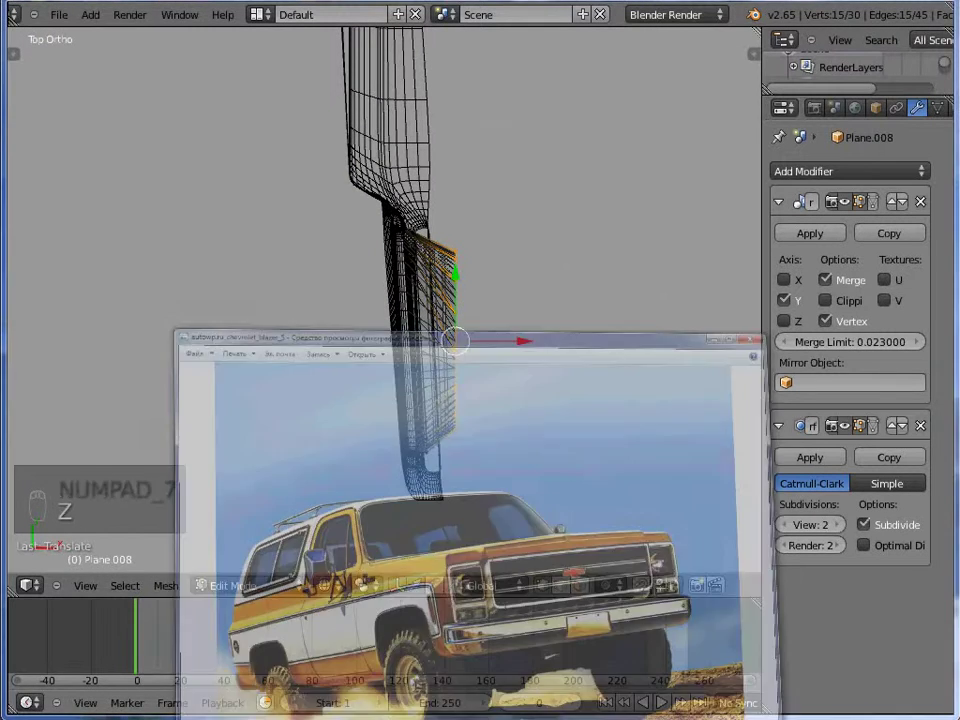
{"action": "key", "text": "z"}
- Recalculate the insert's normals (Ctrl+N) and view the disc seated in the surround from the left side
{"action": "key", "text": "Tab"}
{"action": "key", "text": "Tab"}
{"action": "key", "text": "a"}
{"action": "key", "text": "a"}
{"action": "key", "text": "w"}
{"action": "key", "text": "ctrl+n"}
{"action": "key", "text": "Tab"}
{"action": "key", "text": "a"}
{"action": "key", "text": "KP_1"}
{"action": "key", "text": "ctrl+KP_3"}
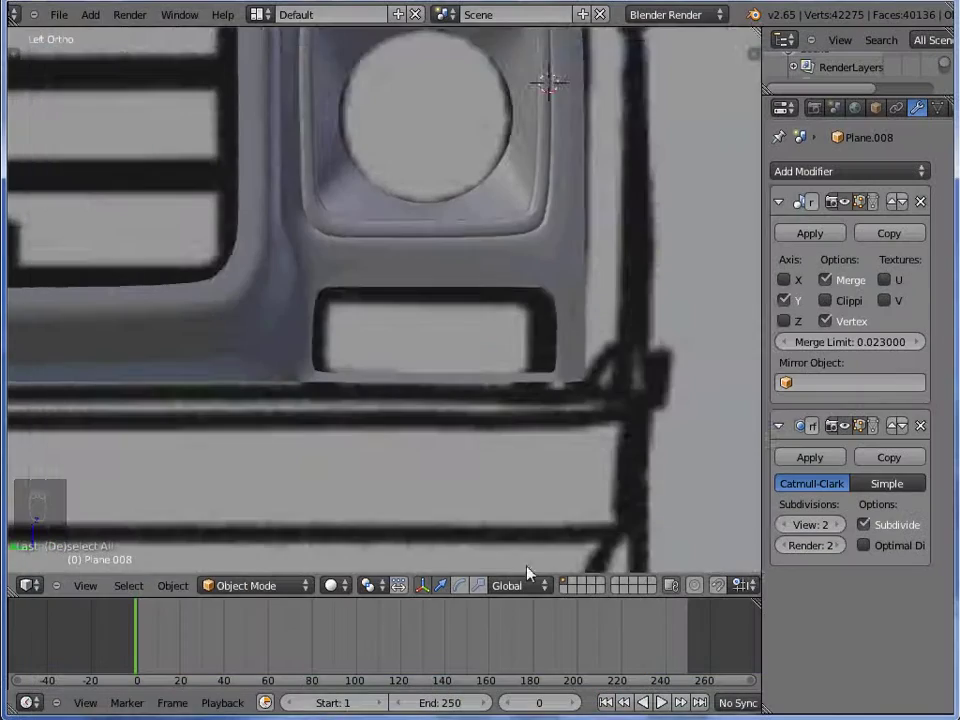
- On Plane.006, extrude the lower lamp opening's loop and scale it inward for a first rim
{"action": "right_click", "coordinate": [560, 282]}
{"action": "key", "text": "Tab"}
{"action": "key", "text": "z"}
{"action": "key", "text": "e"}
{"action": "key", "text": "z"}
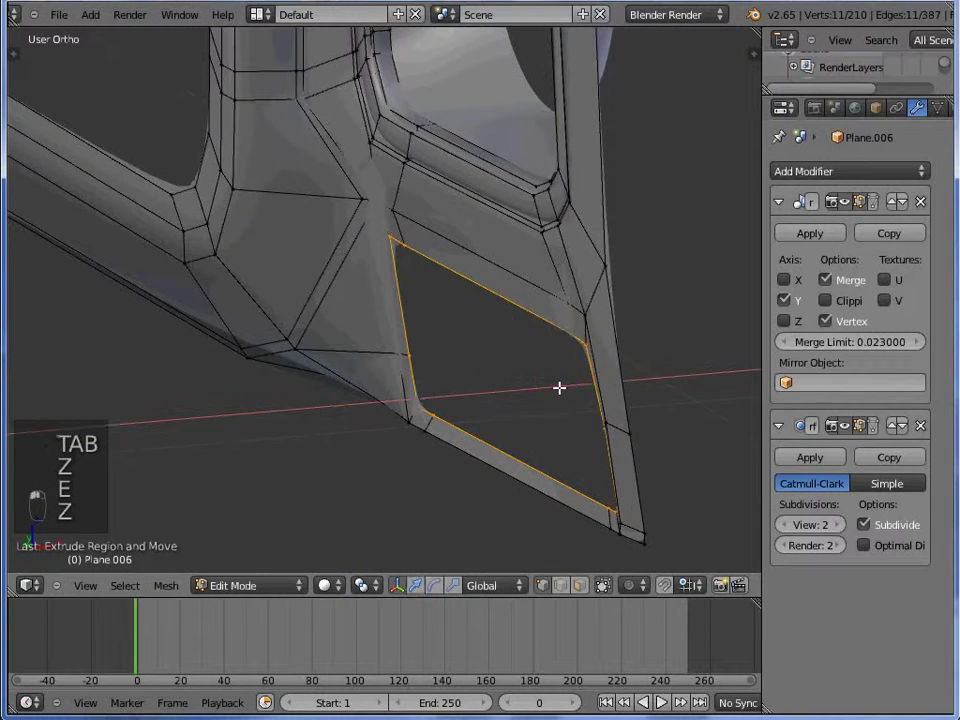
{"action": "key", "text": "e"}
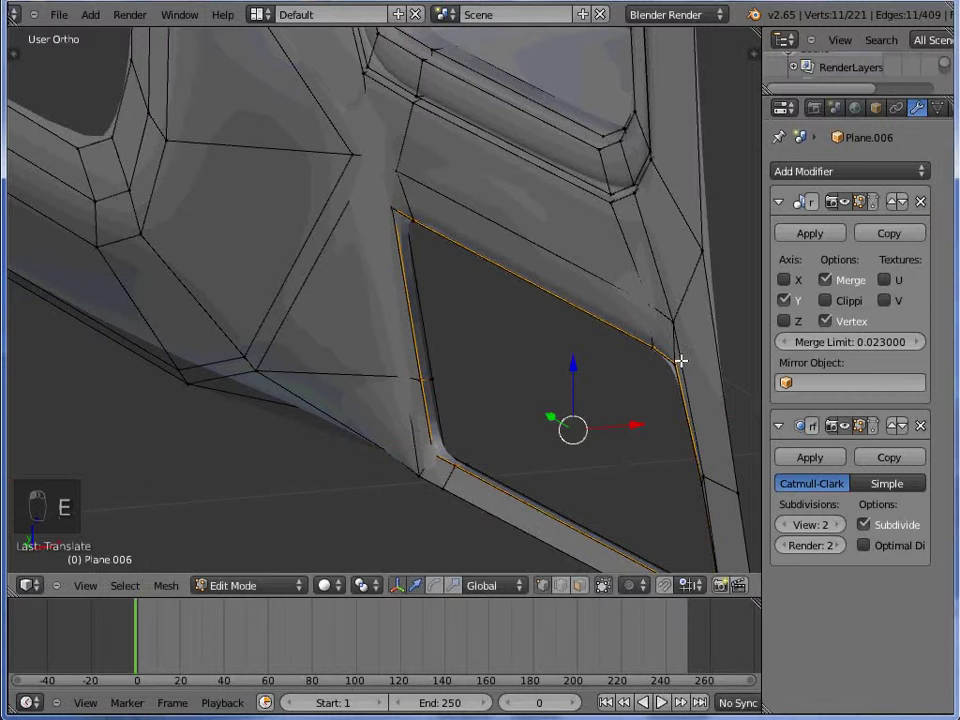
{"action": "key", "text": "s"}
{"action": "key", "text": "s"}
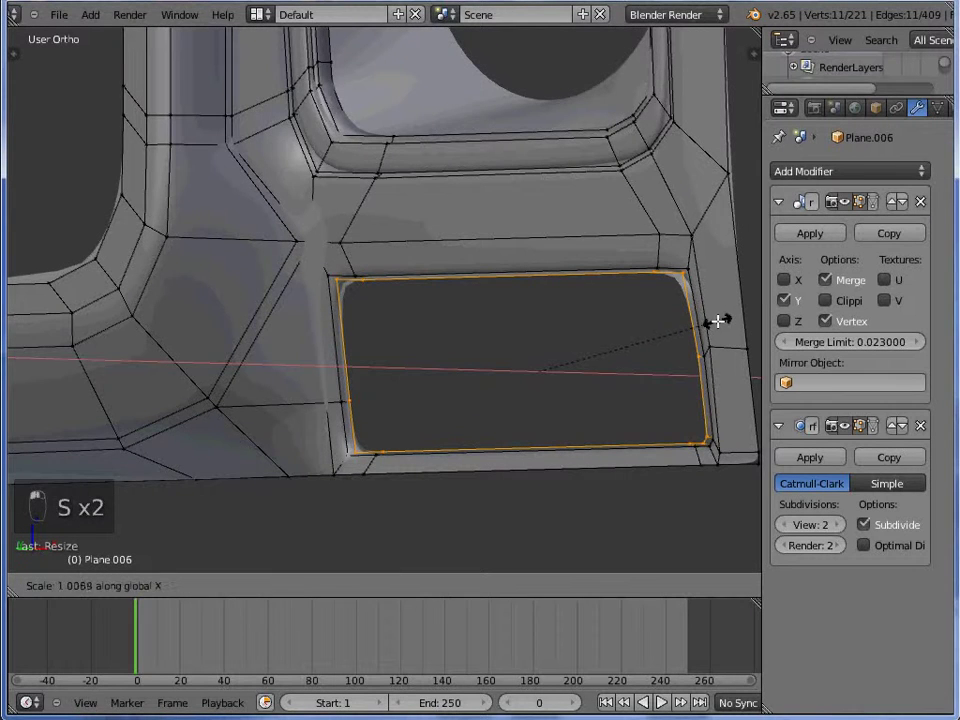
{"action": "key", "text": "s"}
{"action": "key", "text": "s"}
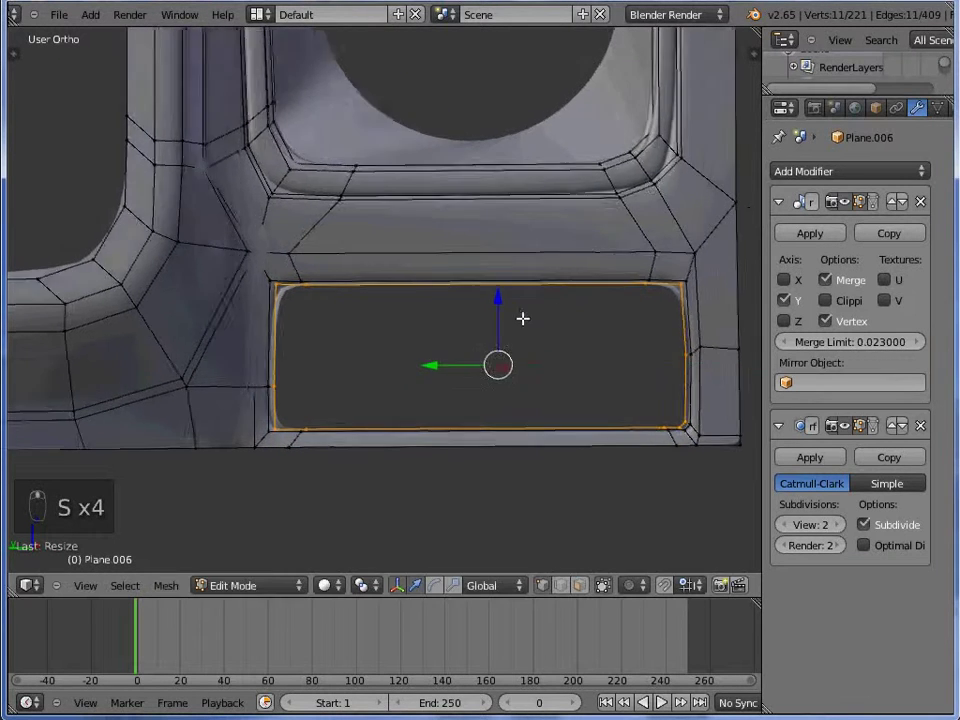
- Add two more inward extrusions to the lower opening rim and show it smoothed outside edit mode
{"action": "key", "text": "e"}
{"action": "key", "text": "s"}
{"action": "key", "text": "s"}
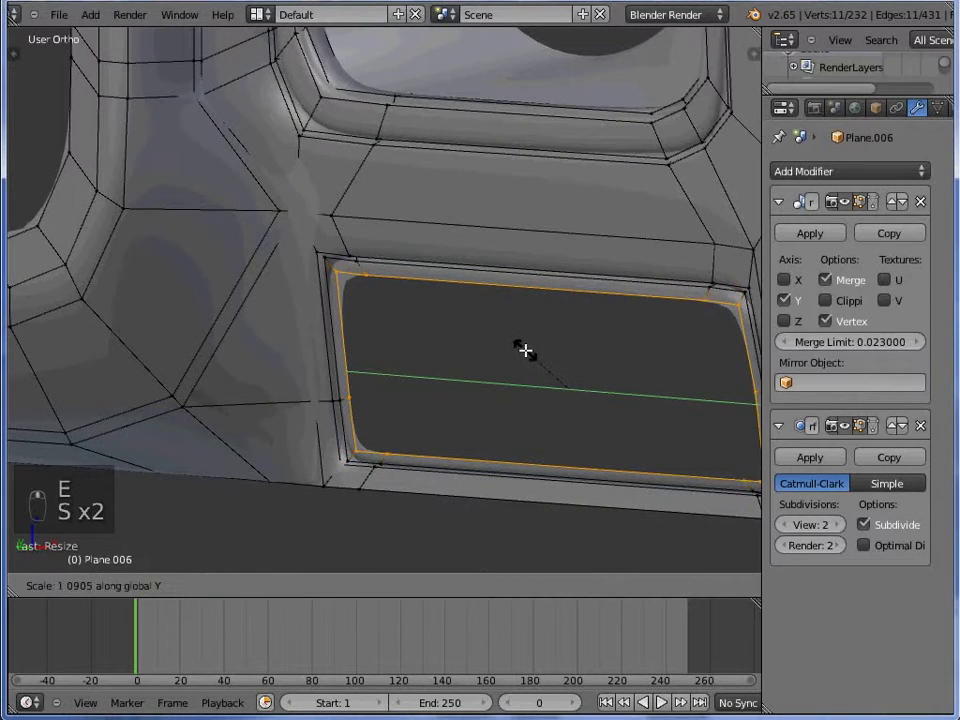
{"action": "key", "text": "Tab"}
{"action": "key", "text": "Tab"}
{"action": "key", "text": "e"}
{"action": "key", "text": "e"}
{"action": "key", "text": "Tab"}
{"action": "key", "text": "a"}
{"action": "key", "text": "ctrl+KP_3"}
{"action": "key", "text": "z"}
{"action": "key", "text": "z"}
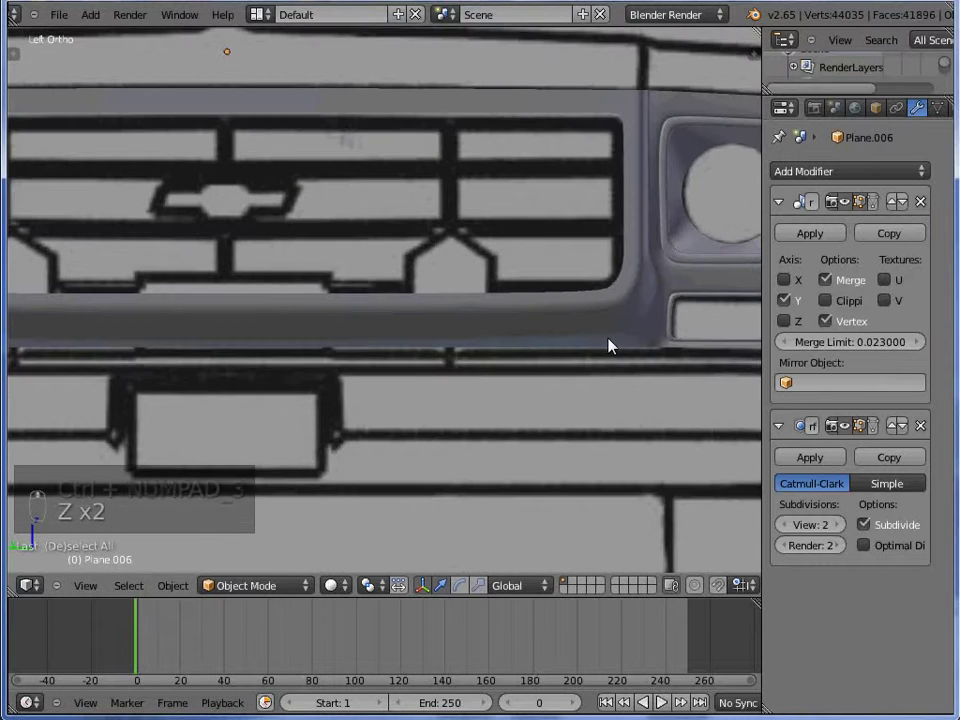
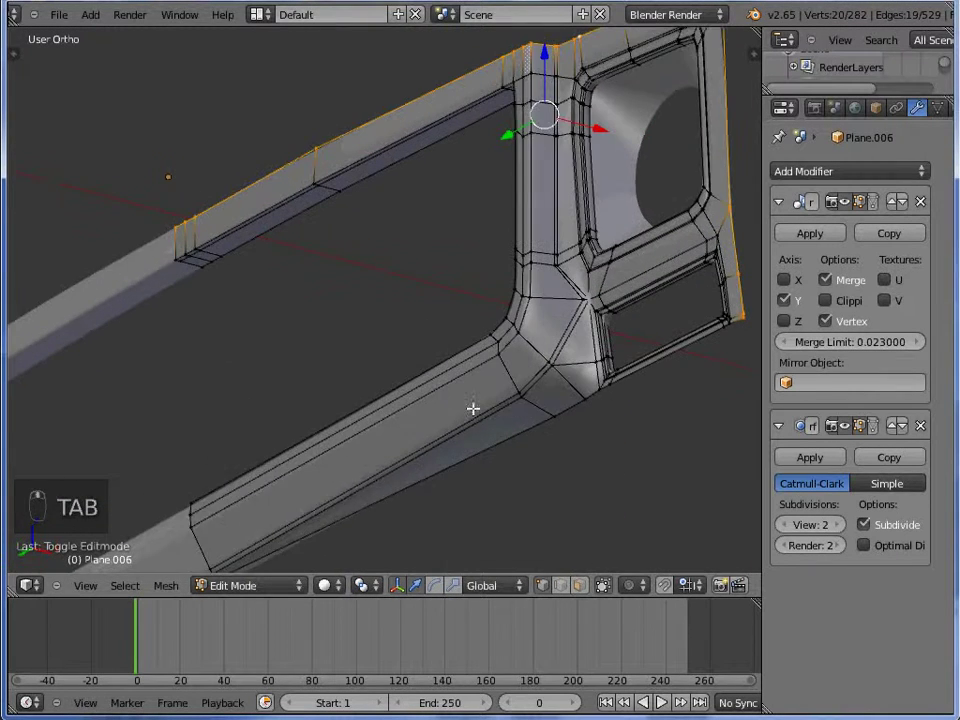
- Extrude the grille frame's top edge loop backward, checking the result in wireframe and top view
{"action": "key", "text": "e"}
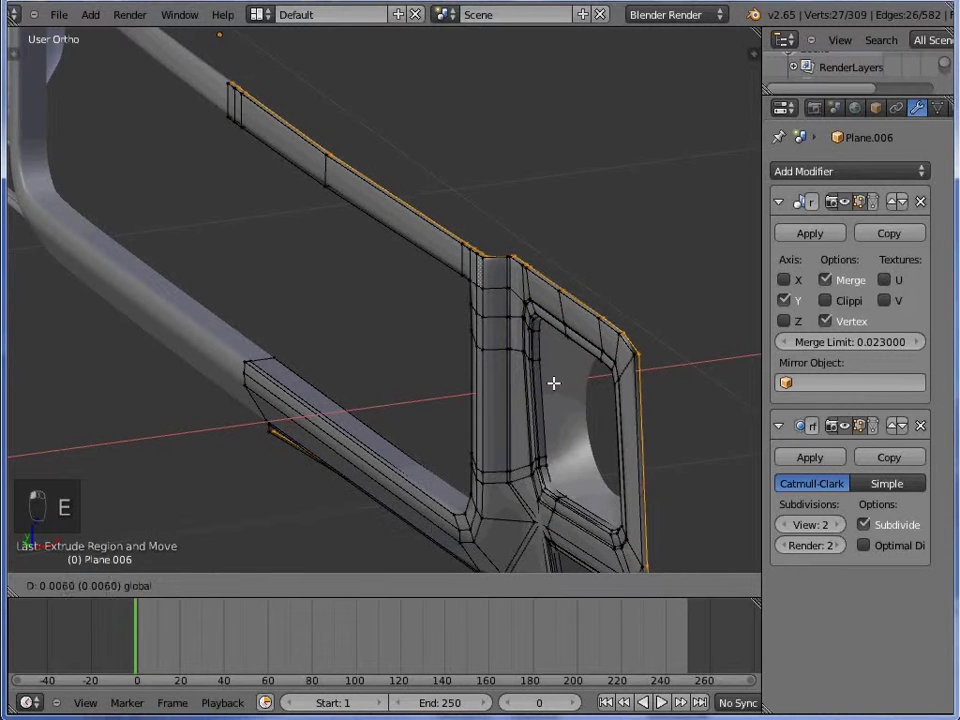
{"action": "key", "text": "Tab"}
{"action": "key", "text": "Tab"}
{"action": "key", "text": "z"}
{"action": "key", "text": "c"}
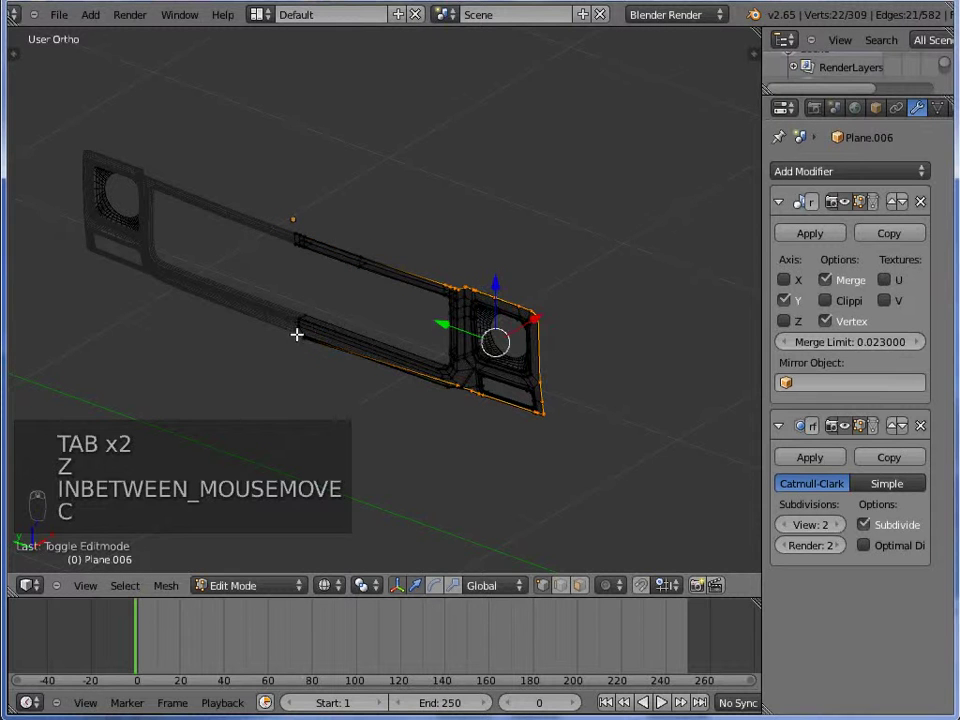
{"action": "key", "text": "z"}
{"action": "key", "text": "z"}
{"action": "key", "text": "c"}
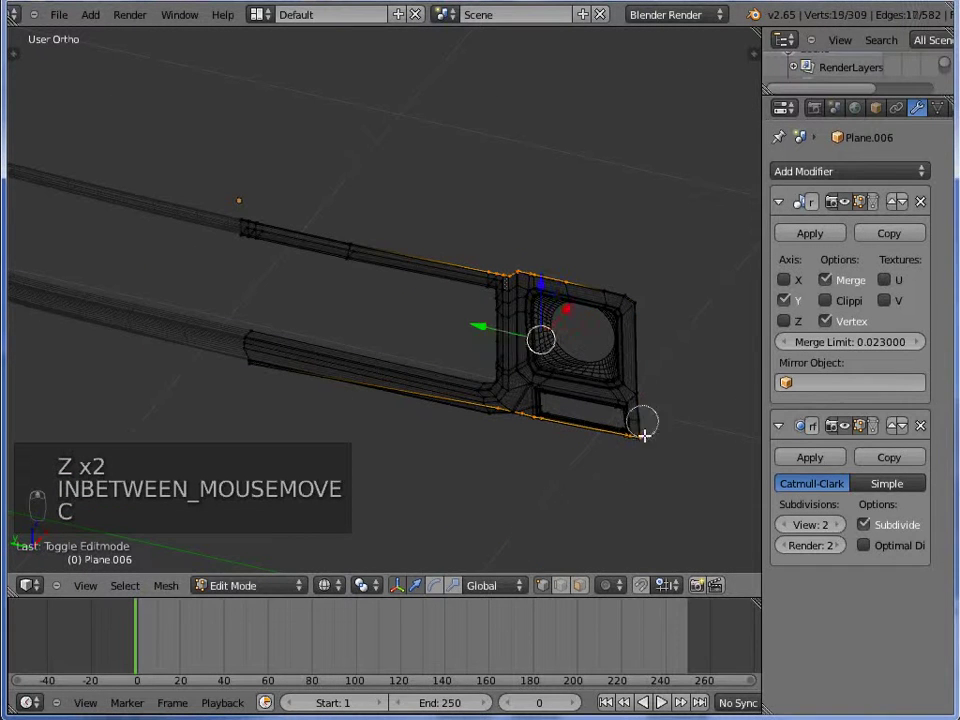
{"action": "key", "text": "z"}
{"action": "key", "text": "KP_7"}
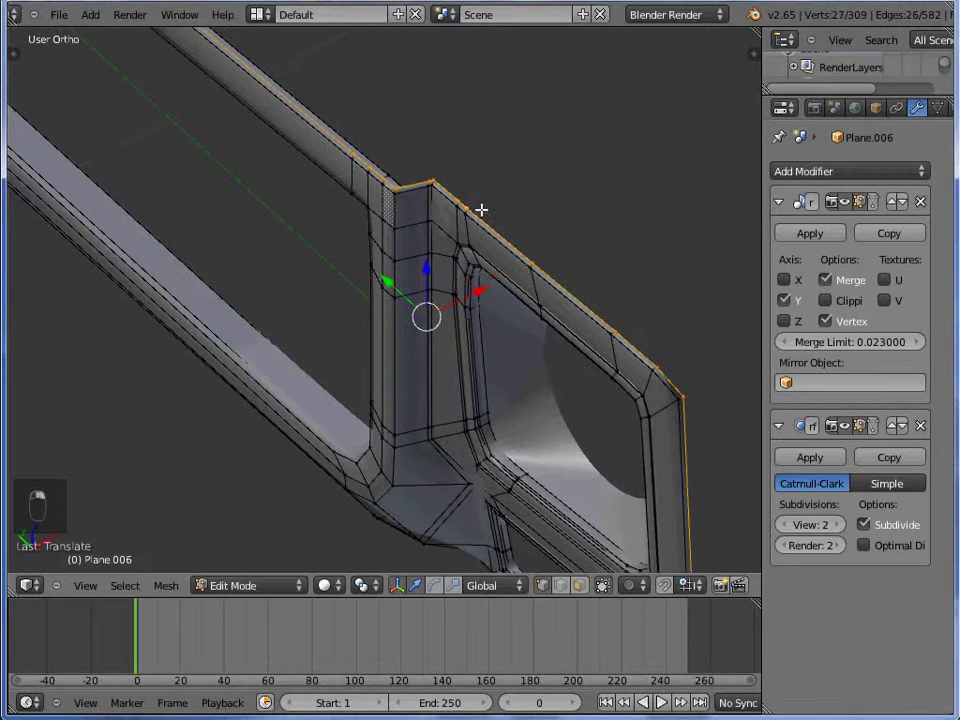
- Extrude the frame's outer edge loop backward to give it depth, then leave Edit Mode smoothed
{"action": "key", "text": "e"}
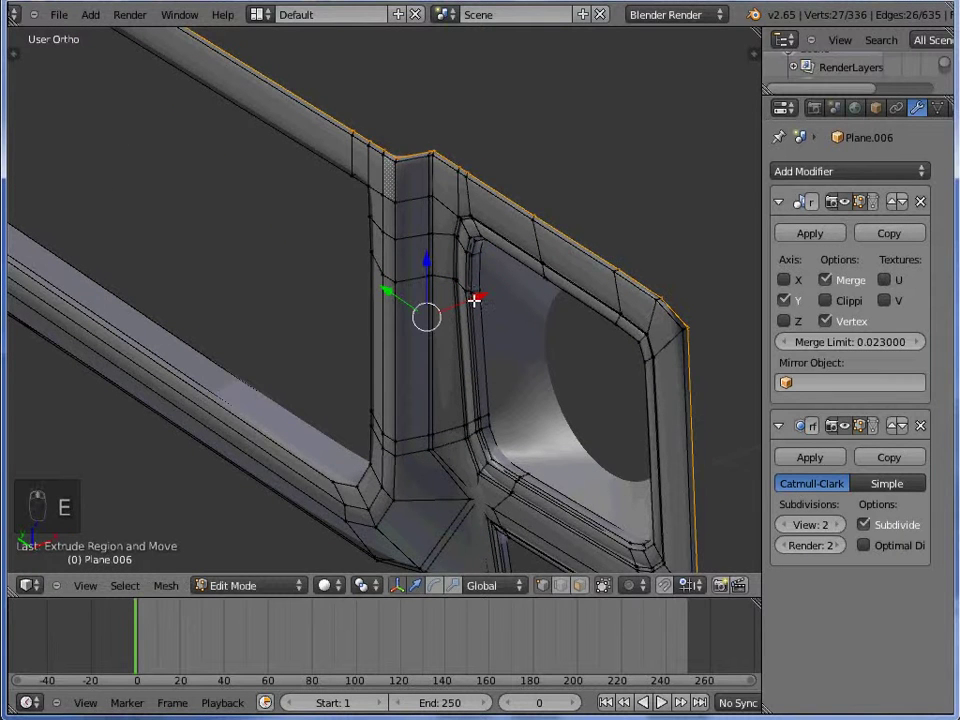
{"action": "key", "text": "Tab"}
{"action": "key", "text": "Tab"}
{"action": "key", "text": "c"}
{"action": "key", "text": "z"}
{"action": "key", "text": "c"}
{"action": "left_click_drag", "start_coordinate": [494, 388], "coordinate": [512, 322]}
{"action": "key", "text": "c"}
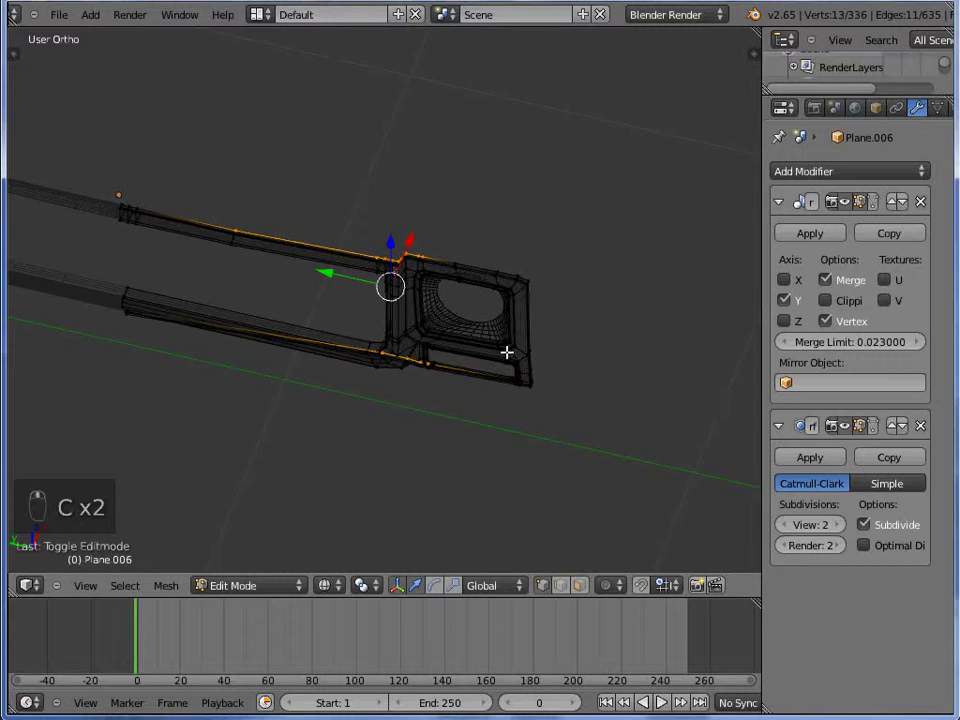
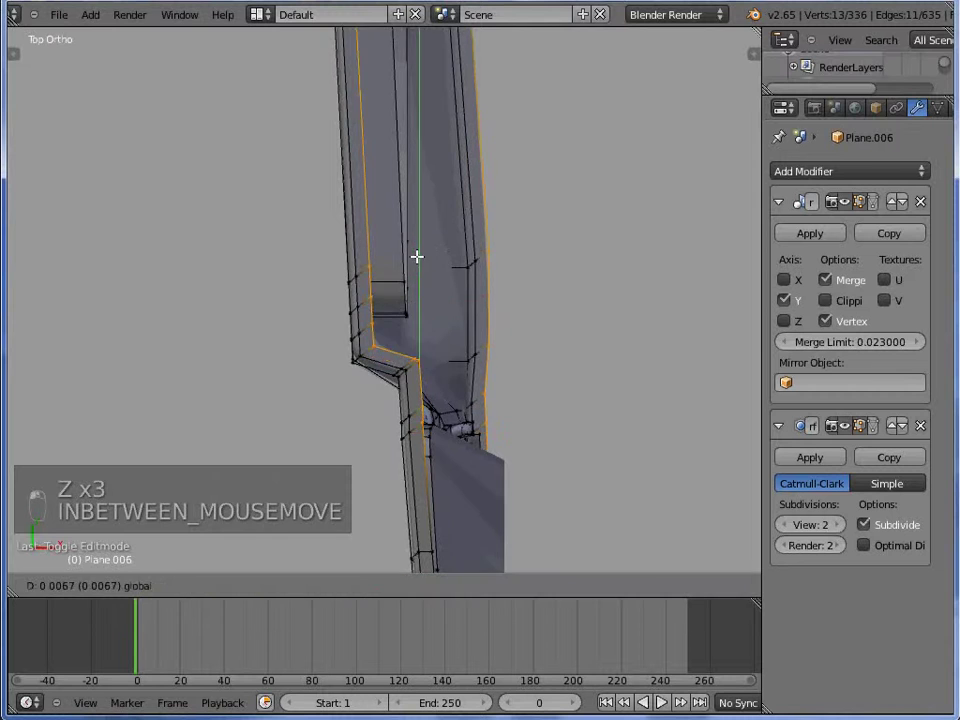
{"action": "key", "text": "Tab"}
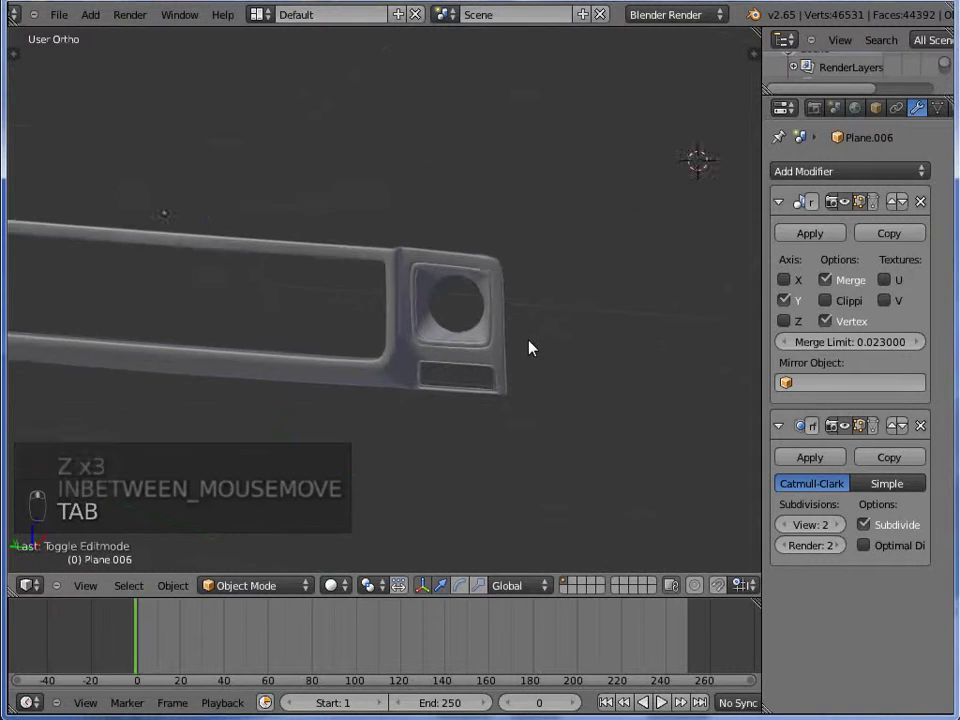
- Select the six-vertex edge chain along the top of the grille opening and separate it with P
{"action": "key", "text": "ctrl+KP_3"}
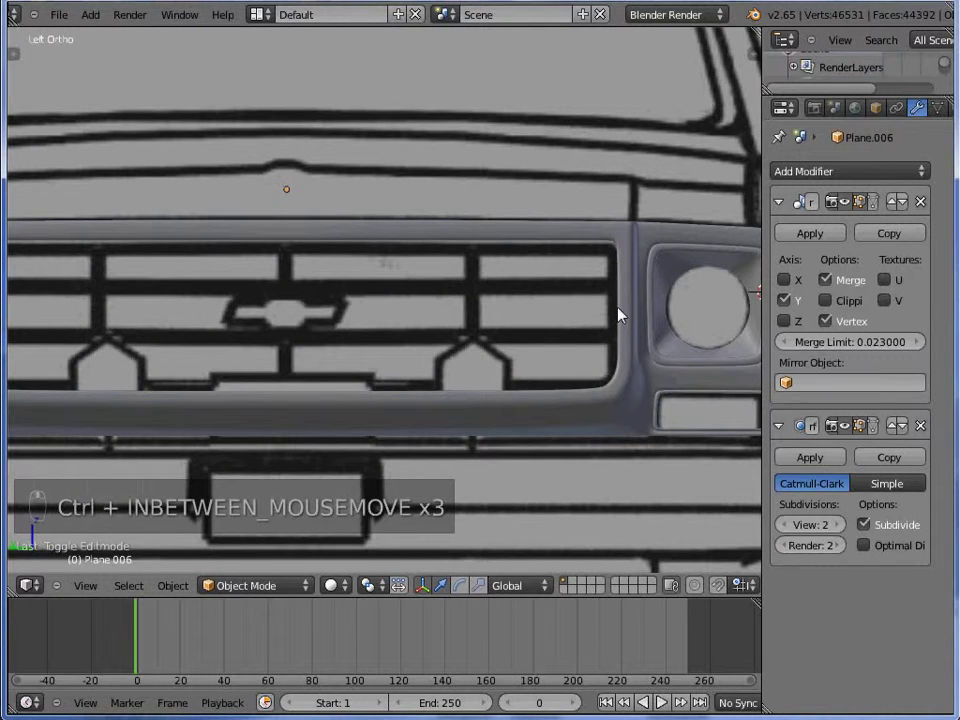
{"action": "middle_click", "coordinate": [504, 256]}
{"action": "key", "text": "z"}
{"action": "key", "text": "Tab"}
{"action": "key", "text": "a"}
{"action": "key", "text": "a"}
{"action": "key", "text": "c"}
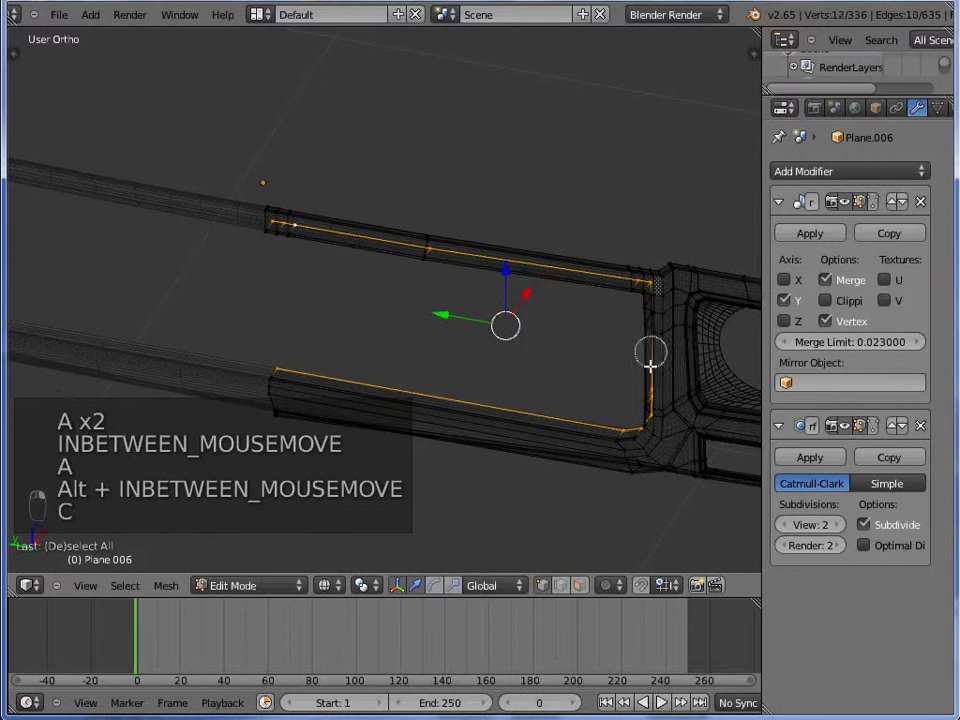
{"action": "key", "text": "p"}
- Switch to the new strip object and view it over the blueprint from the side
{"action": "key", "text": "Tab"}
{"action": "key", "text": "Tab"}
{"action": "key", "text": "ctrl+KP_3"}
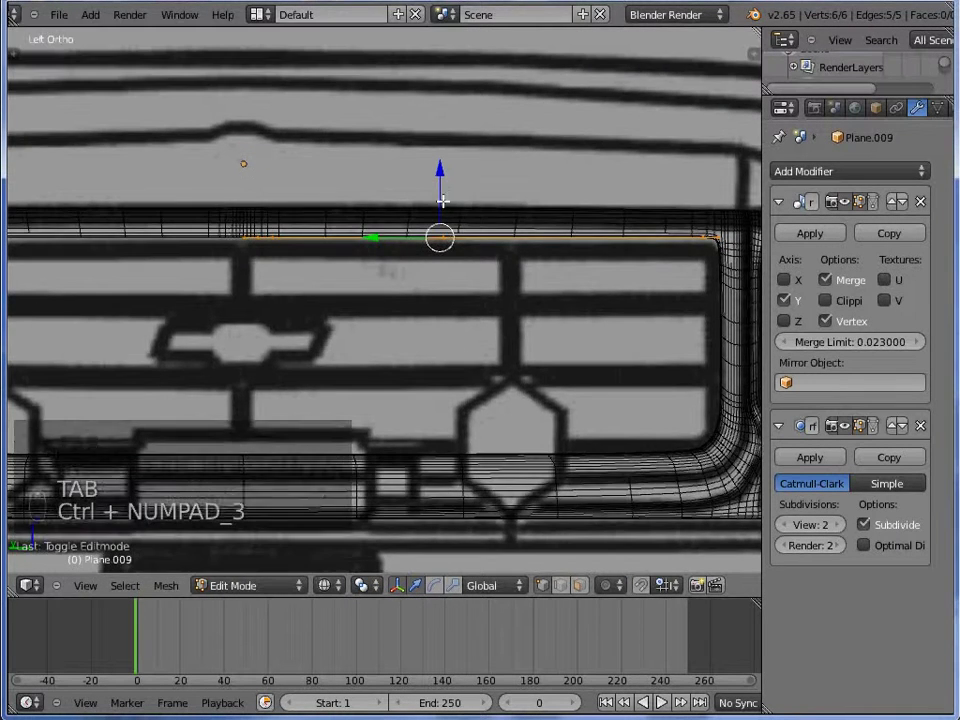
{"action": "key", "text": "z"}
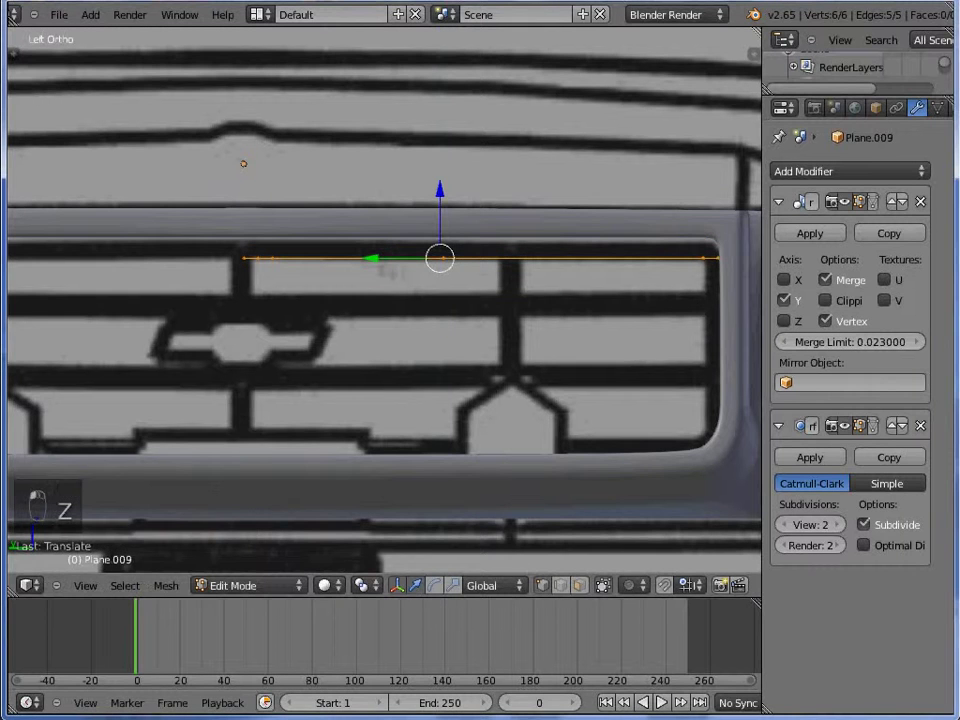
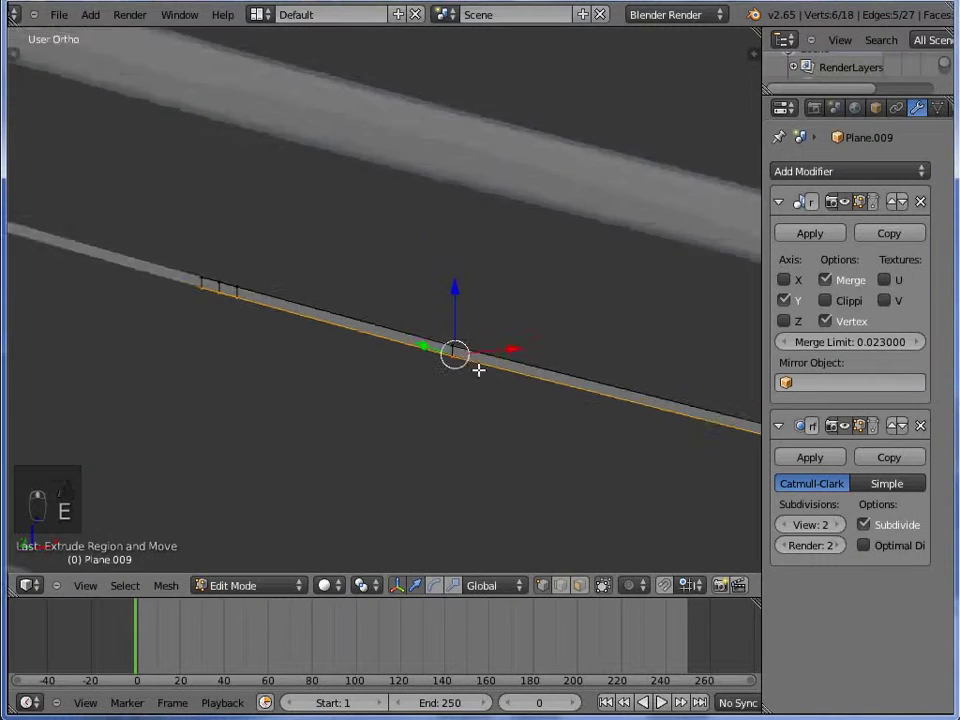
- Extrude the strip into a thin bar and Shift+D duplicate it down along Z as a second grille bar
{"action": "key", "text": "e"}
{"action": "key", "text": "a"}
{"action": "key", "text": "a"}
{"action": "key", "text": "KP_1"}
{"action": "key", "text": "ctrl+KP_3"}
{"action": "key", "text": "shift+d"}
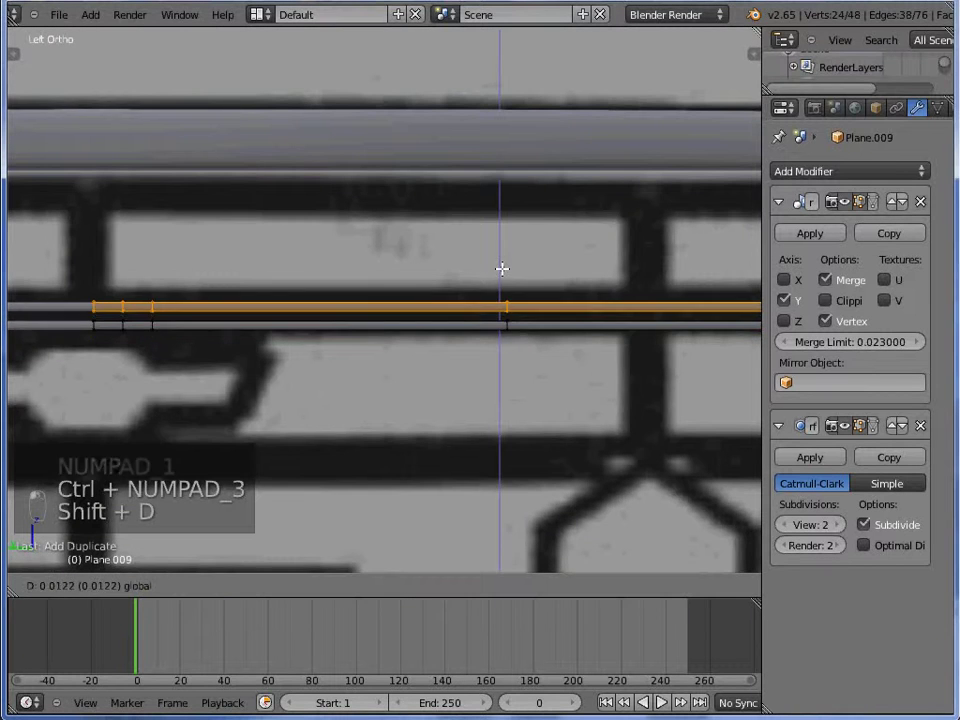
{"action": "key", "text": "z"}
{"action": "key", "text": "a"}
{"action": "key", "text": "b"}
{"action": "key", "text": "z"}
{"action": "key", "text": "shift+d"}
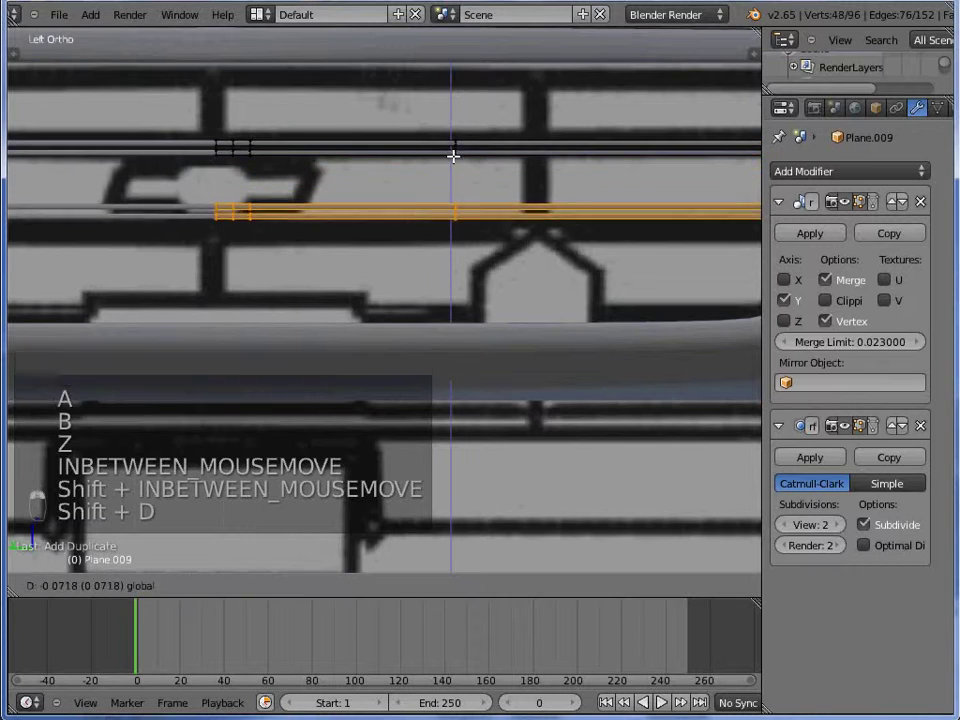
- Select the whole 96-vertex bar object and recalculate its normals with Ctrl+N
{"action": "key", "text": "Tab"}
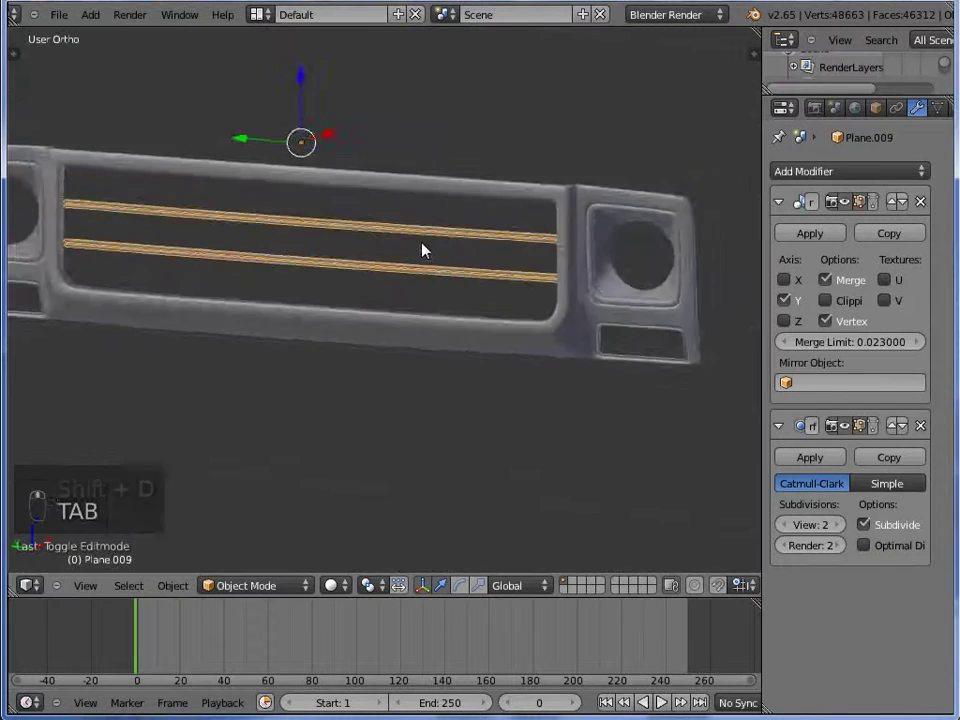
{"action": "key", "text": "Tab"}
{"action": "key", "text": "a"}
{"action": "key", "text": "a"}
{"action": "key", "text": "w"}
{"action": "key", "text": "ctrl+n"}
{"action": "key", "text": "Tab"}
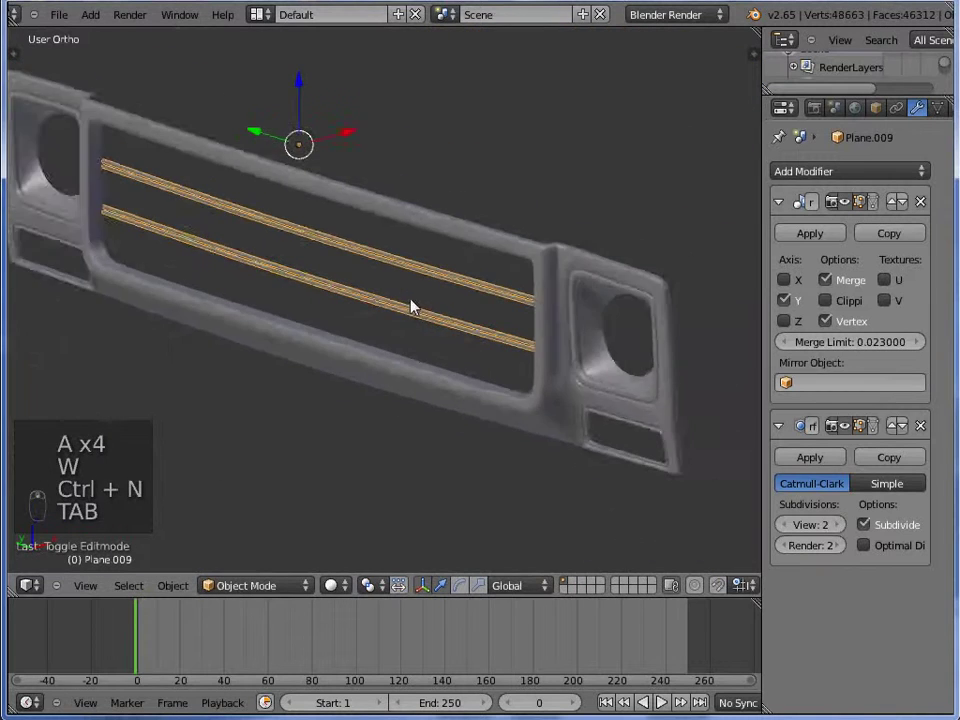
{"action": "key", "text": "a"}
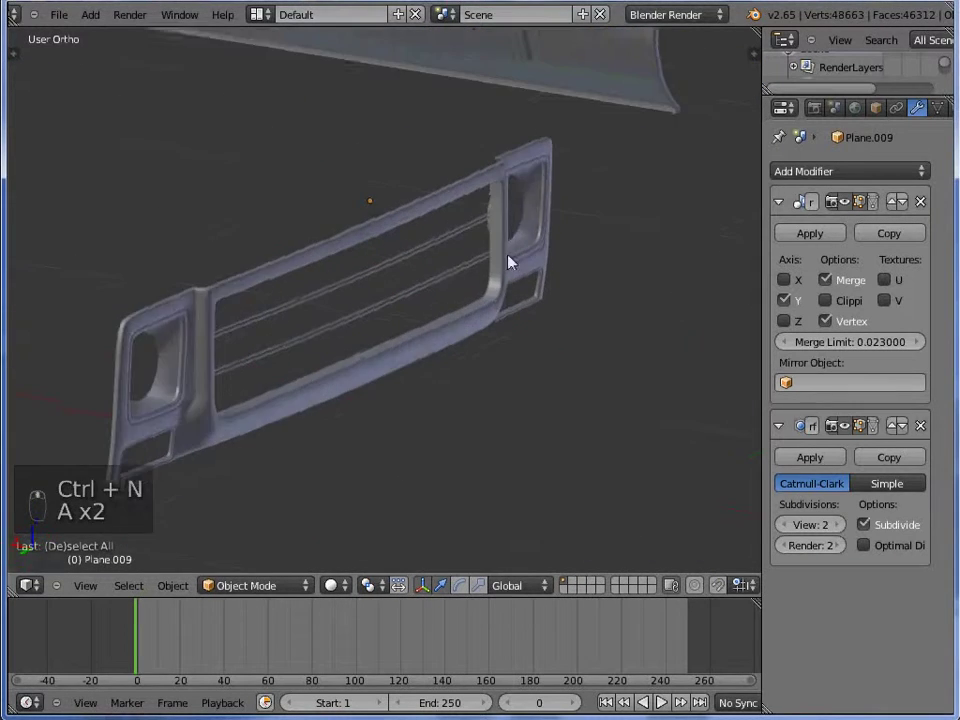
- Nudge the bars into place and check both against the blueprint in front and side views
{"action": "middle_click", "coordinate": [427, 279]}
{"action": "key", "text": "Tab"}
{"action": "key", "text": "a"}
{"action": "key", "text": "a"}
{"action": "left_click_drag", "start_coordinate": [376, 244], "coordinate": [394, 248]}
{"action": "key", "text": "Tab"}
{"action": "key", "text": "a"}
{"action": "key", "text": "KP_1"}
{"action": "key", "text": "ctrl+KP_3"}
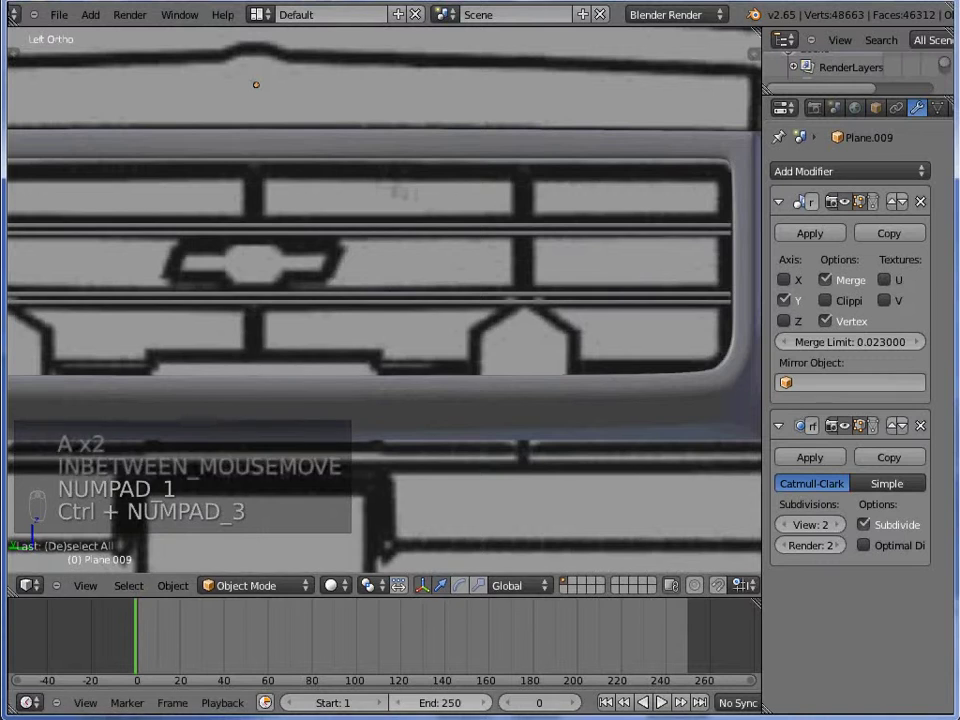